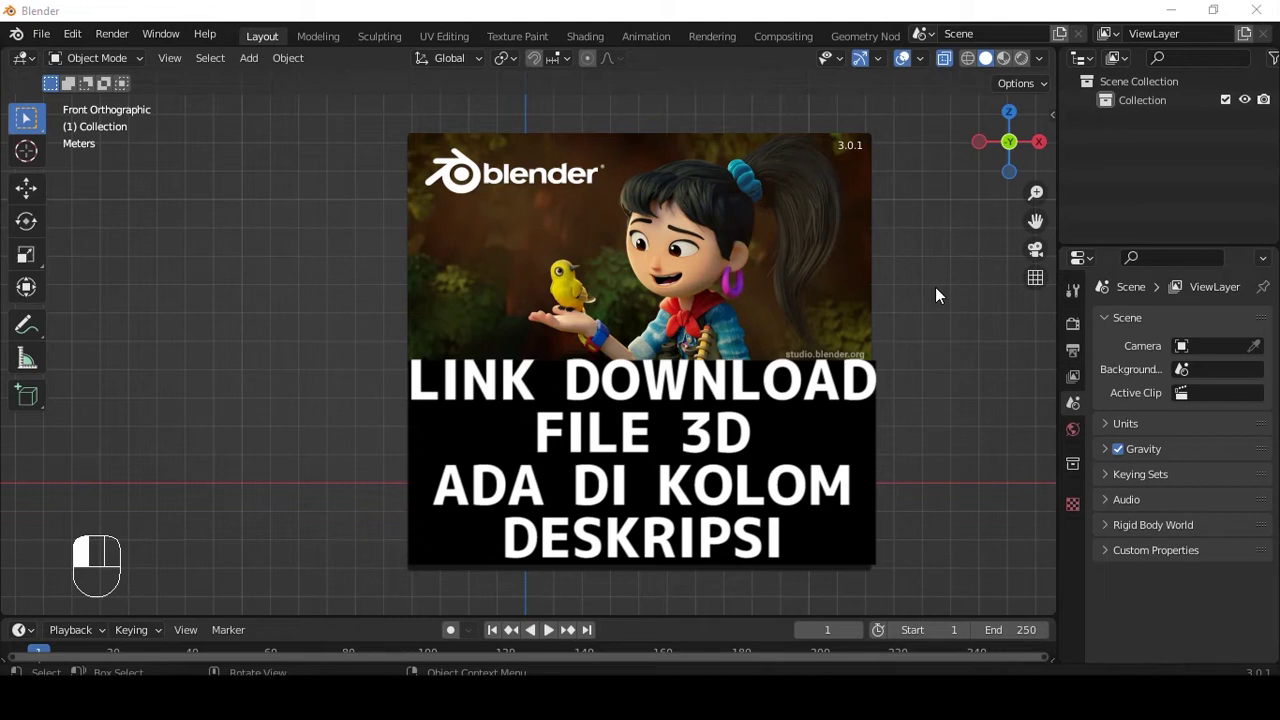
Box-select the default scene objects so they can be deleted
{"action": "left_click_drag", "start_coordinate": [609, 319], "coordinate": [603, 259]}
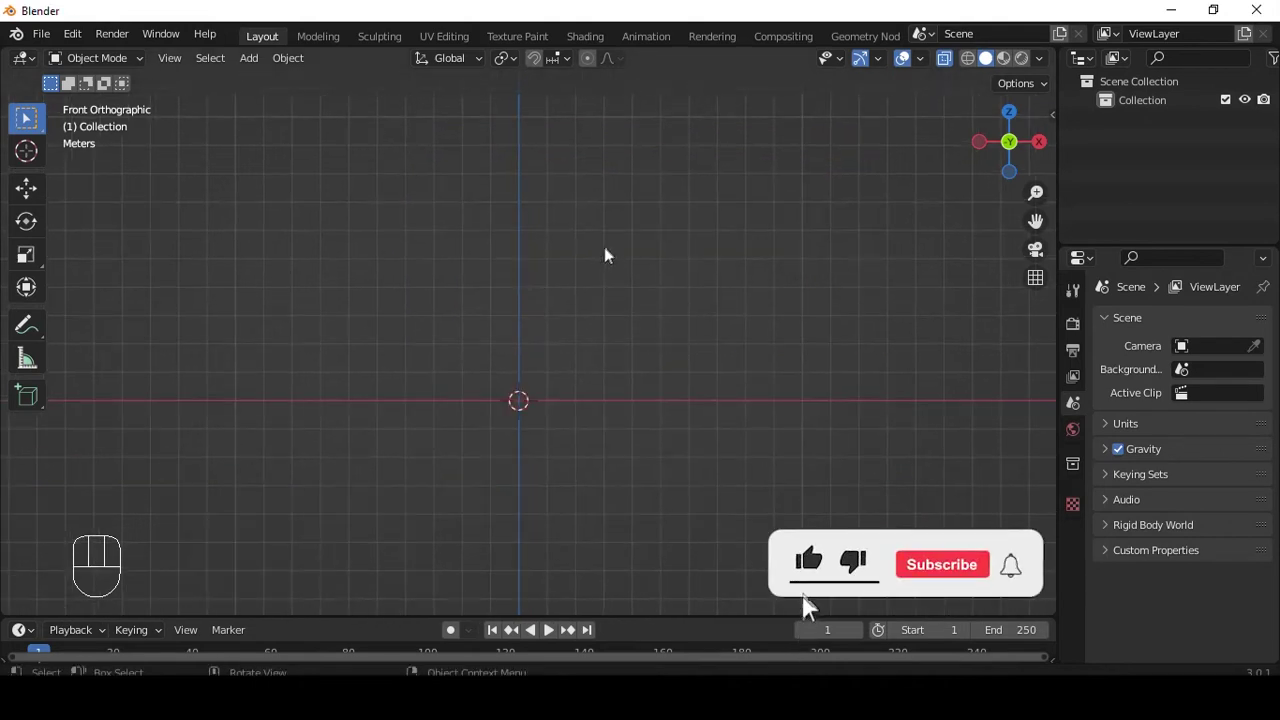
Add a cylinder at the origin and inspect it from the front for shaping
{"action": "key", "text": "shift+a"}
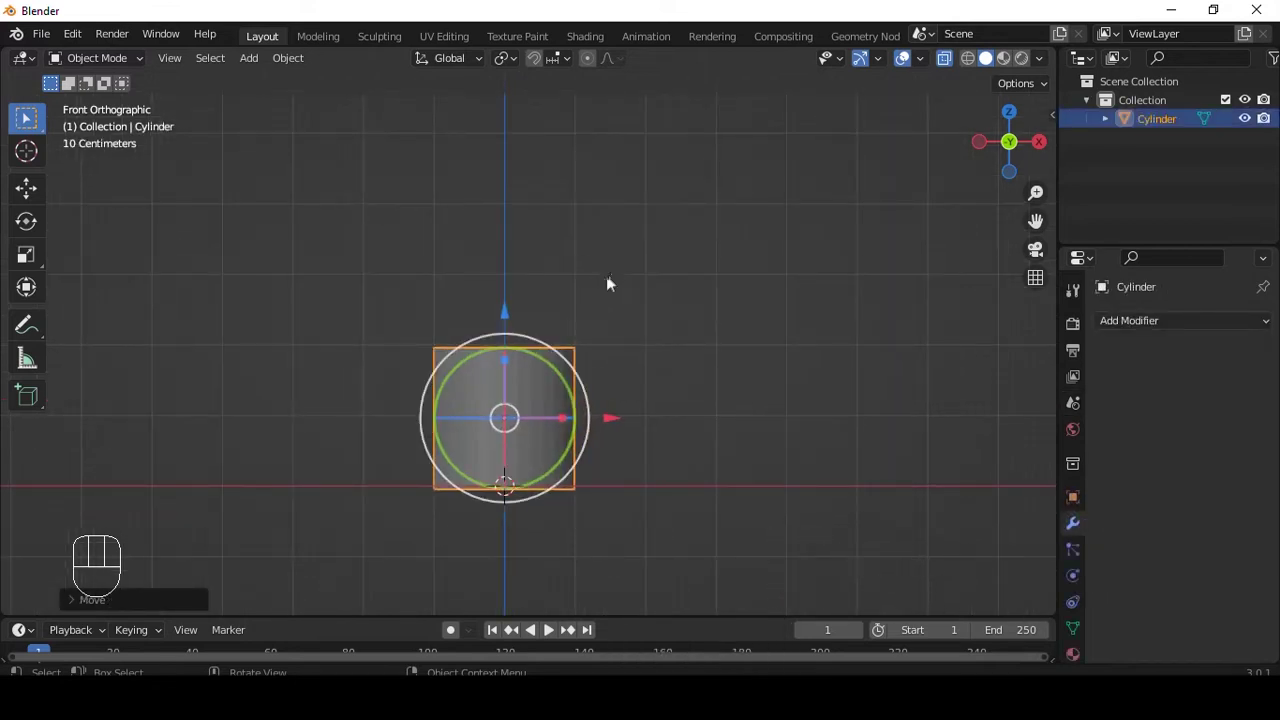
{"action": "left_click_drag", "start_coordinate": [632, 325], "coordinate": [651, 302]}
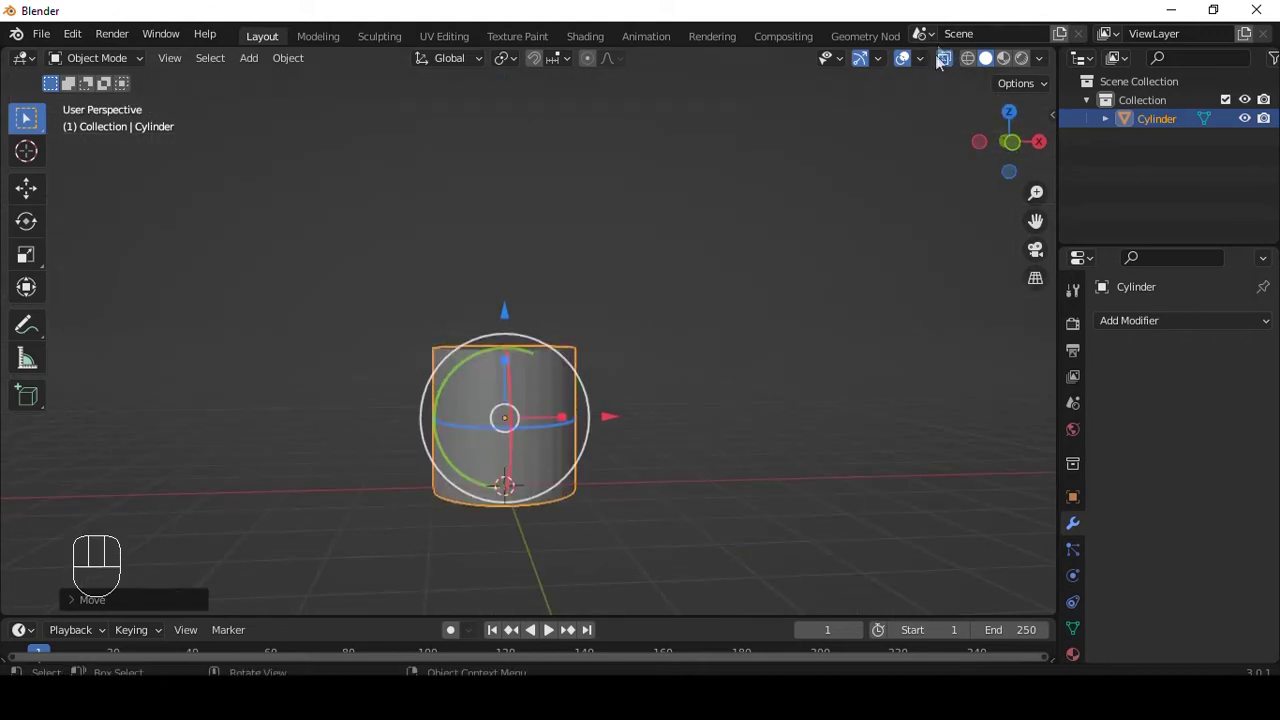
{"action": "left_click_drag", "start_coordinate": [627, 309], "coordinate": [625, 296]}
{"action": "key", "text": "alt+z"}
{"action": "key", "text": "alt+z"}
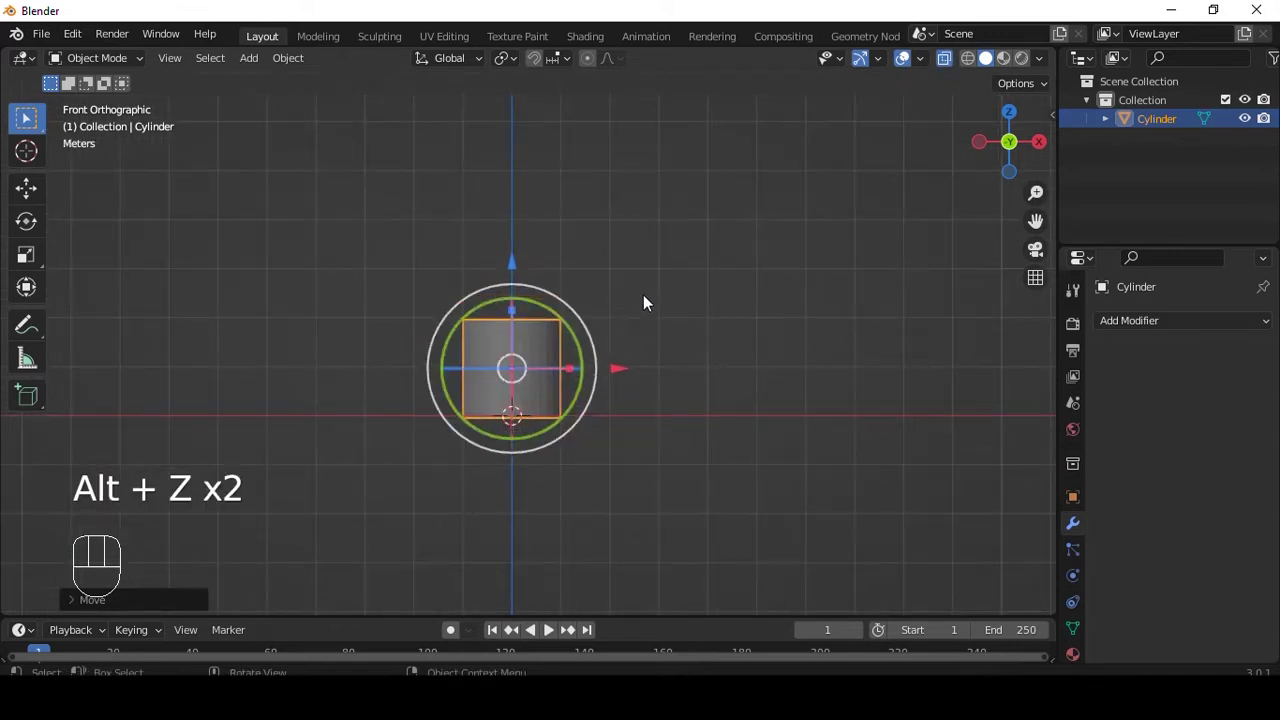
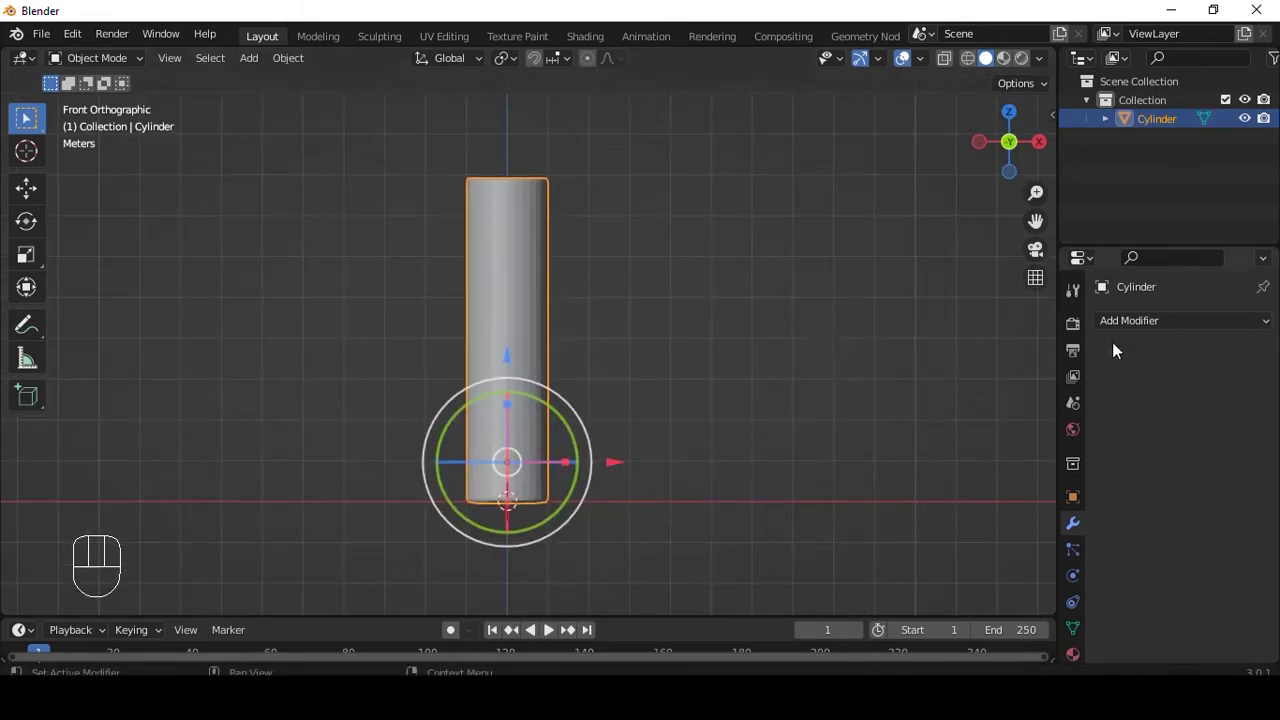
Add a Solidify modifier giving the cylinder 0.01 m walls
{"action": "left_click_drag", "start_coordinate": [1167, 330], "coordinate": [678, 373]}
{"action": "key", "text": "alt+z"}
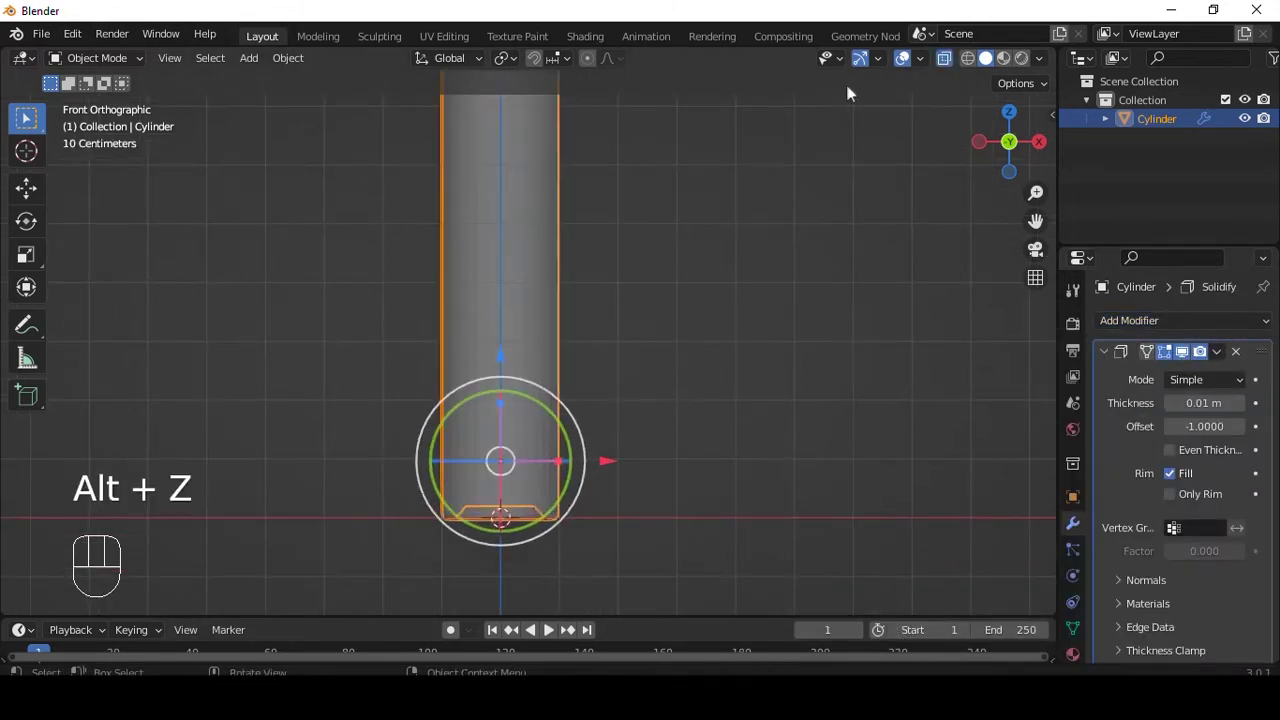
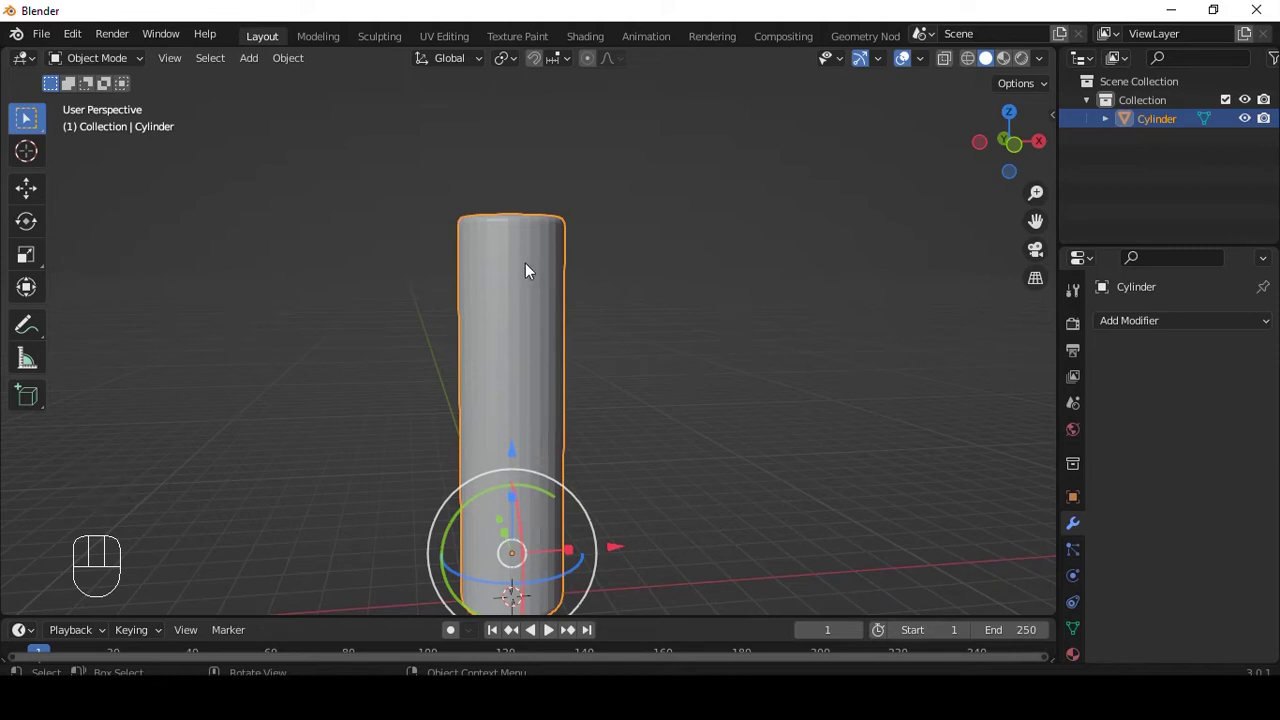
Separate the tube's inner wall faces into their own object, Cylinder.001
{"action": "key", "text": "alt+z"}
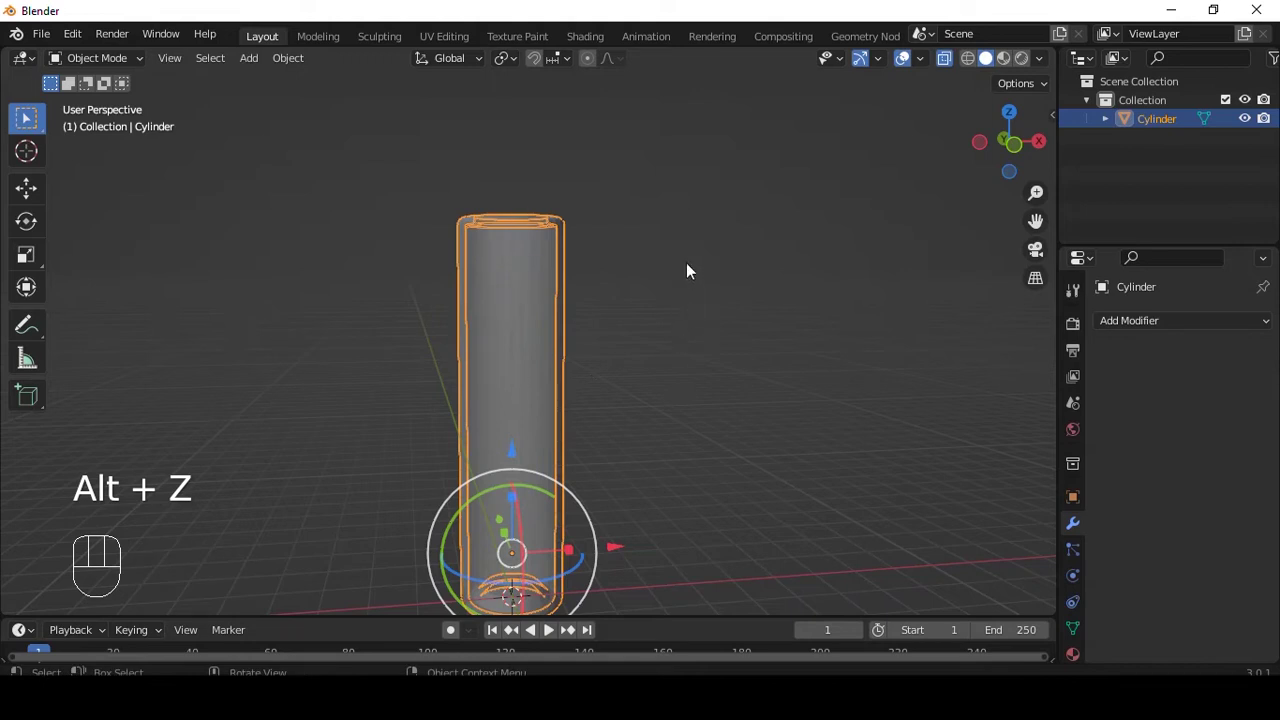
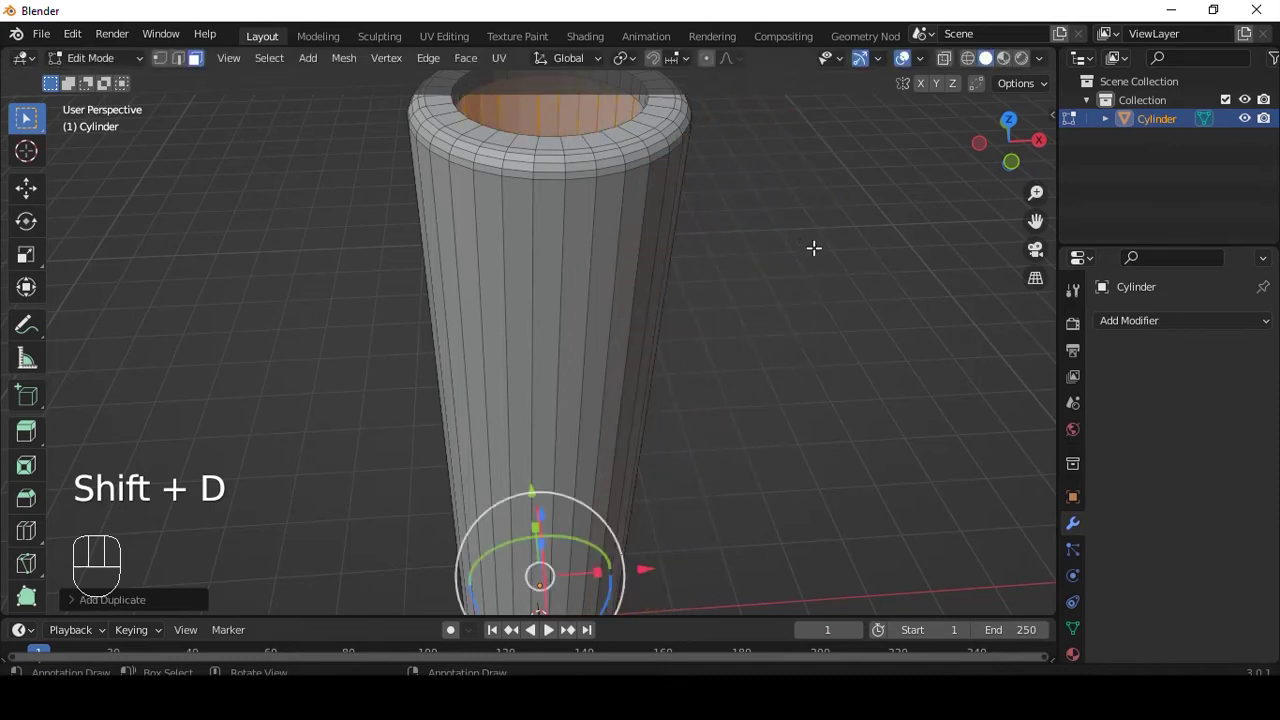
{"action": "key", "text": "p"}
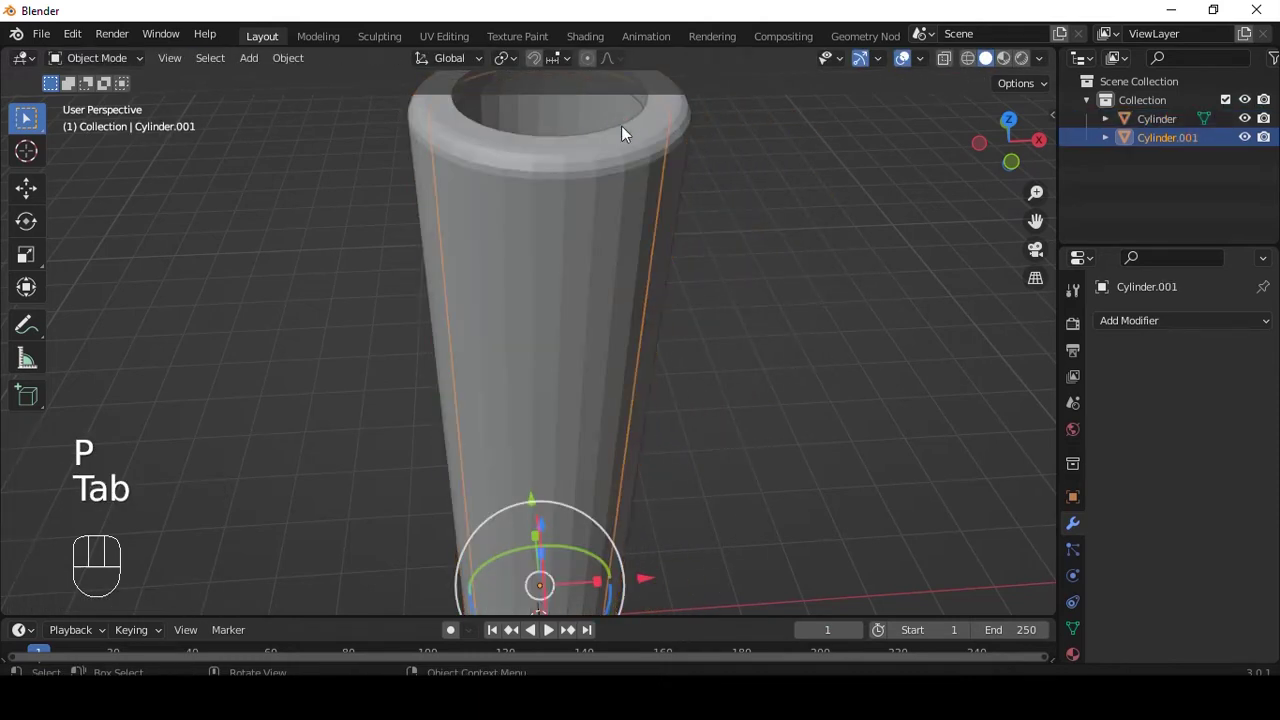
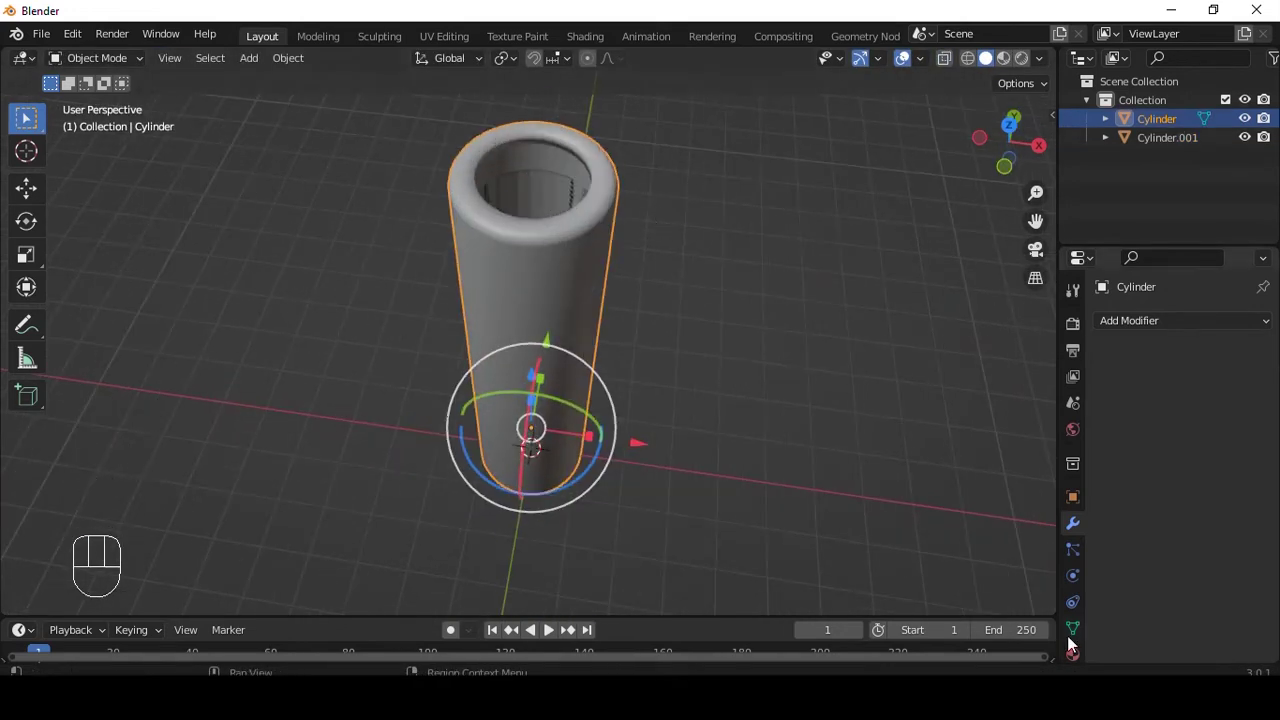
Enable Auto Smooth at 30° in the mesh data settings and shade the bottle smooth
{"action": "left_click_drag", "start_coordinate": [1075, 636], "coordinate": [1179, 599]}
{"action": "left_click", "coordinate": [1179, 599]}
{"action": "left_click_drag", "start_coordinate": [1176, 604], "coordinate": [620, 441]}
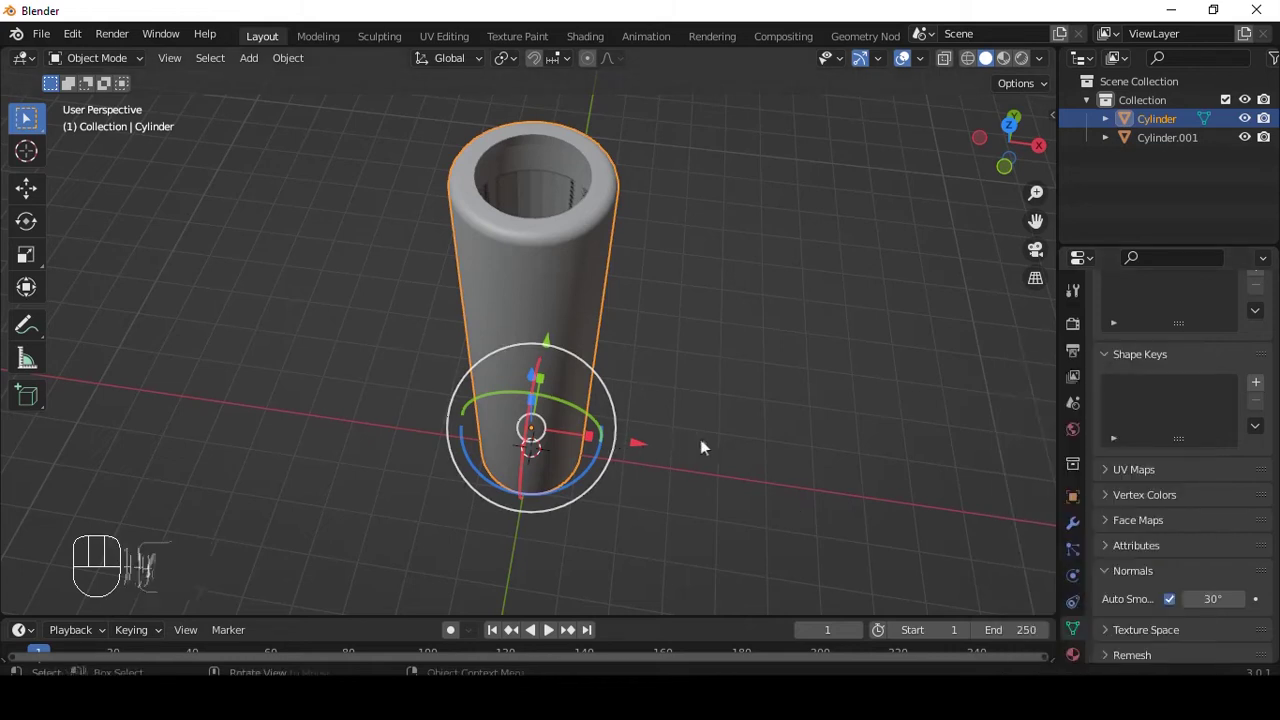
{"action": "left_click_drag", "start_coordinate": [736, 398], "coordinate": [737, 318]}
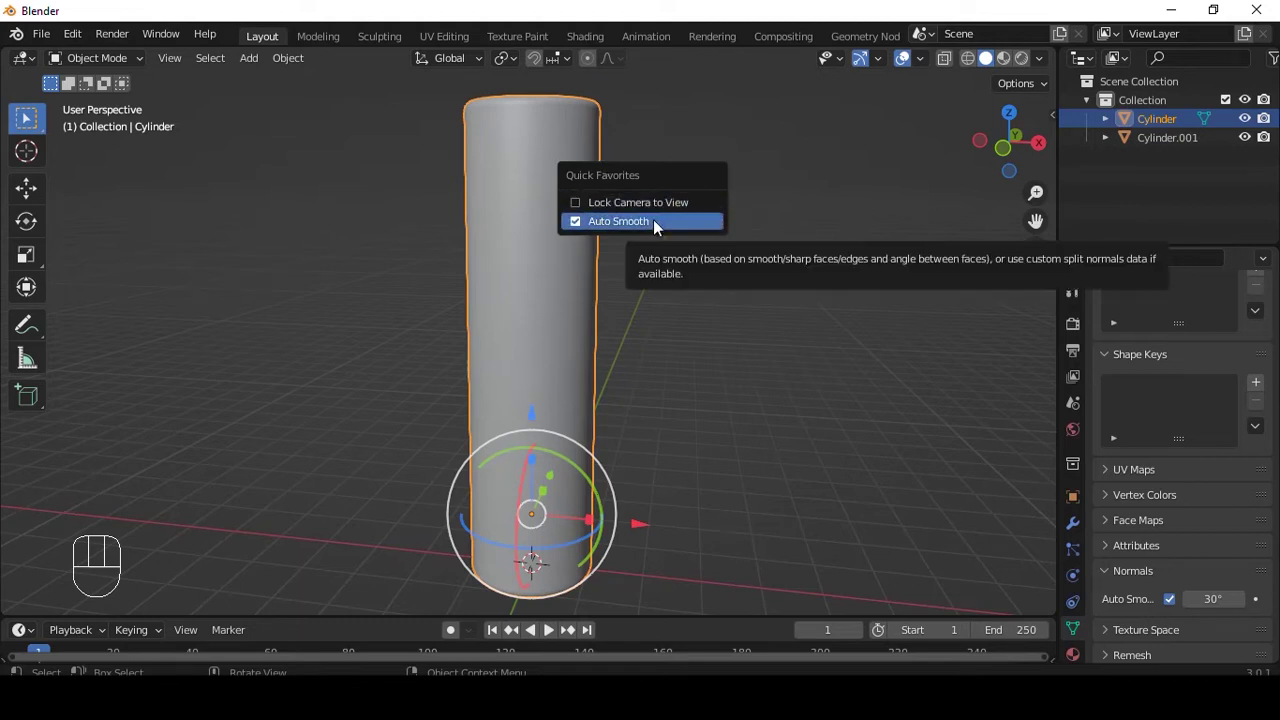
{"action": "left_click_drag", "start_coordinate": [654, 230], "coordinate": [673, 272]}
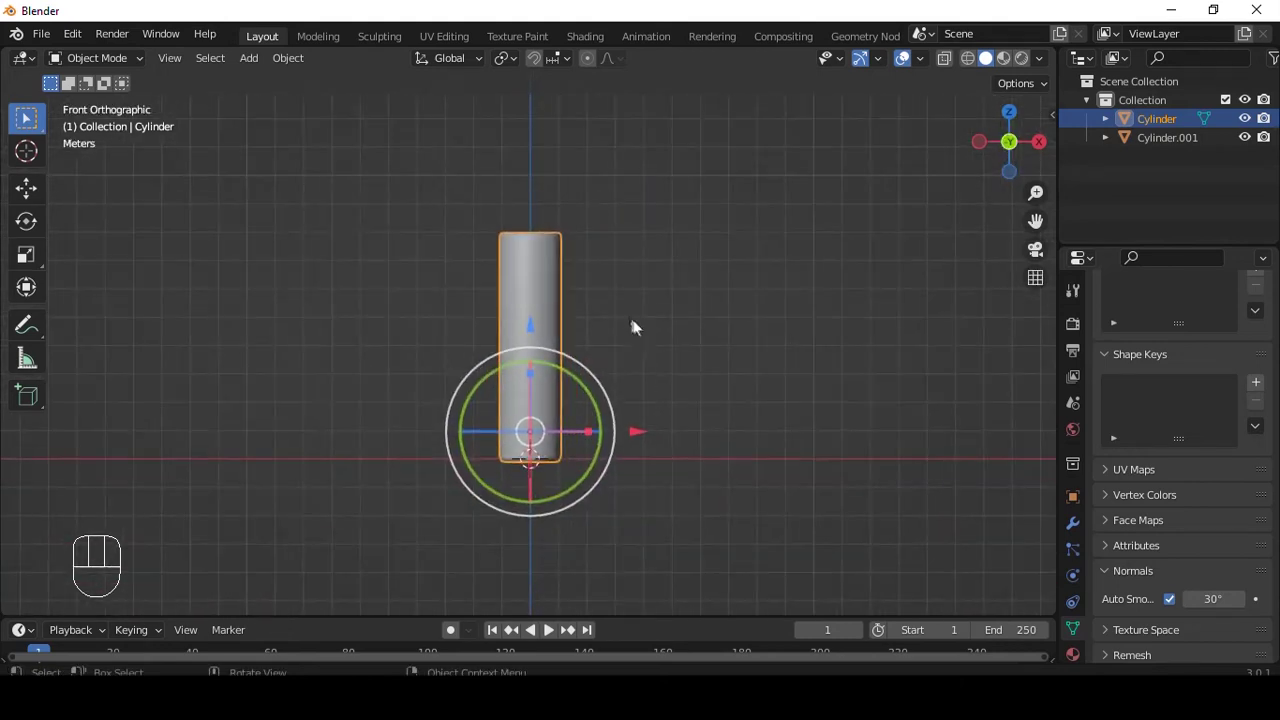
{"action": "left_click_drag", "start_coordinate": [599, 215], "coordinate": [606, 299]}
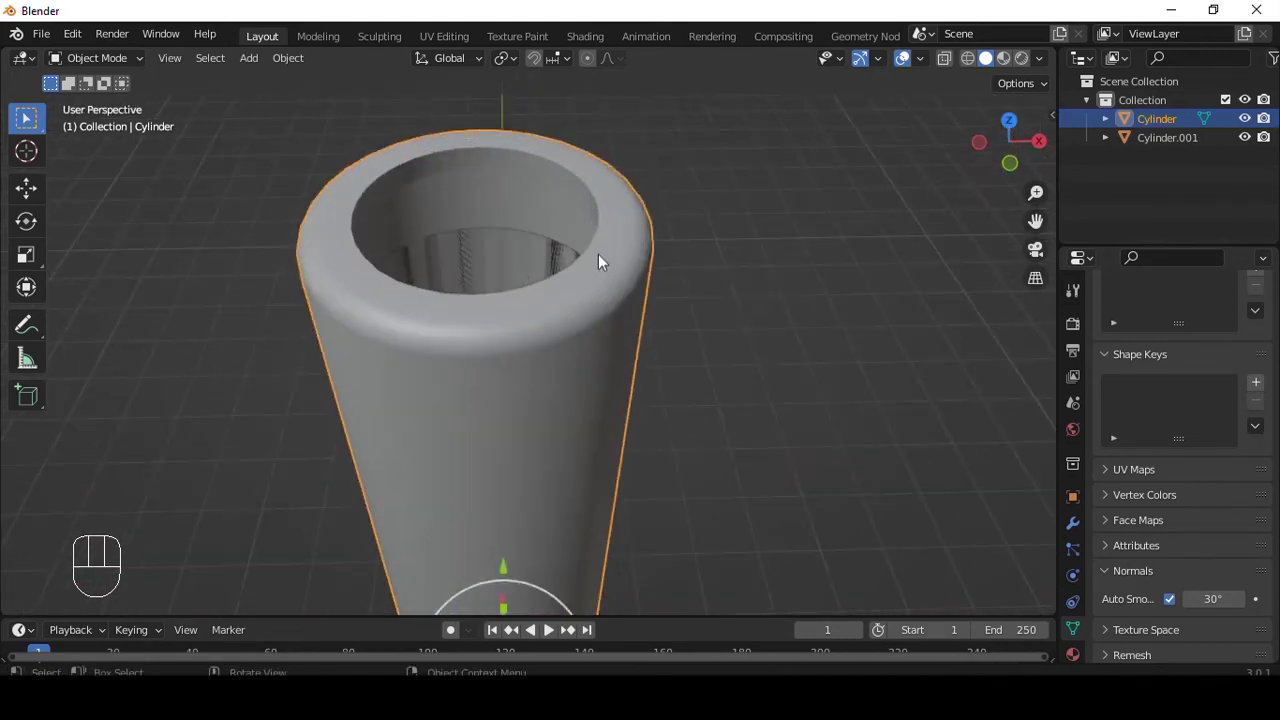
Split the inner rim edge loop off as a new object, Cylinder.002, and select it
{"action": "key", "text": "Tab"}
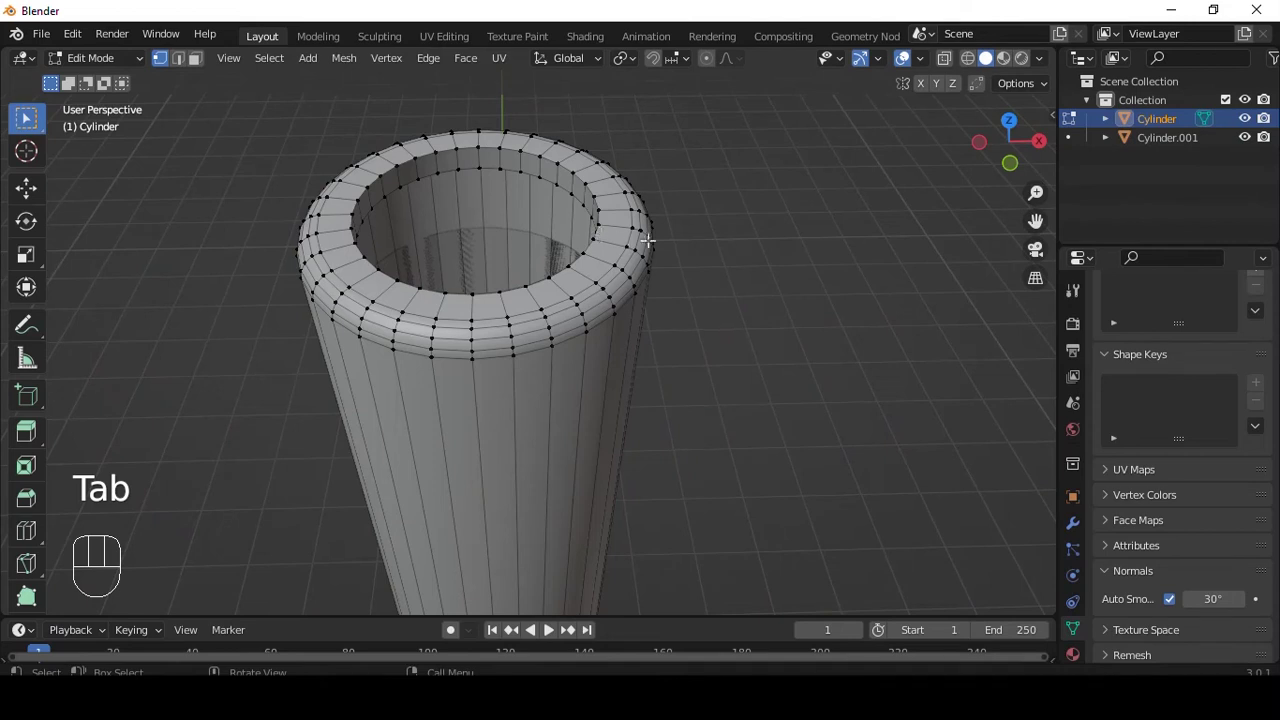
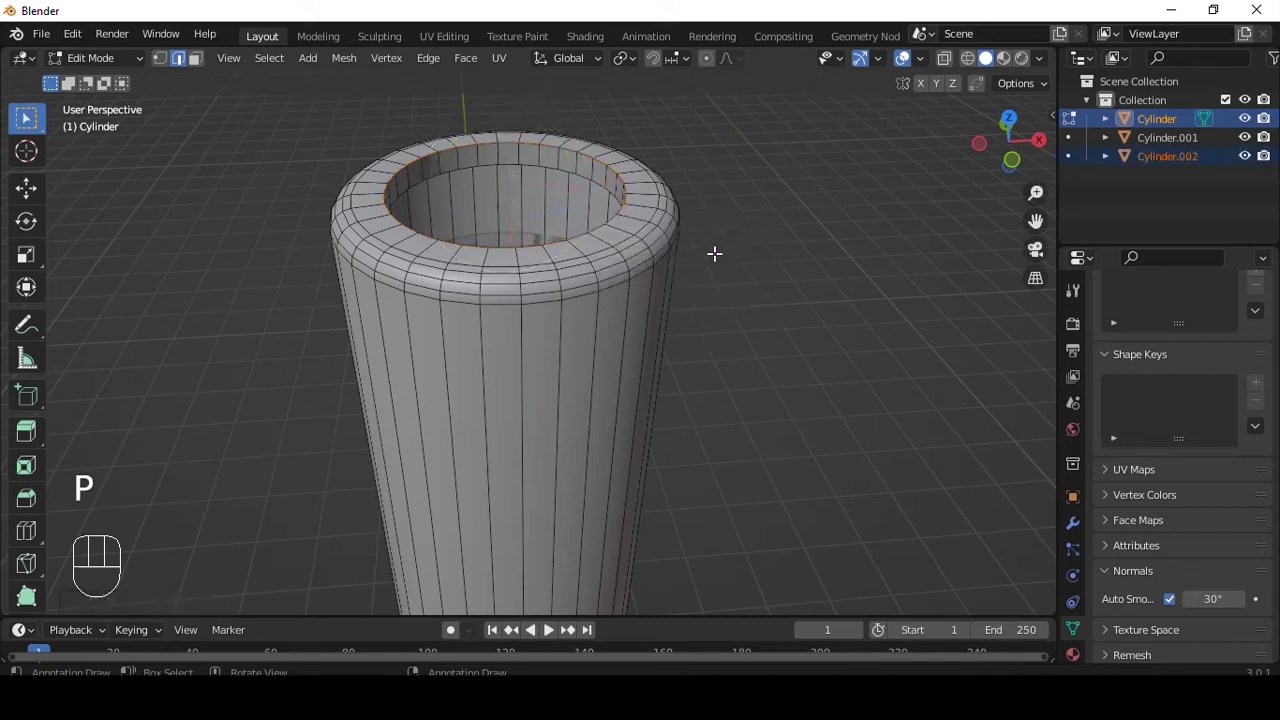
{"action": "key", "text": "Tab"}
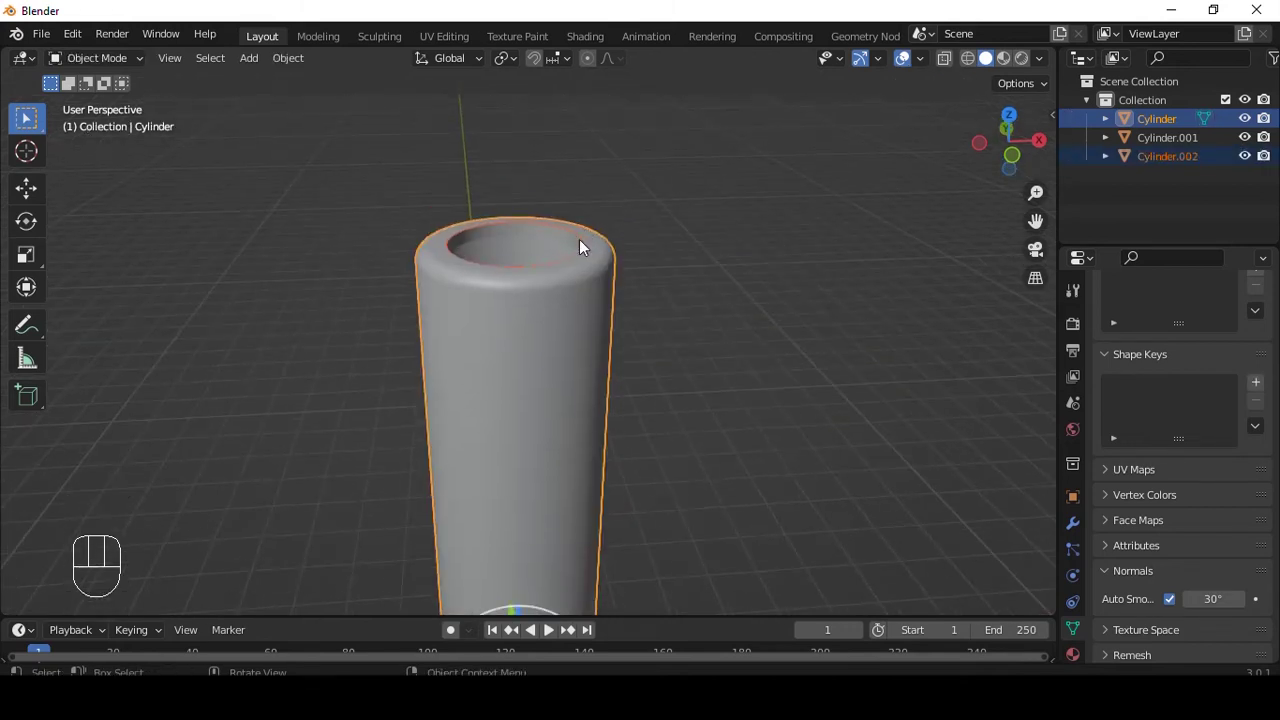
{"action": "left_click", "coordinate": [586, 242]}
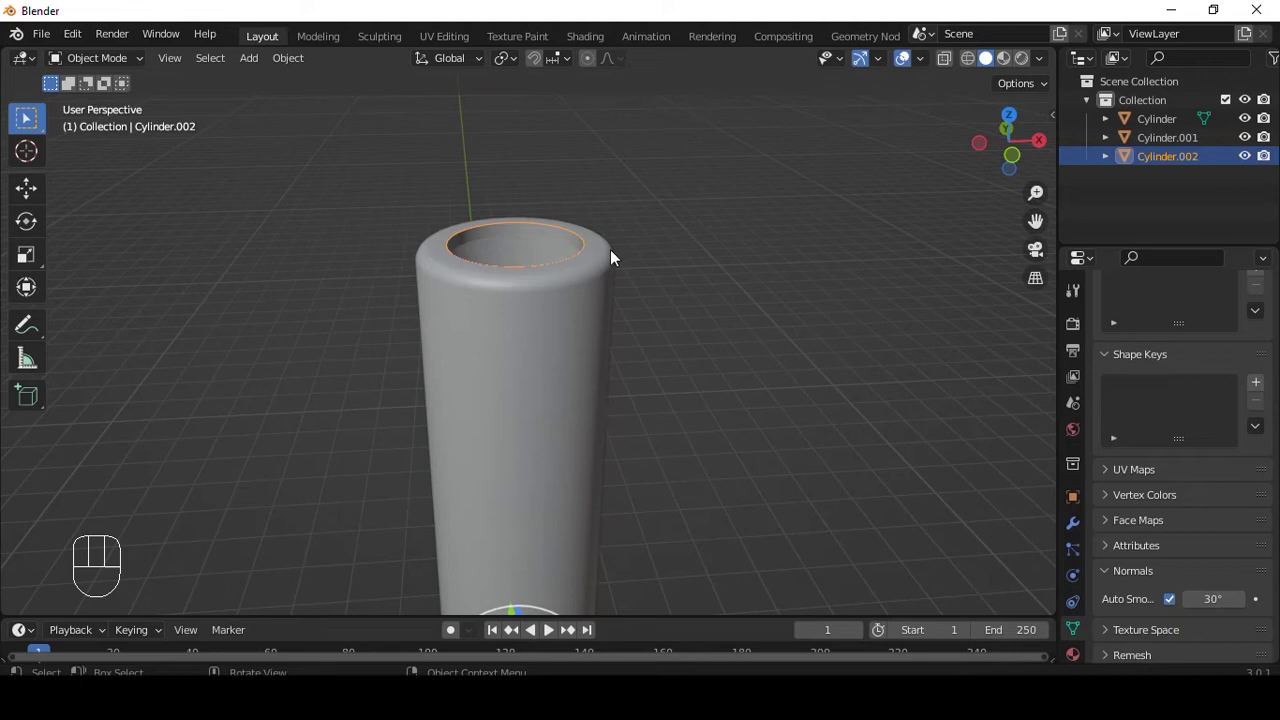
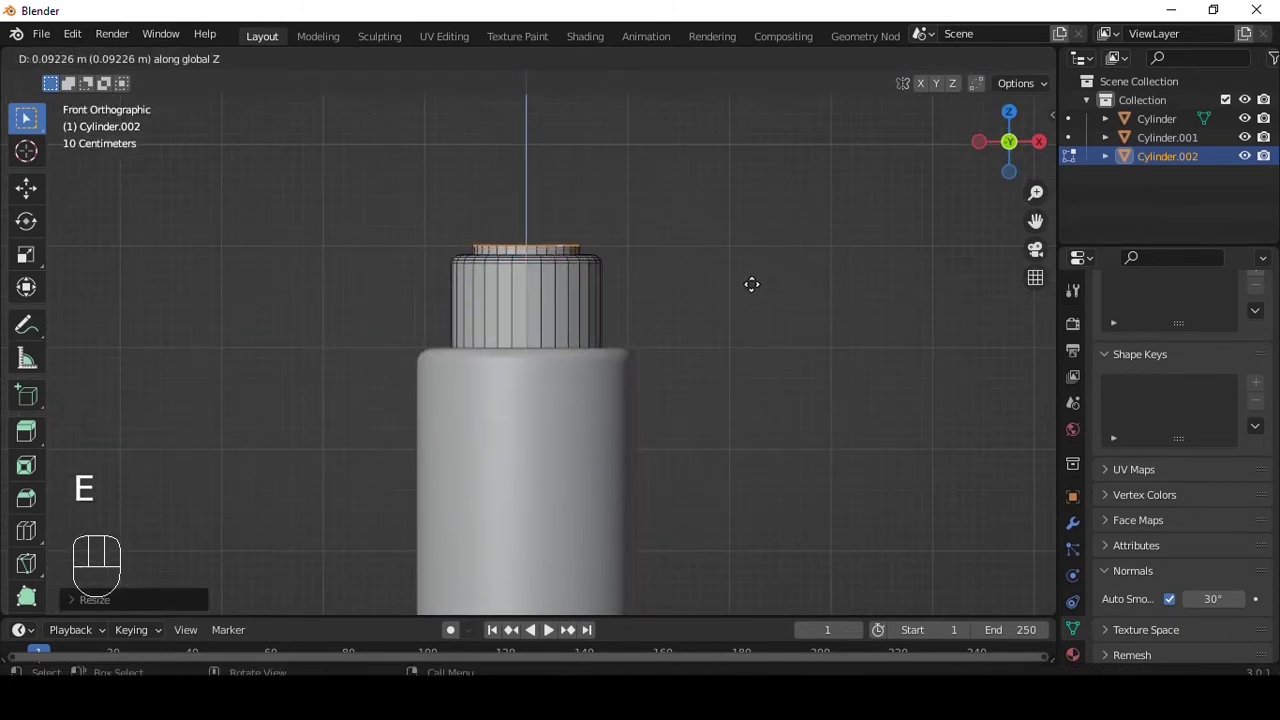
Extrude the ring upward in stages into a stepped cap with a rounded bulb top
{"action": "key", "text": "e"}
{"action": "key", "text": "e"}
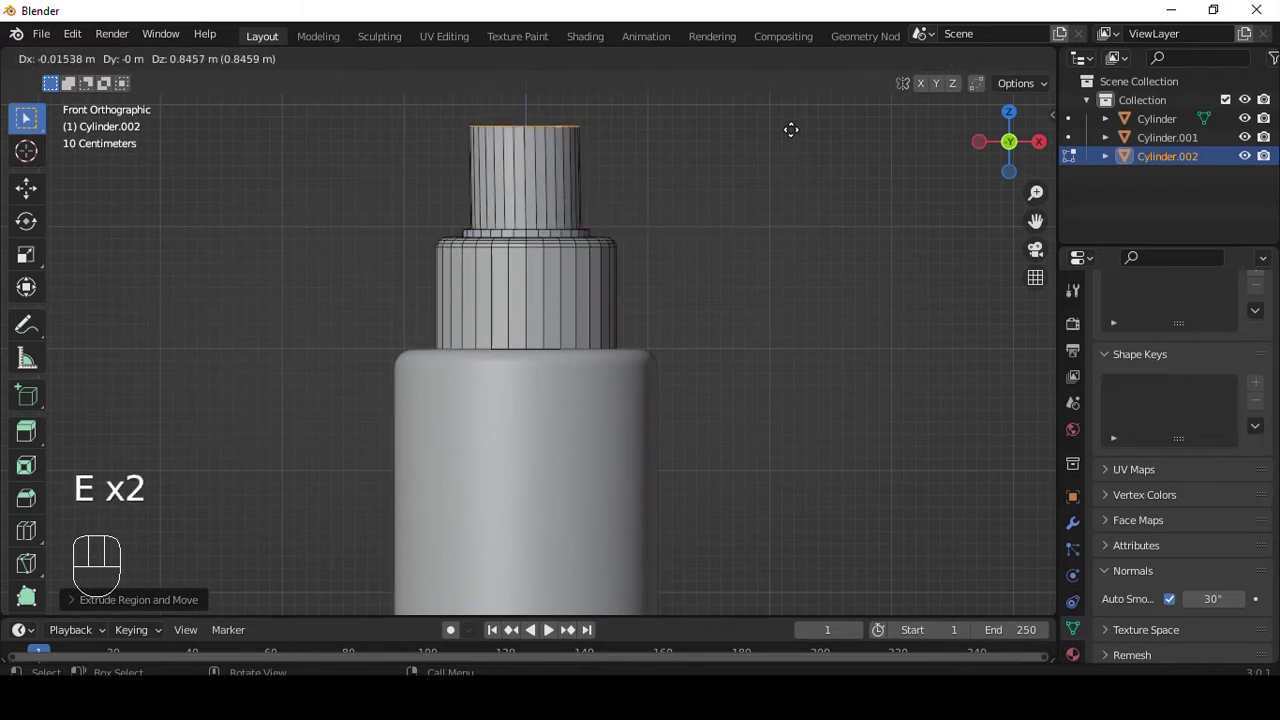
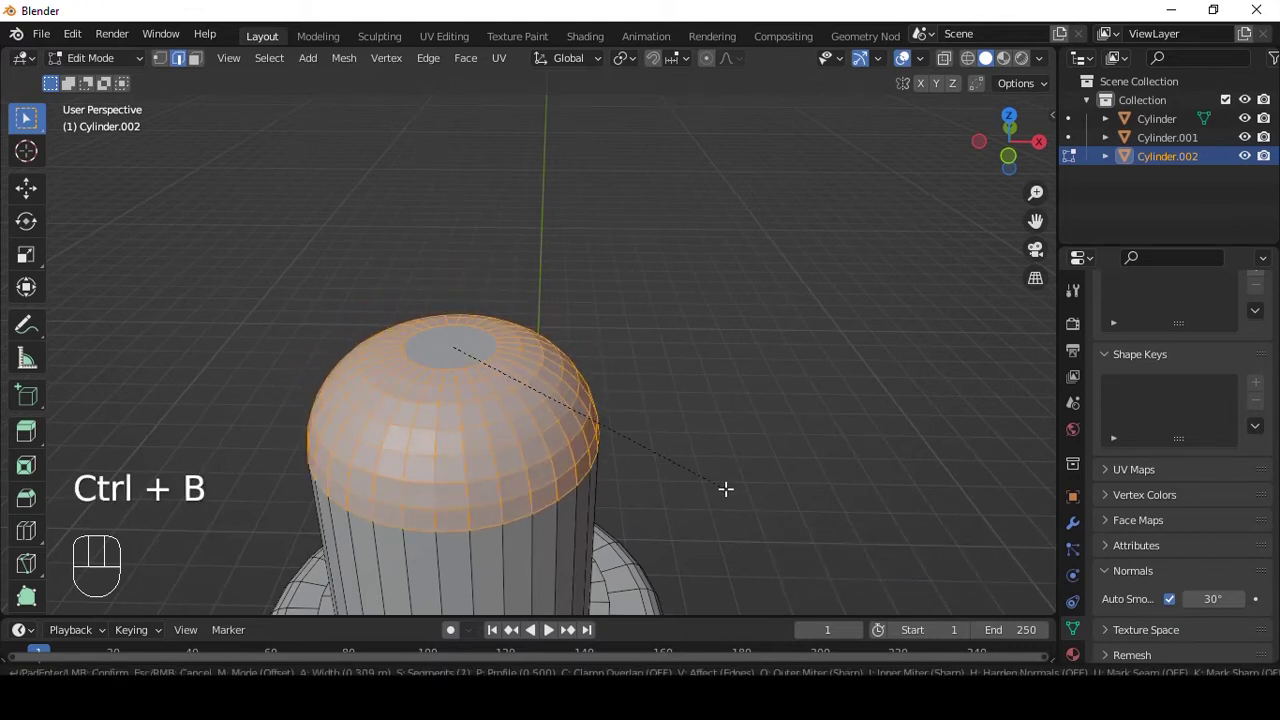
{"action": "key", "text": "Tab"}
{"action": "left_click", "coordinate": [668, 295]}
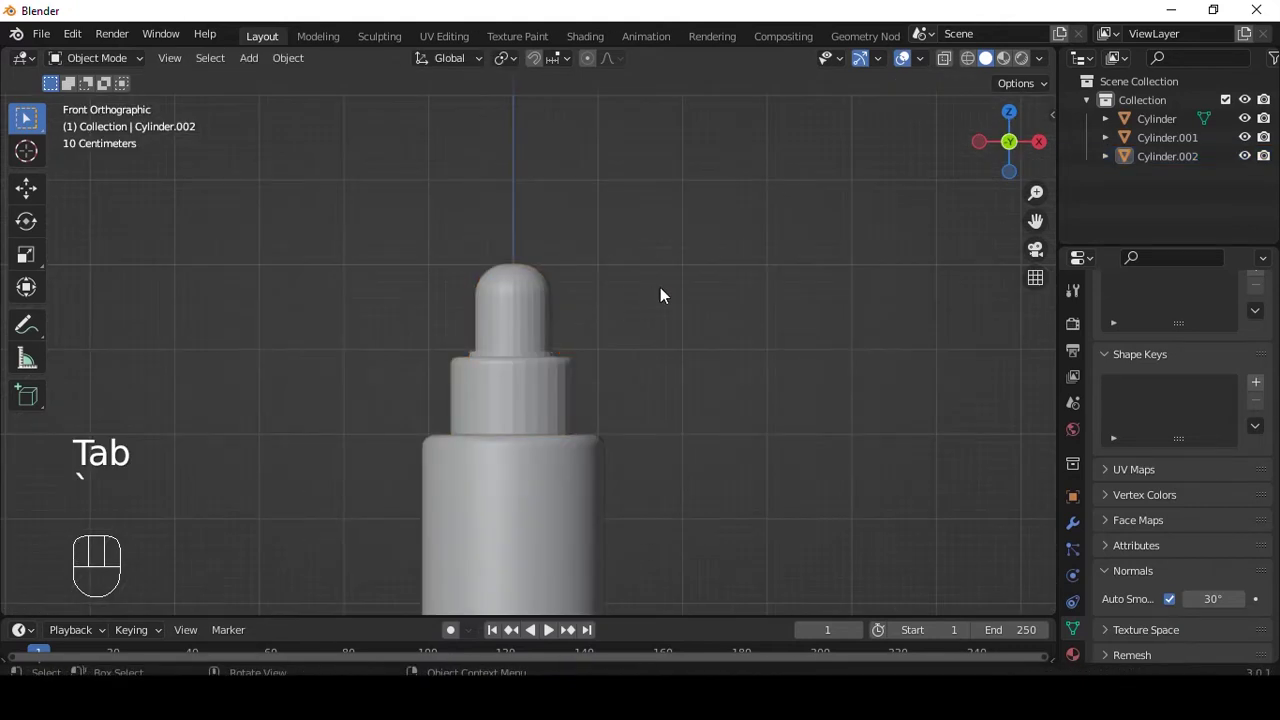
Shade the dropper cap smooth via its object menu and Quick Favorites
{"action": "left_click_drag", "start_coordinate": [632, 337], "coordinate": [606, 214]}
{"action": "right_click", "coordinate": [500, 239]}
{"action": "key", "text": "q"}
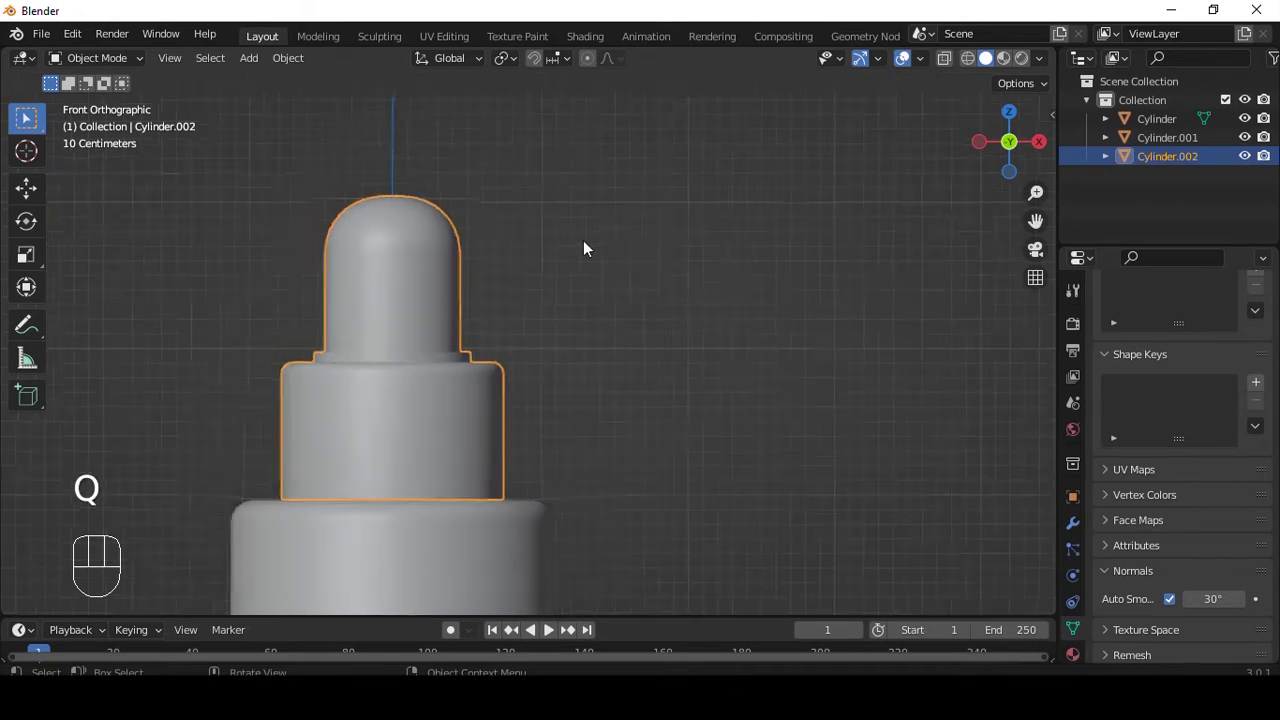
{"action": "middle_click", "coordinate": [577, 253]}
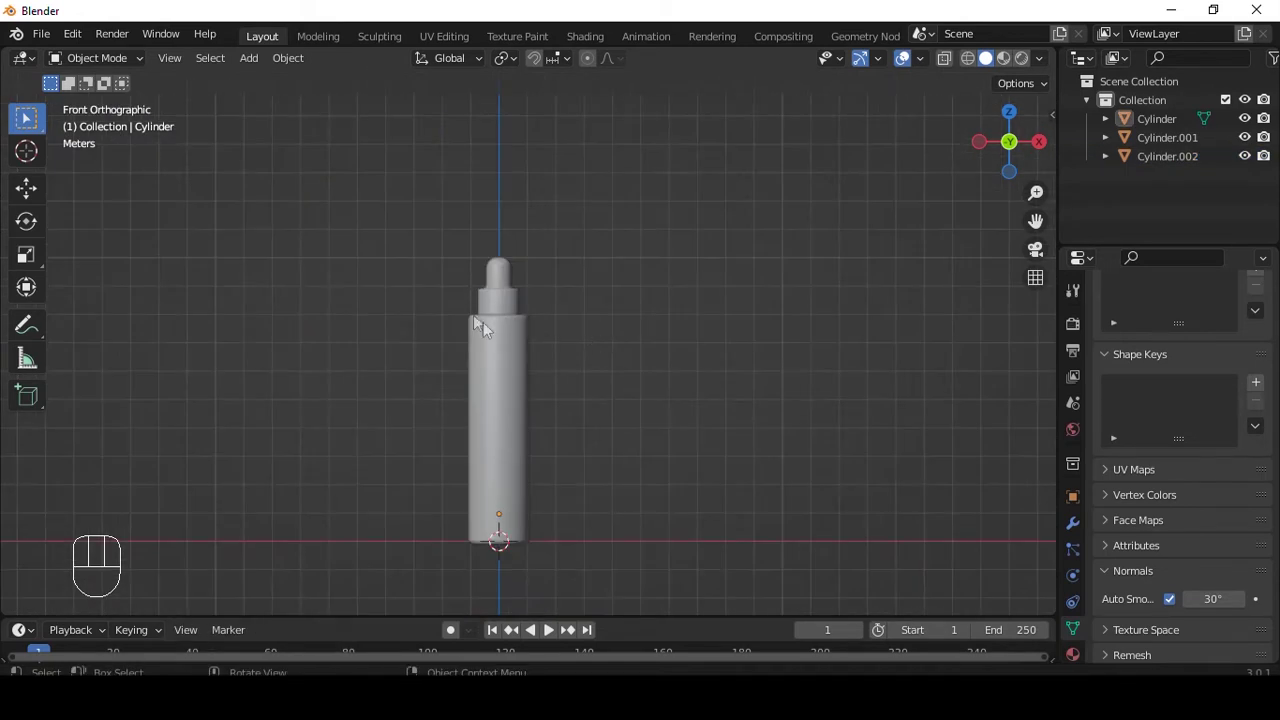
Add a tall box and round its edges with a 2-segment Bevel modifier
{"action": "left_click_drag", "start_coordinate": [495, 318], "coordinate": [553, 418]}
{"action": "left_click", "coordinate": [505, 427]}
{"action": "key", "text": "shift+a"}
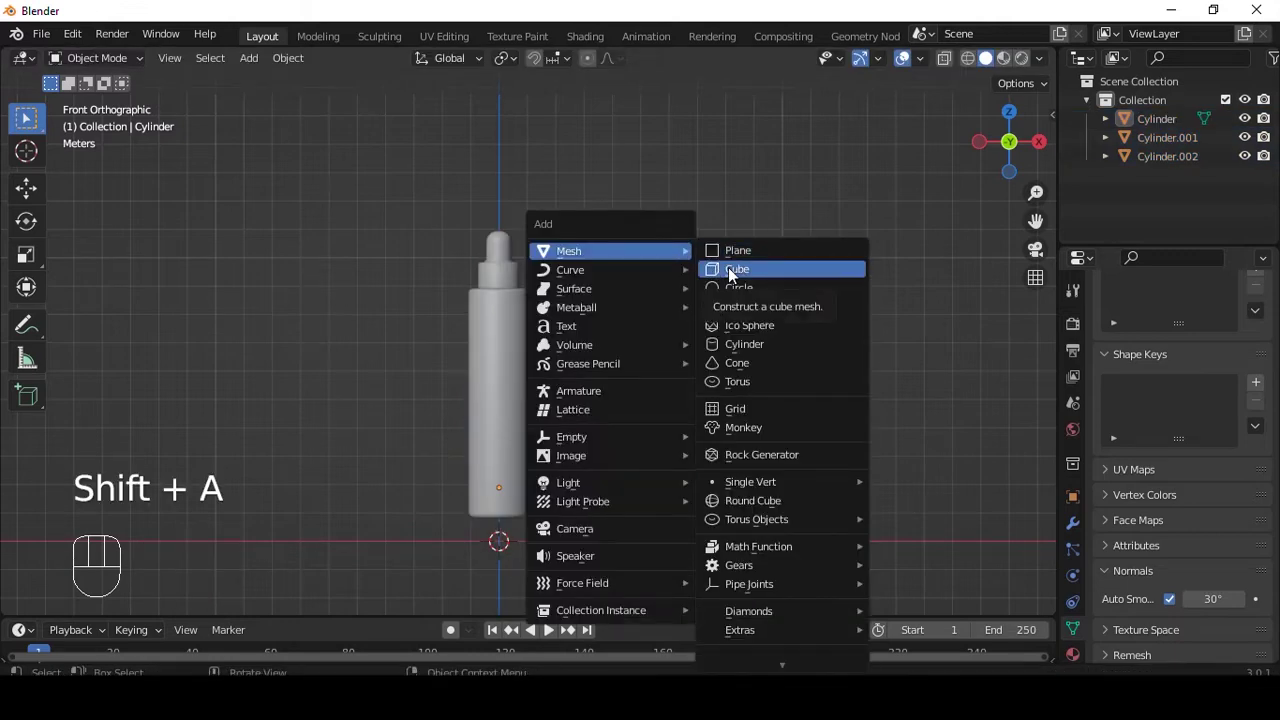
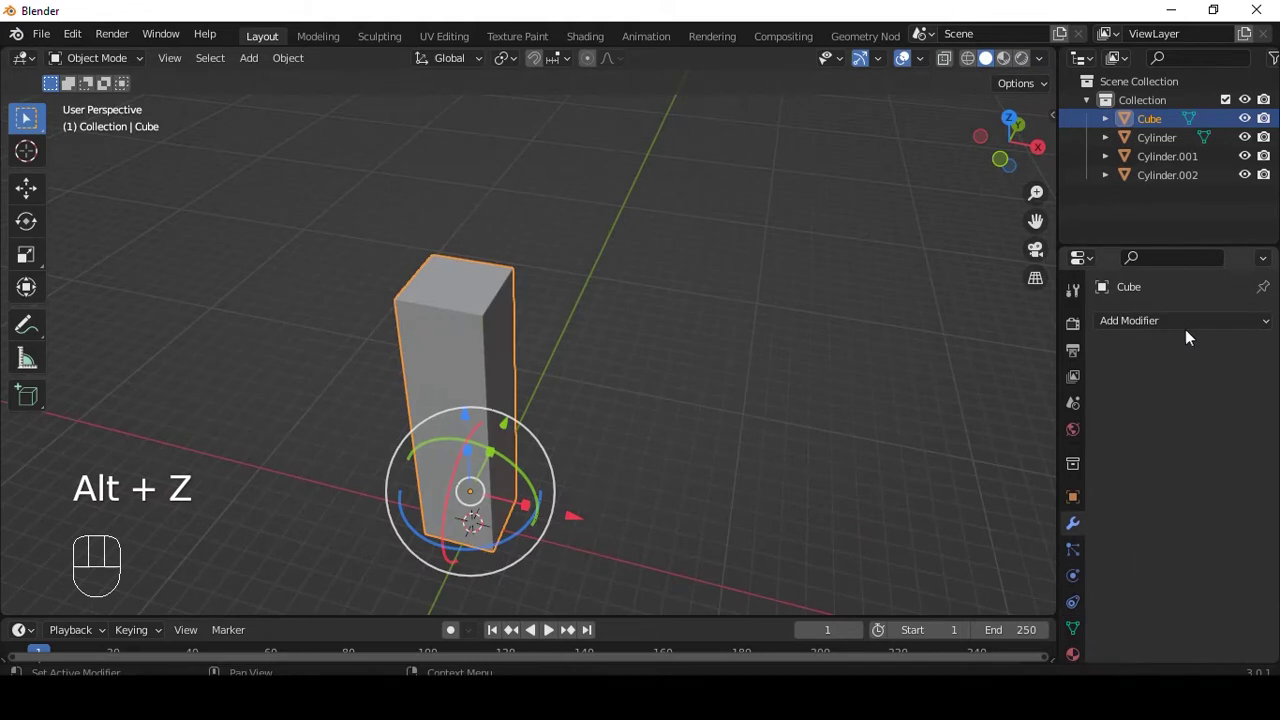
{"action": "left_click_drag", "start_coordinate": [1174, 331], "coordinate": [810, 382]}
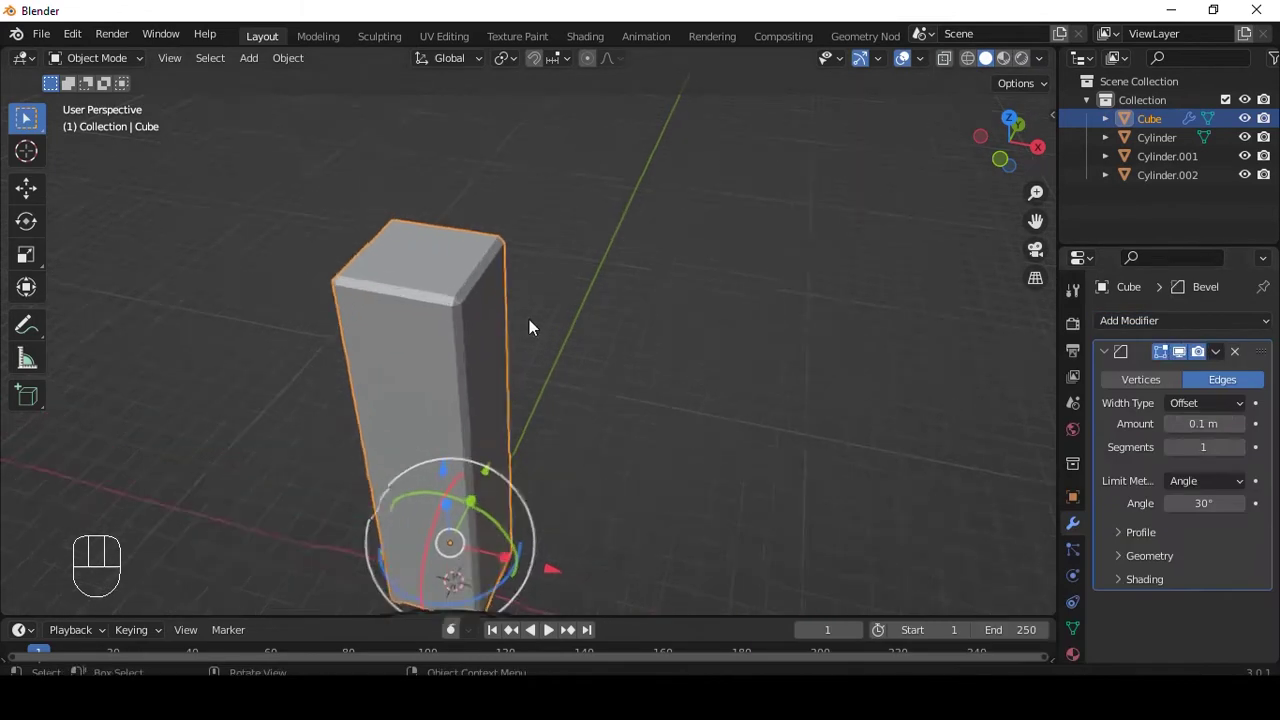
{"action": "left_click", "coordinate": [1247, 458]}
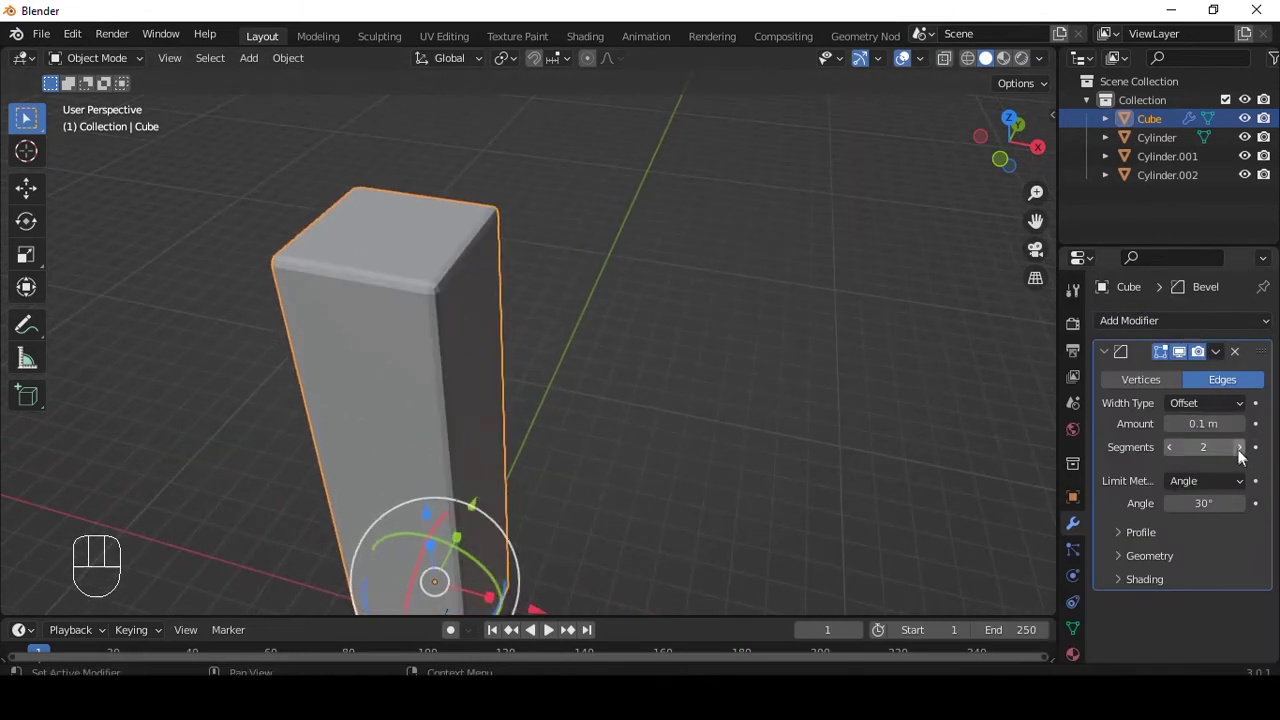
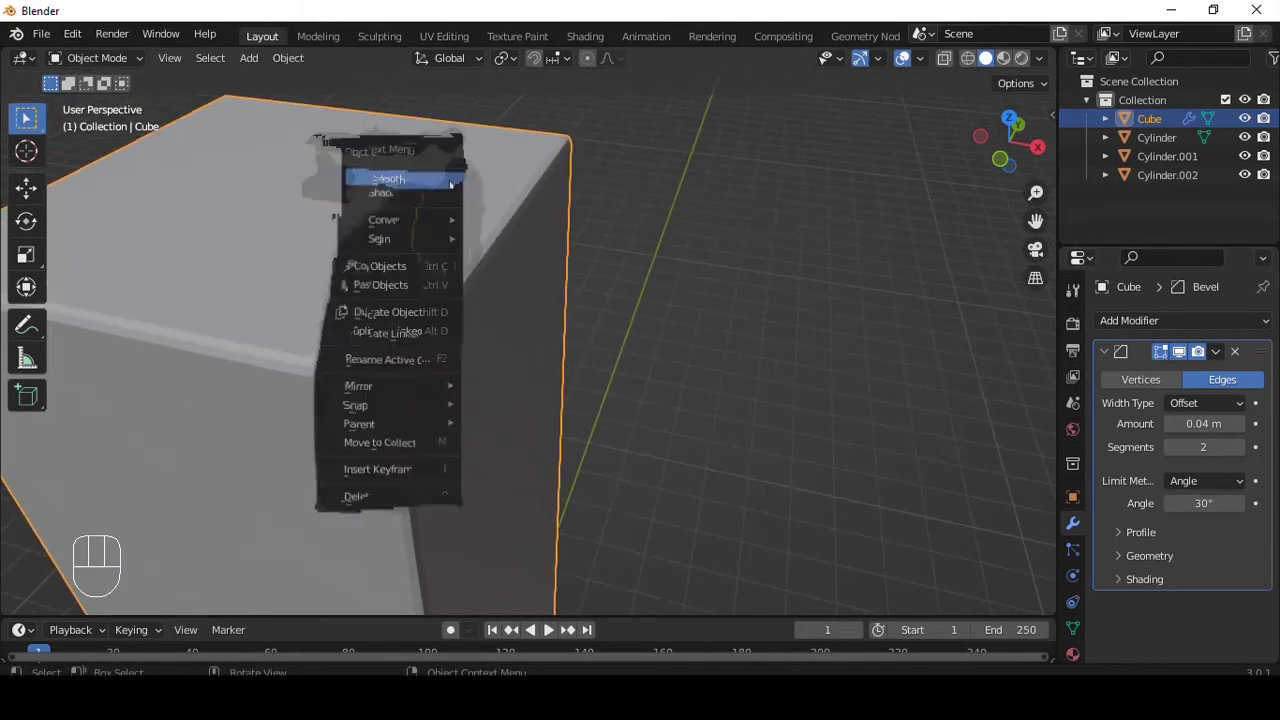
Shade the box smooth and reduce its bevel width to 0.02 m
{"action": "left_click_drag", "start_coordinate": [429, 175], "coordinate": [1109, 396]}
{"action": "left_click", "coordinate": [1171, 428]}
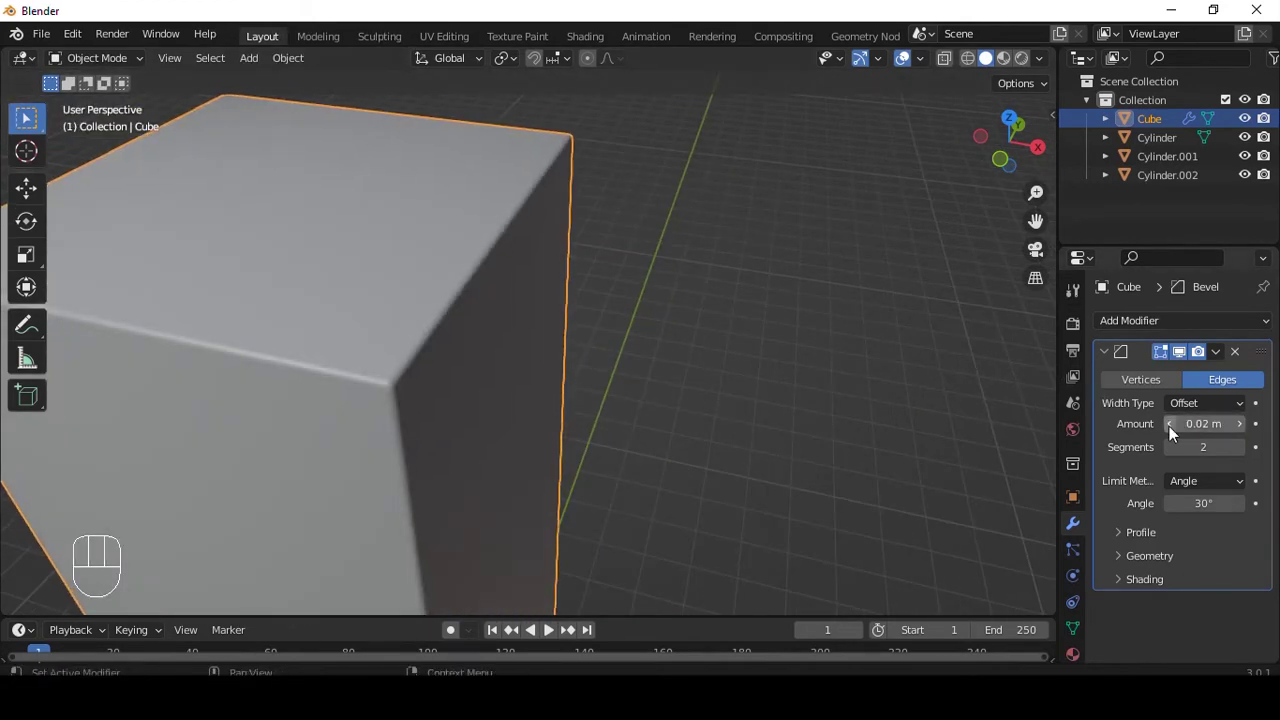
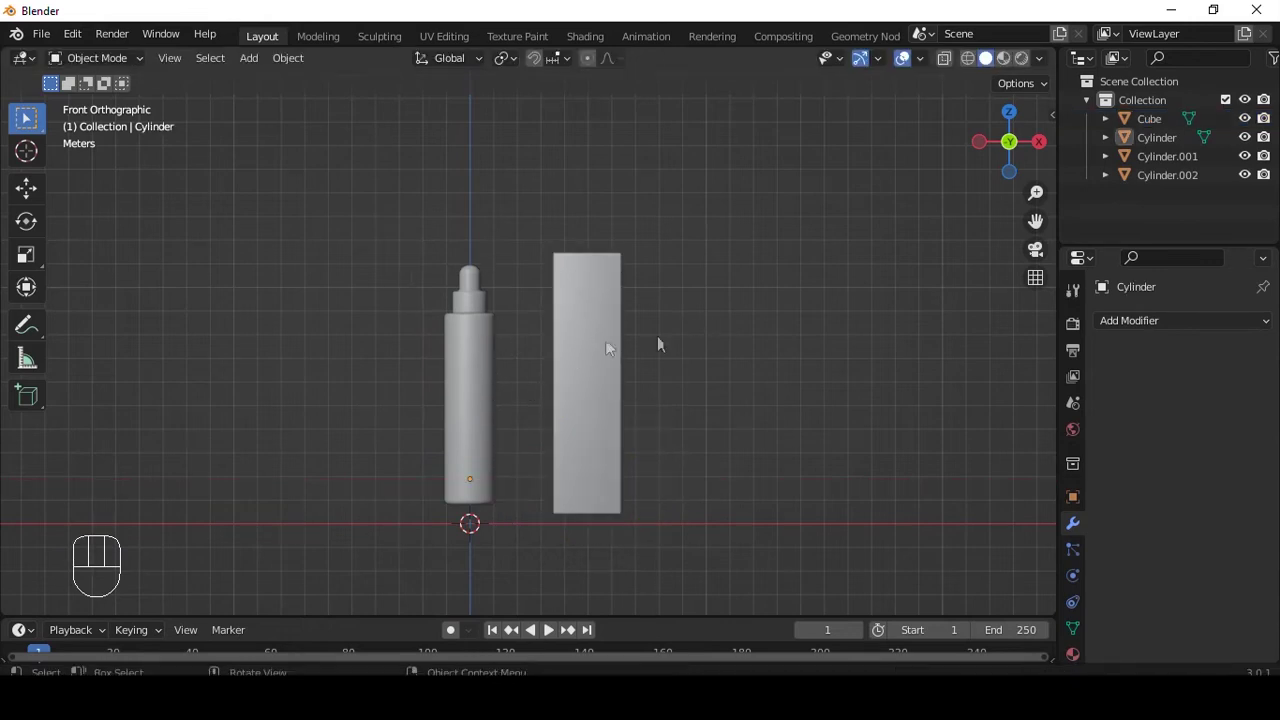
Add a plane, rotate it upright and shrink it over the bottle's front for editing
{"action": "key", "text": "shift+a"}
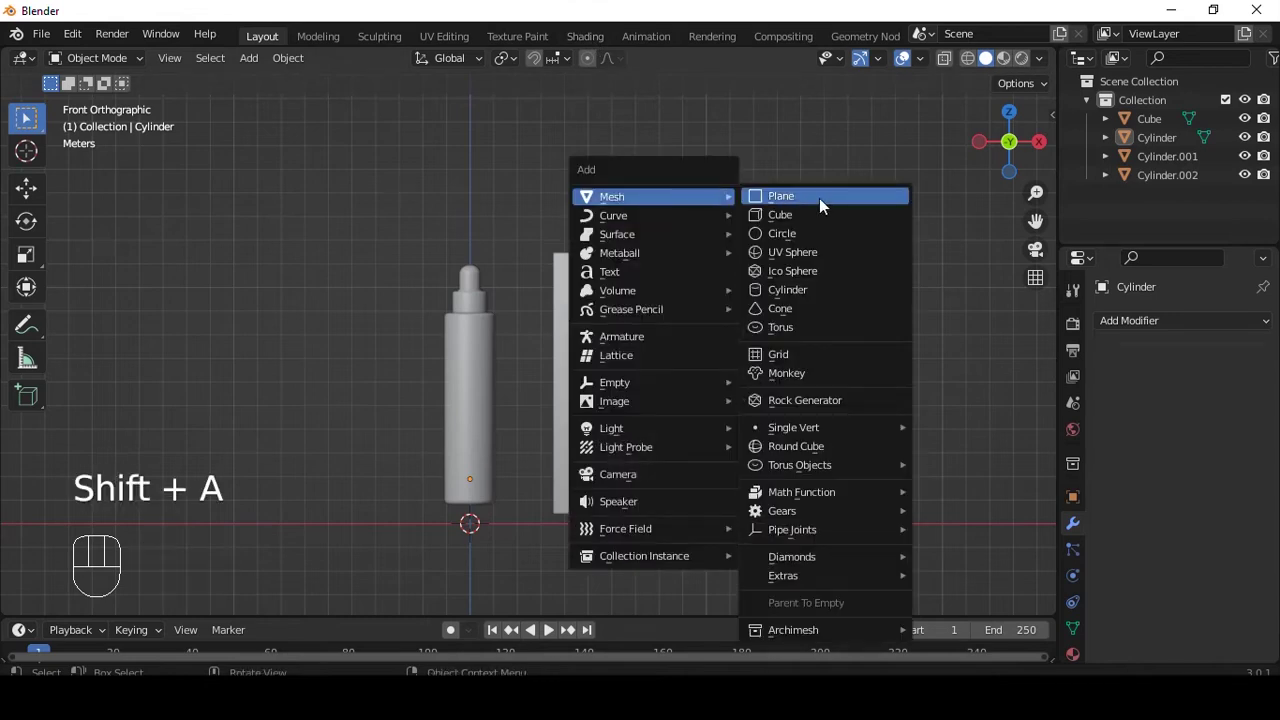
{"action": "key", "text": "r"}
{"action": "left_click", "coordinate": [480, 425]}
{"action": "key", "text": "s"}
{"action": "key", "text": "s"}
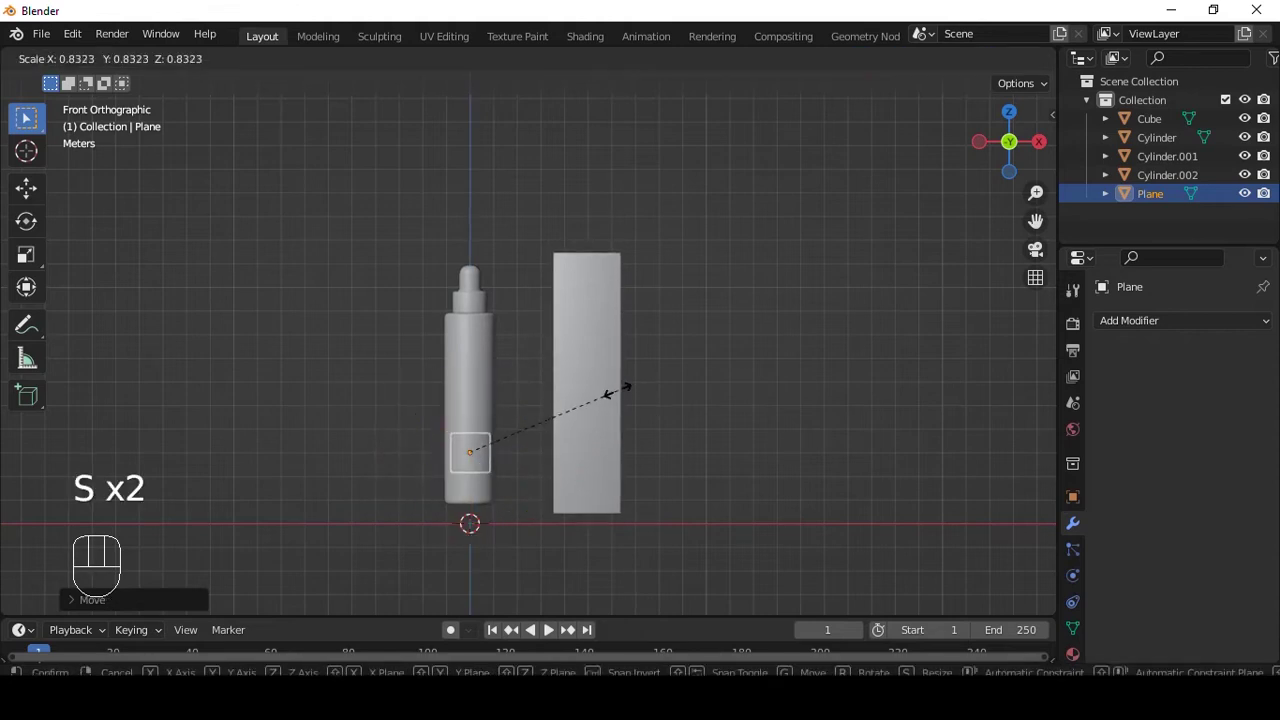
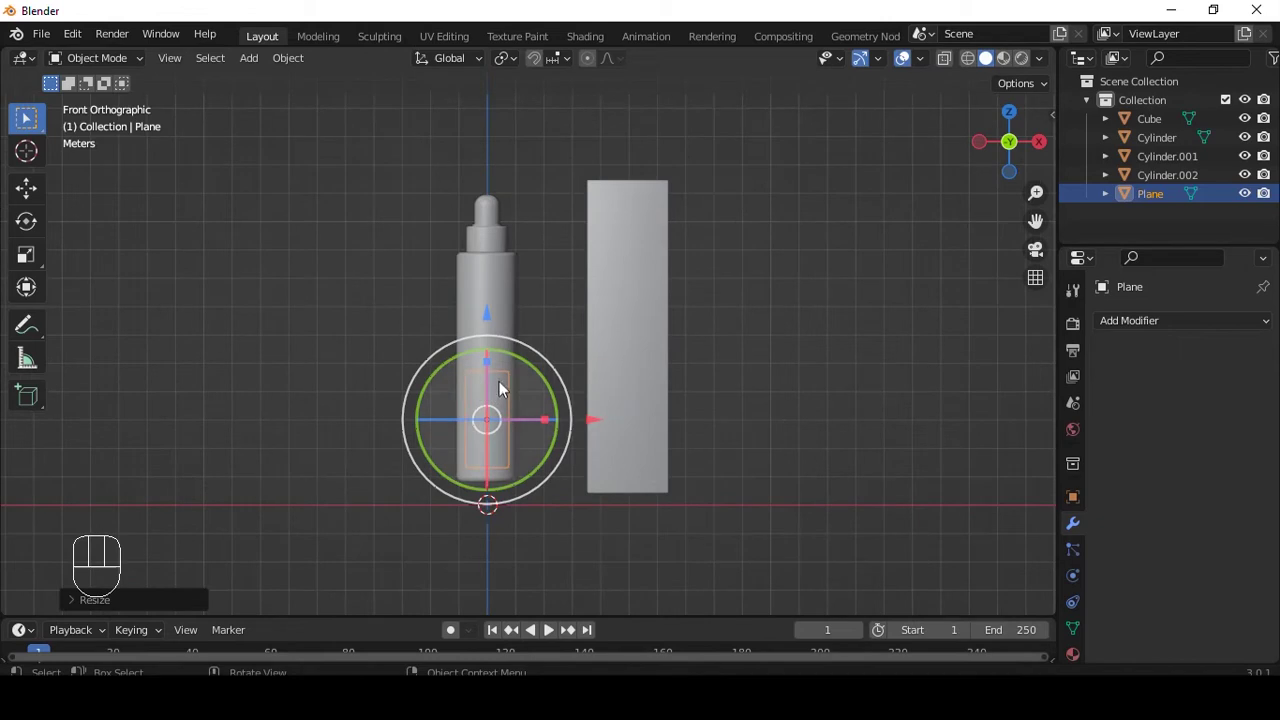
{"action": "key", "text": "Tab"}
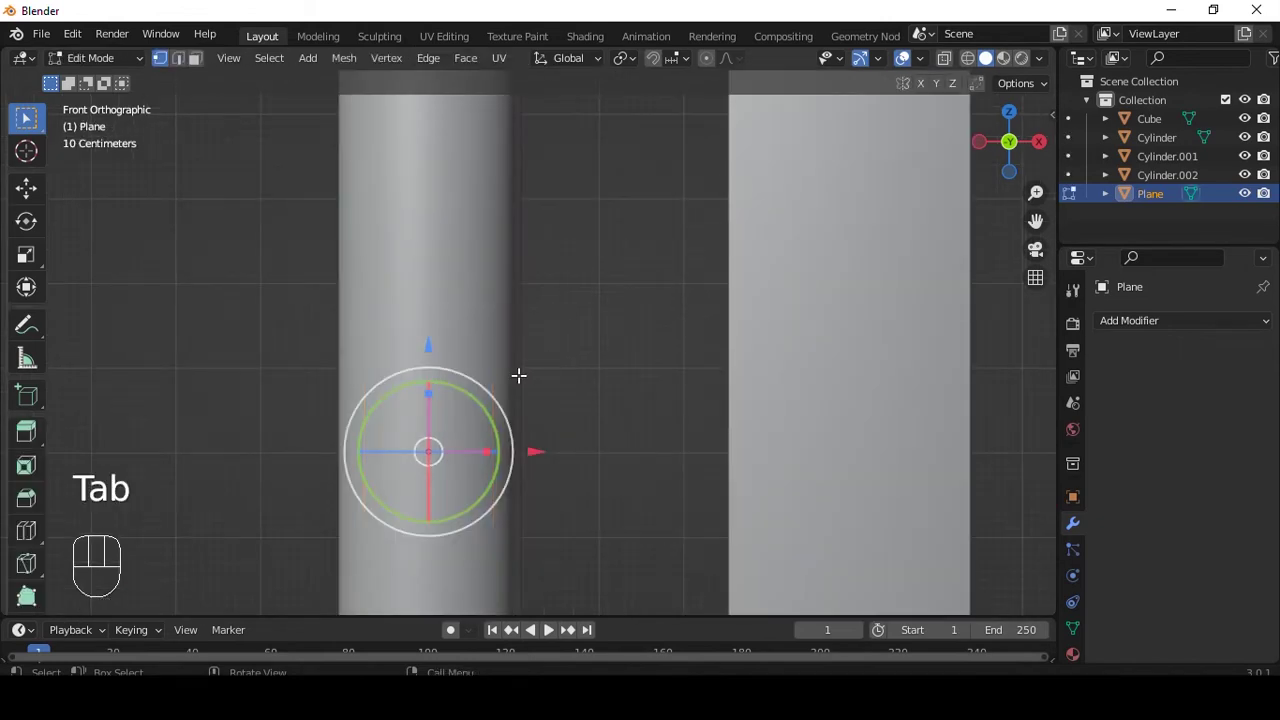
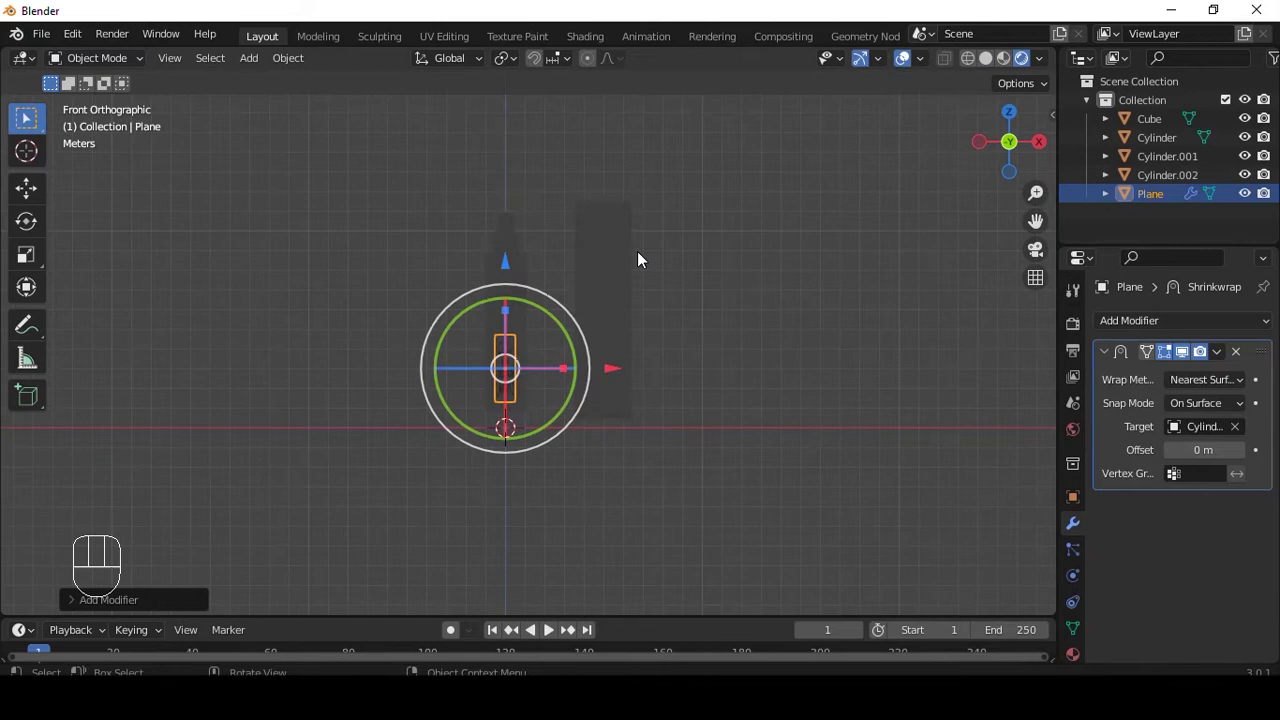
Add a sun light and place the label plane on the bottle with 0.02 m Shrinkwrap offset
{"action": "key", "text": "shift+a"}
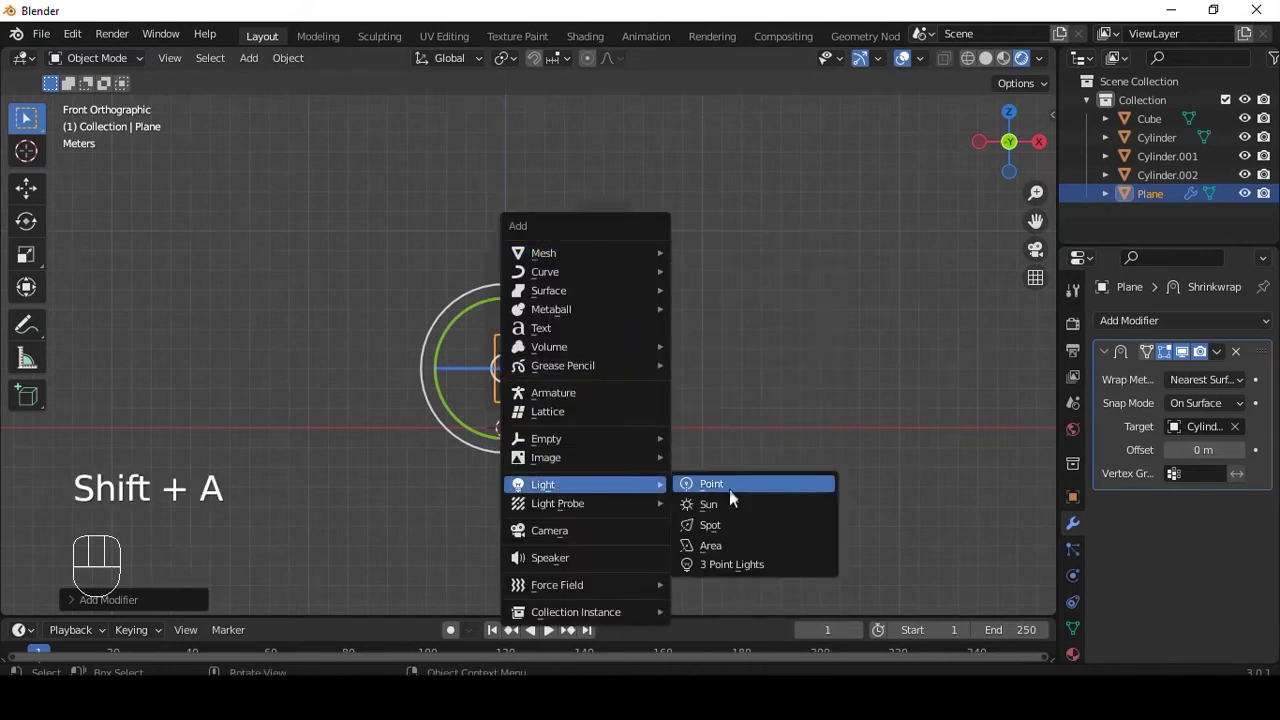
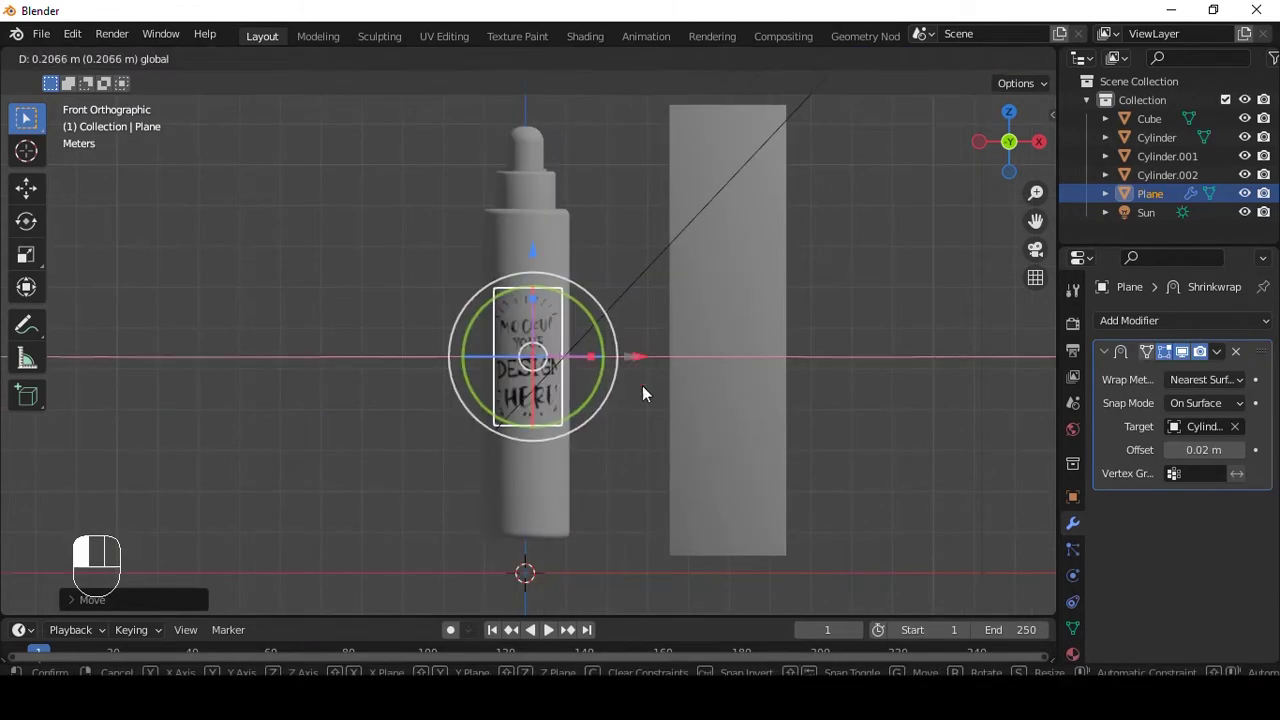
{"action": "left_click", "coordinate": [642, 472]}
{"action": "left_click", "coordinate": [640, 350]}
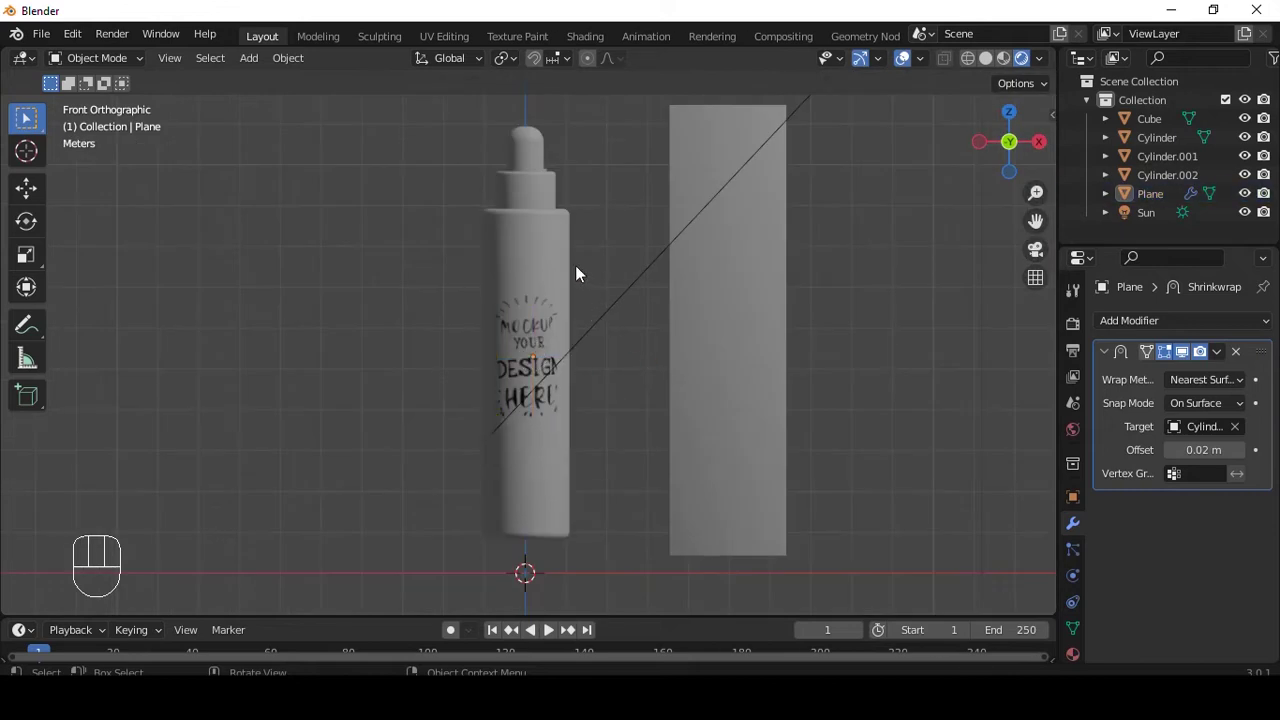
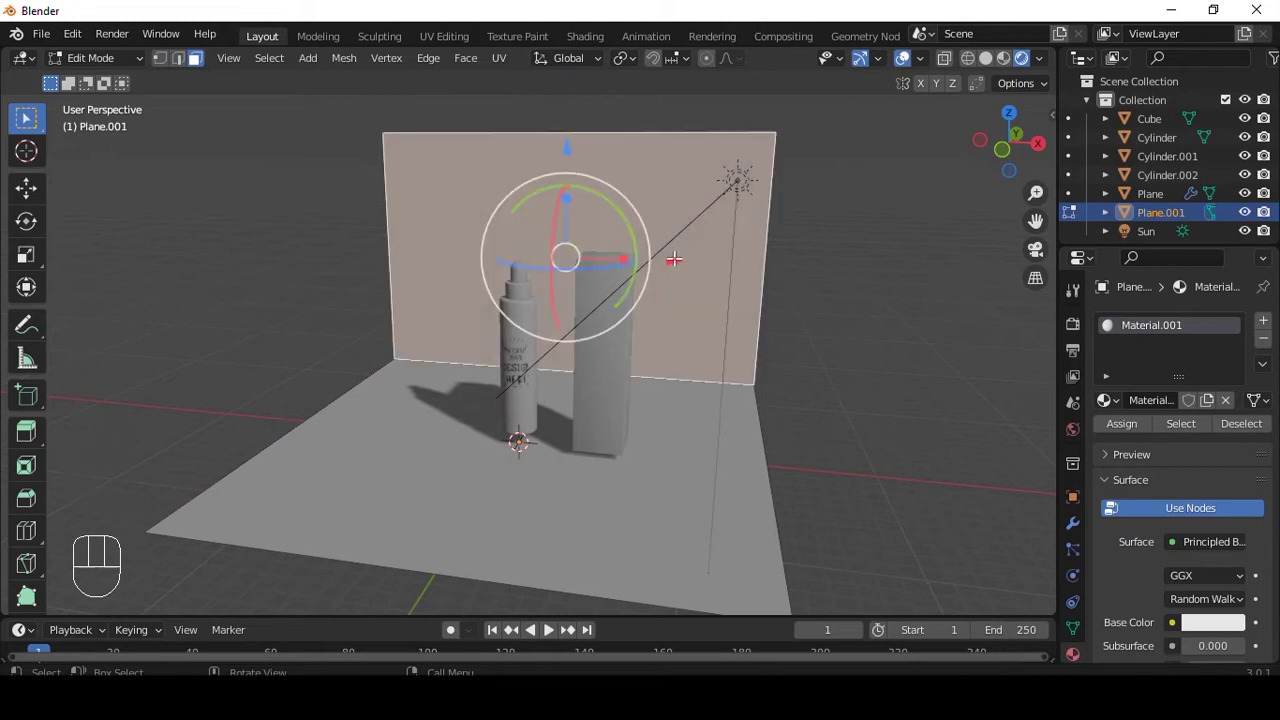
Add a second material slot, Material.002, to the backdrop and start setting its Base Color to tan
{"action": "left_click", "coordinate": [1267, 318]}
{"action": "left_click", "coordinate": [1174, 432]}
{"action": "left_click_drag", "start_coordinate": [1134, 468], "coordinate": [1173, 579]}
{"action": "left_click", "coordinate": [1208, 657]}
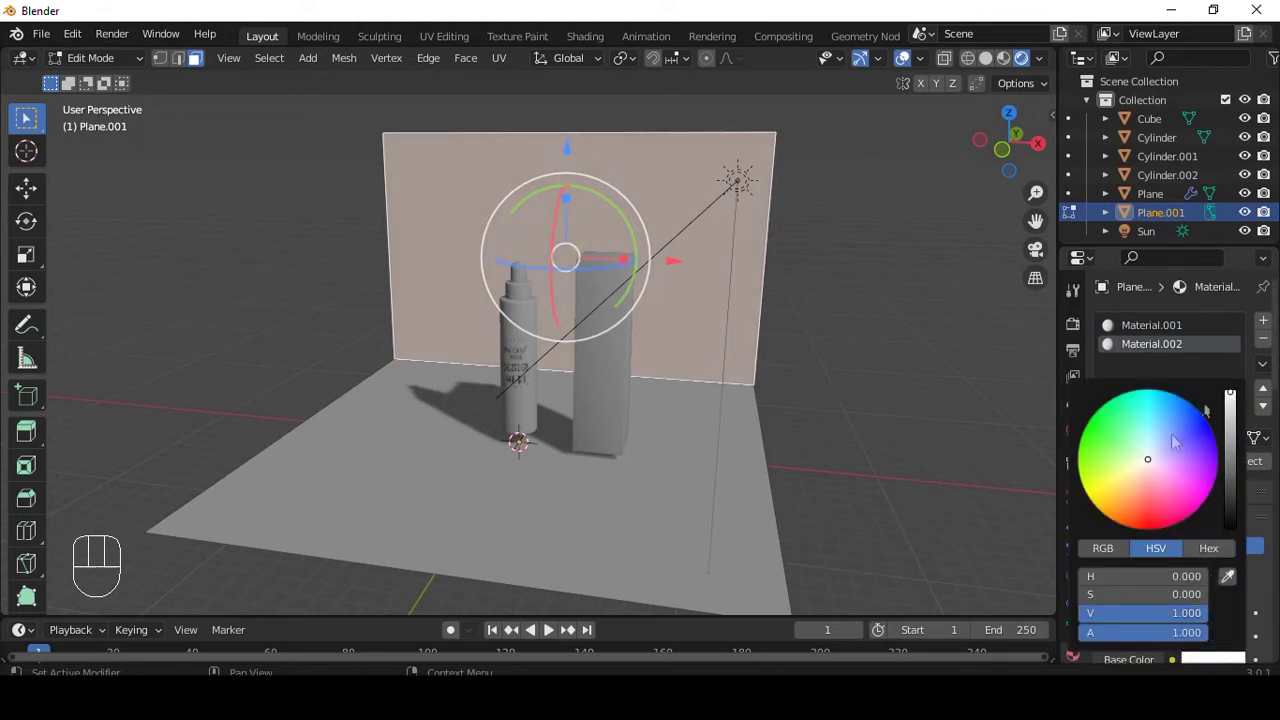
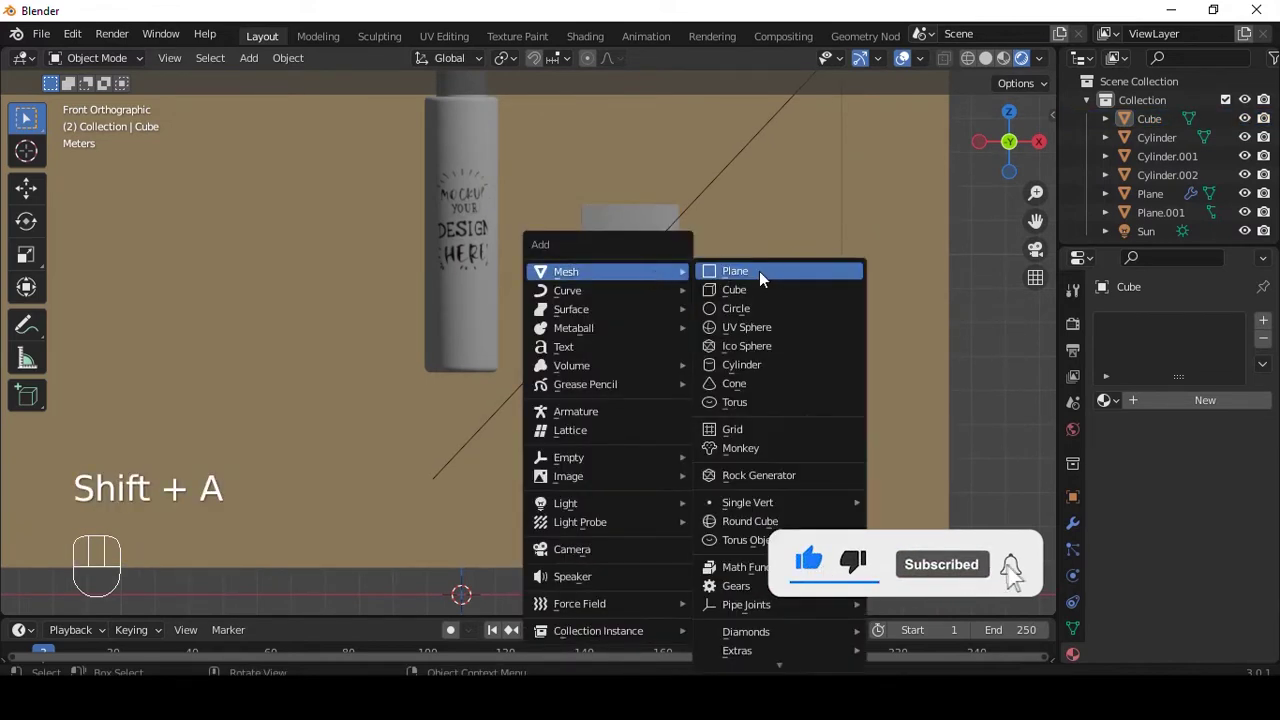
Tilt the new Plane.002 slightly about X to face the tall box front
{"action": "key", "text": "r"}
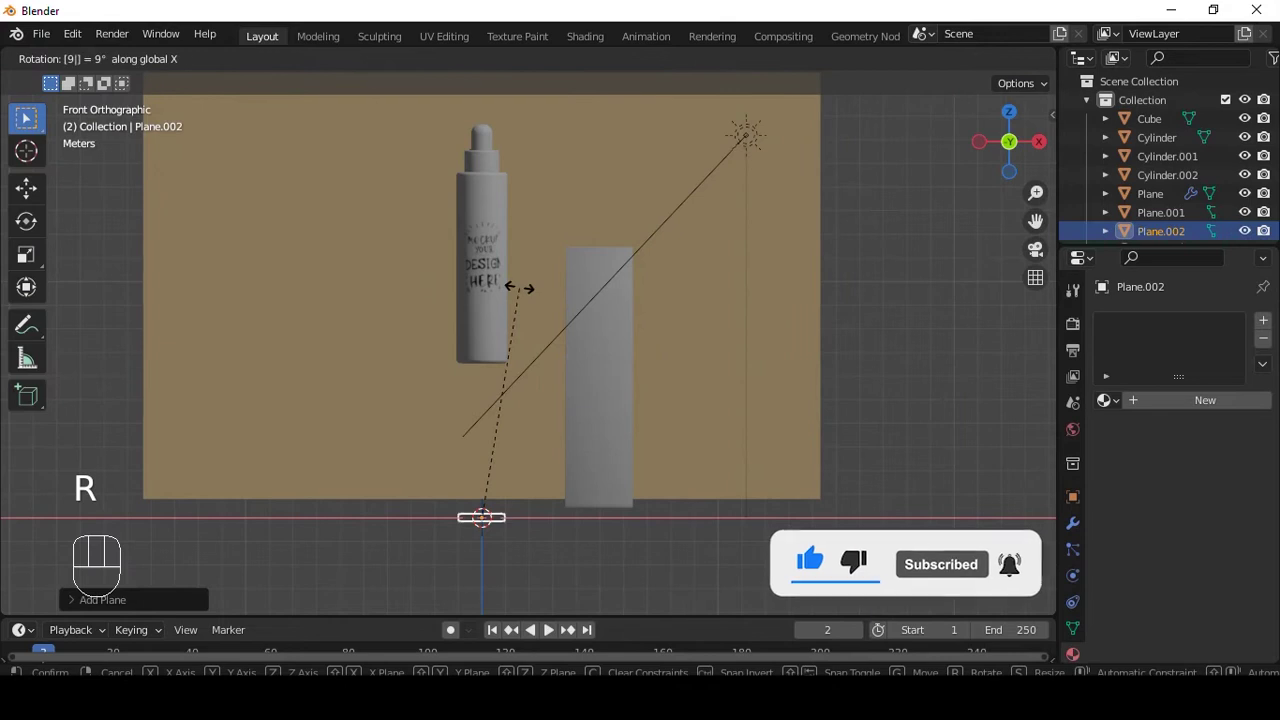
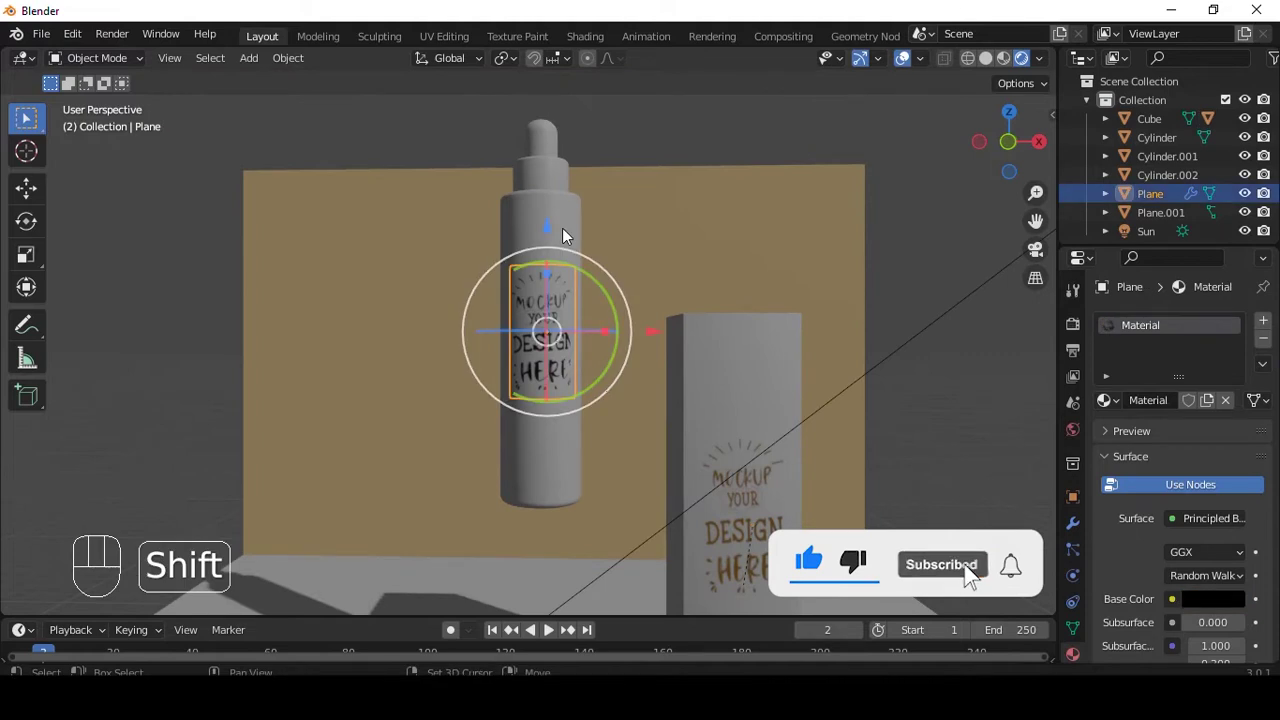
Join the label, cap and bottle body into one object, Cylinder.001
{"action": "key", "text": "ctrl+p"}
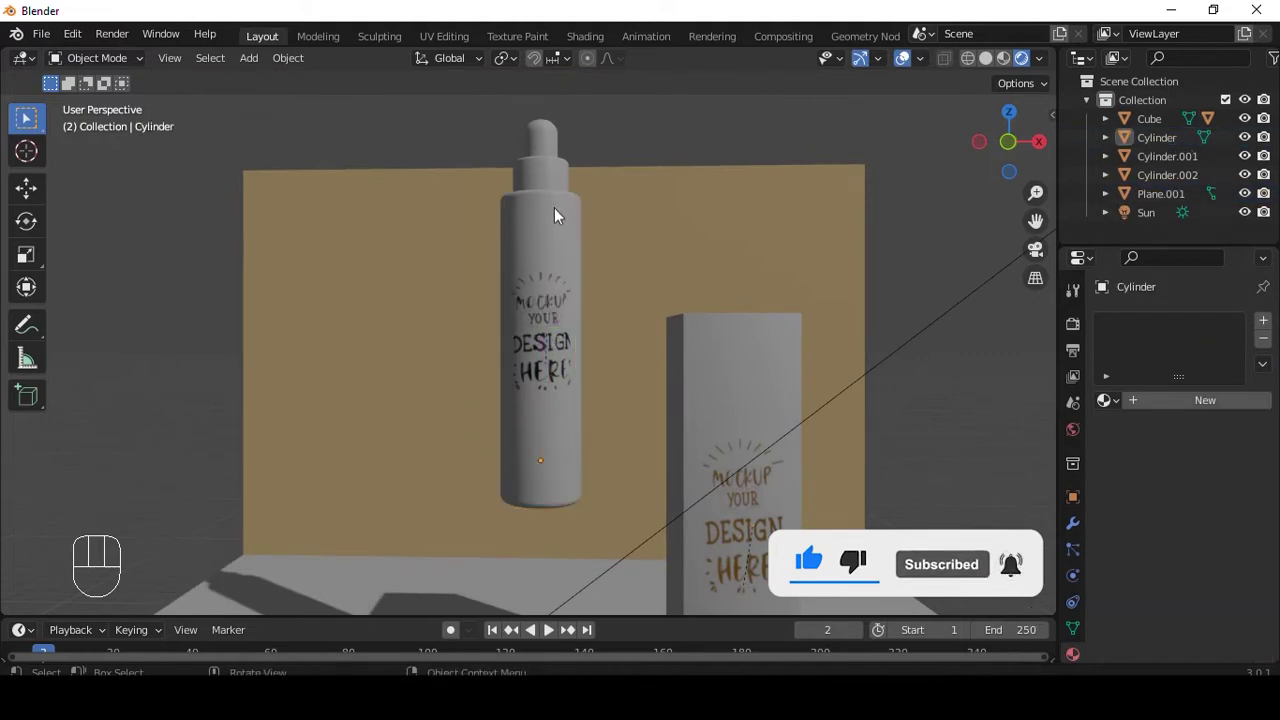
{"action": "left_click", "coordinate": [568, 238]}
{"action": "left_click_drag", "start_coordinate": [553, 160], "coordinate": [553, 227]}
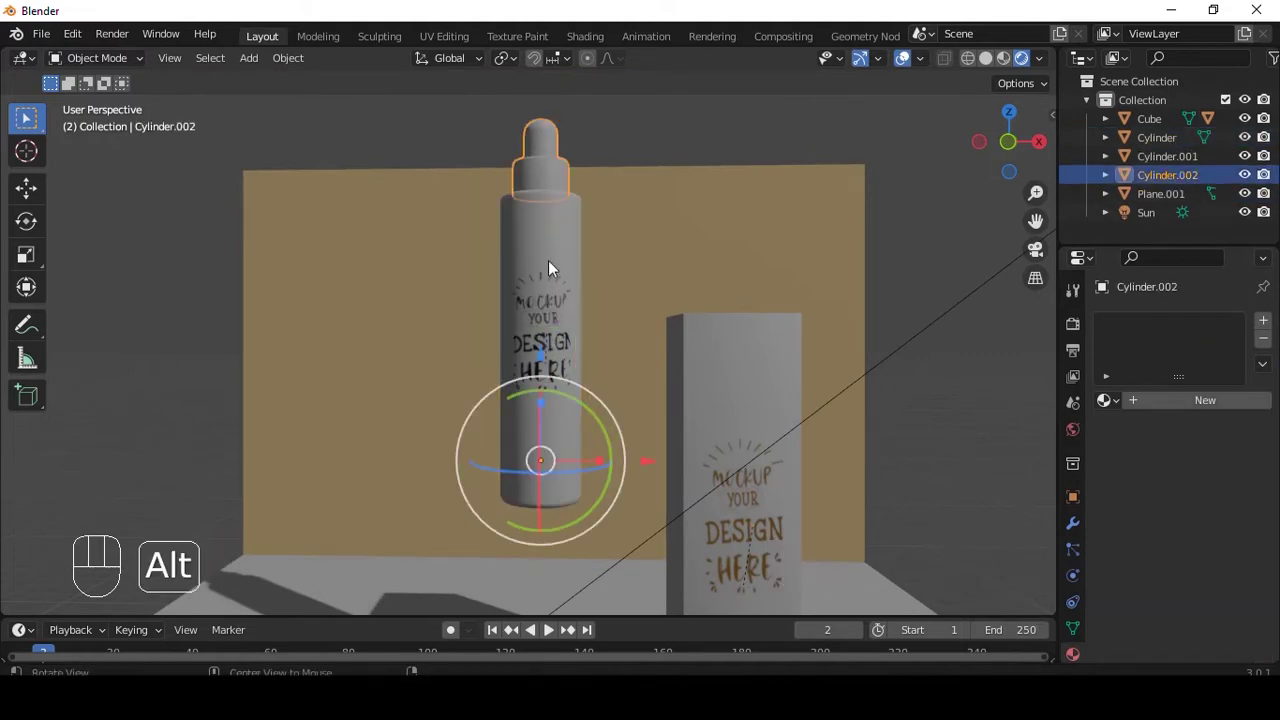
{"action": "double_click", "coordinate": [559, 239]}
{"action": "key", "text": "alt+z"}
{"action": "key", "text": "ctrl+p"}
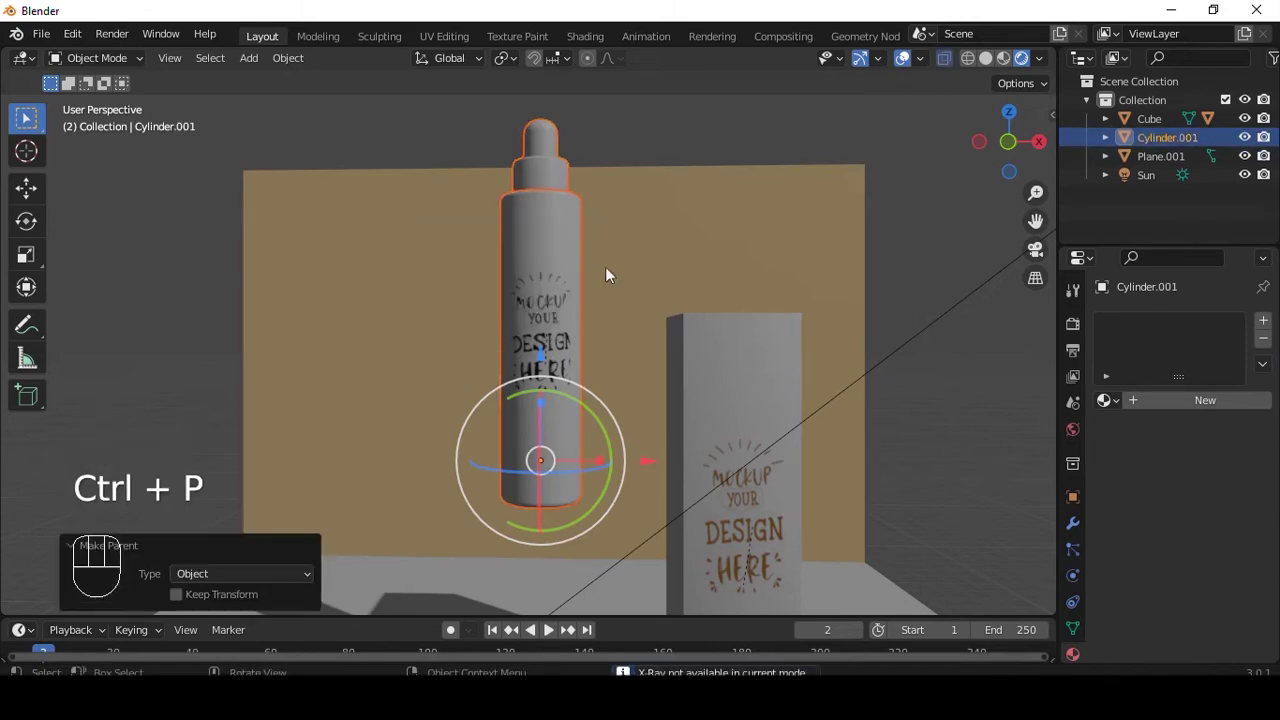
{"action": "left_click", "coordinate": [571, 234]}
{"action": "left_click_drag", "start_coordinate": [606, 261], "coordinate": [691, 233]}
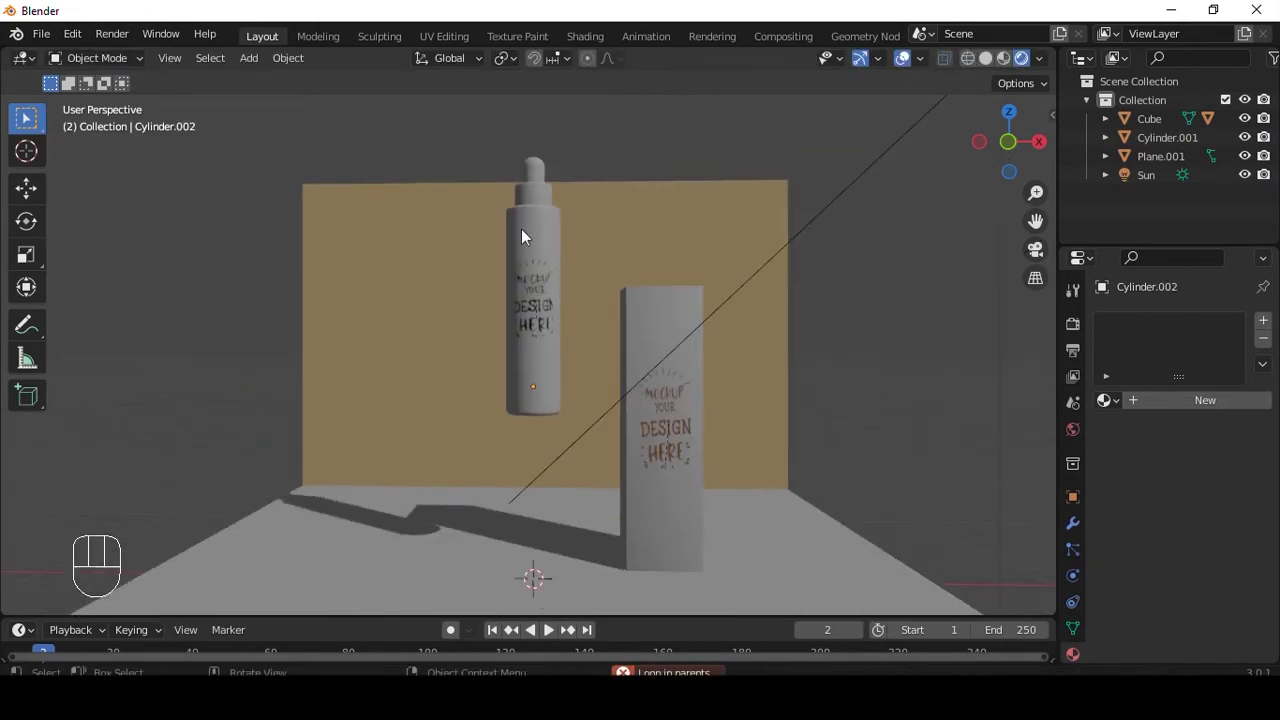
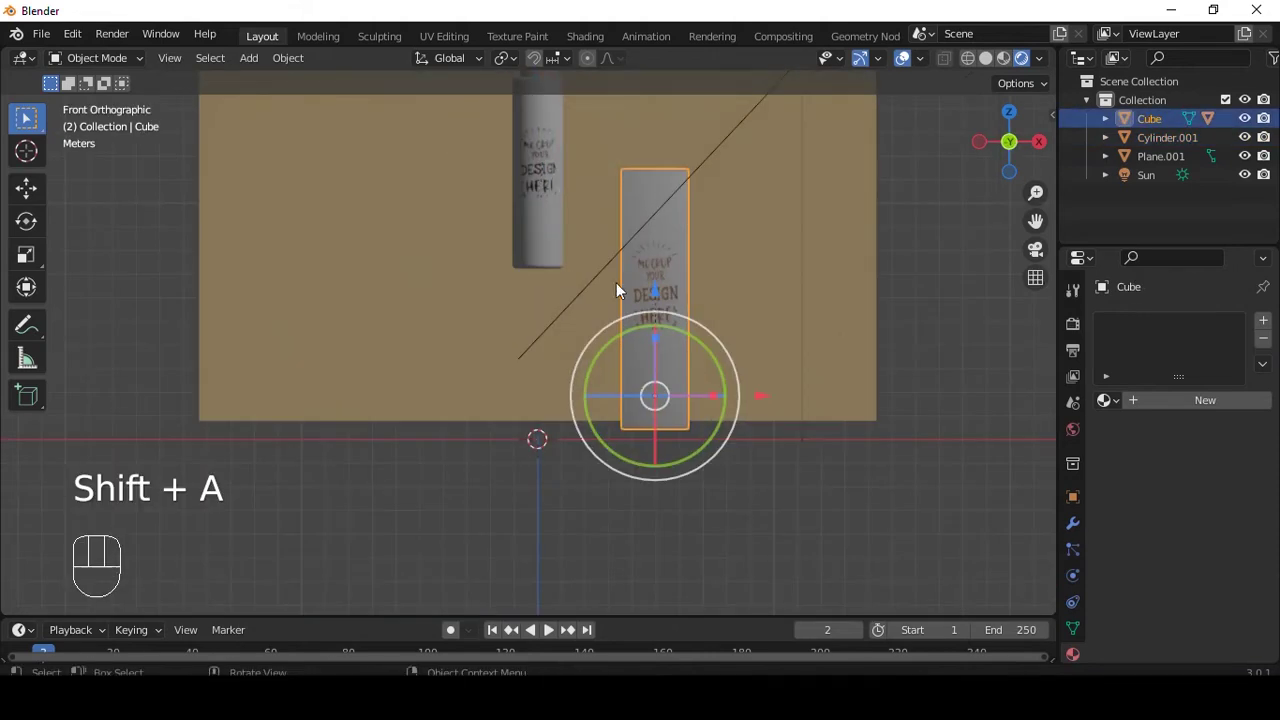
Add a camera, look through it, and bring up the render output resolution settings
{"action": "key", "text": "shift+a"}
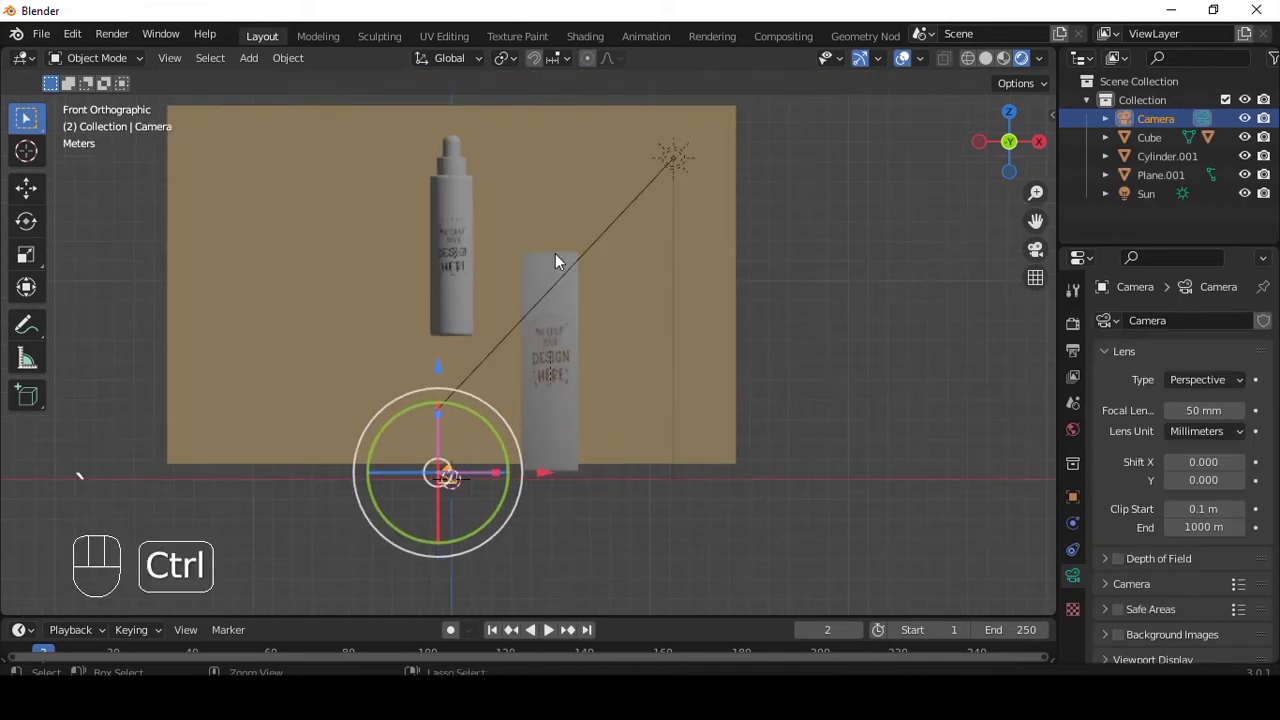
{"action": "key", "text": "ctrl+alt+q"}
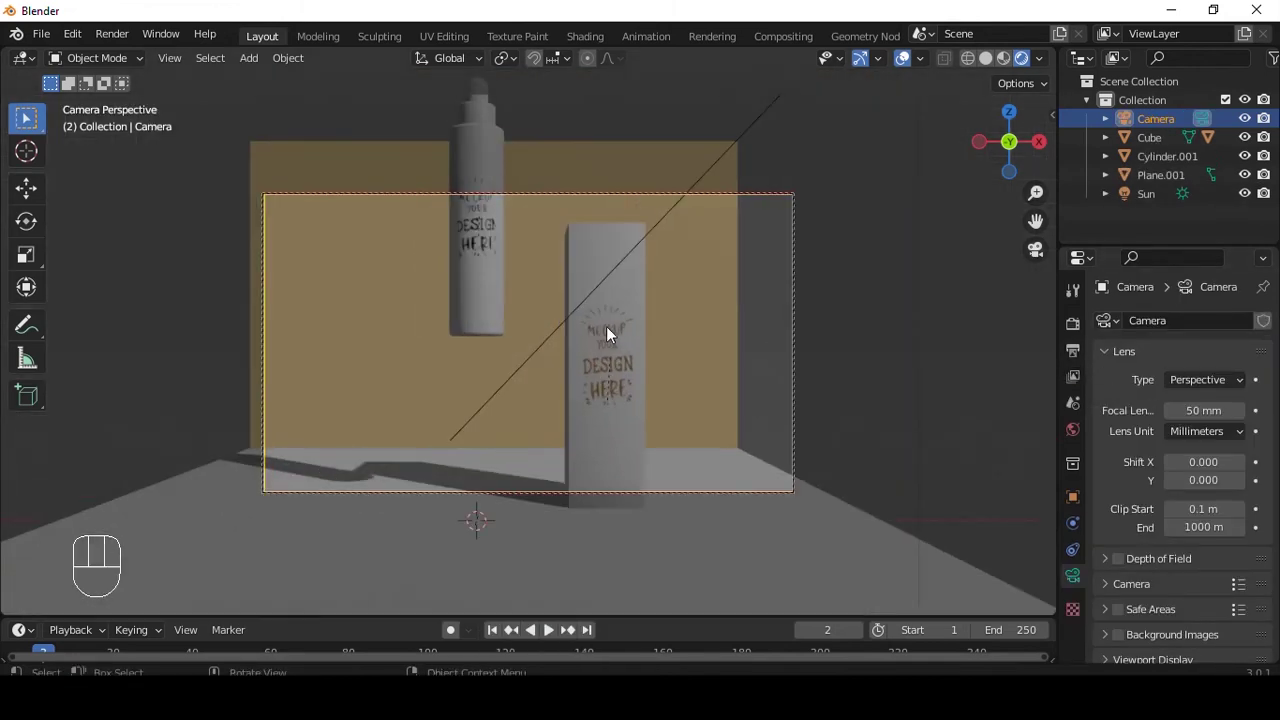
{"action": "left_click", "coordinate": [1084, 362]}
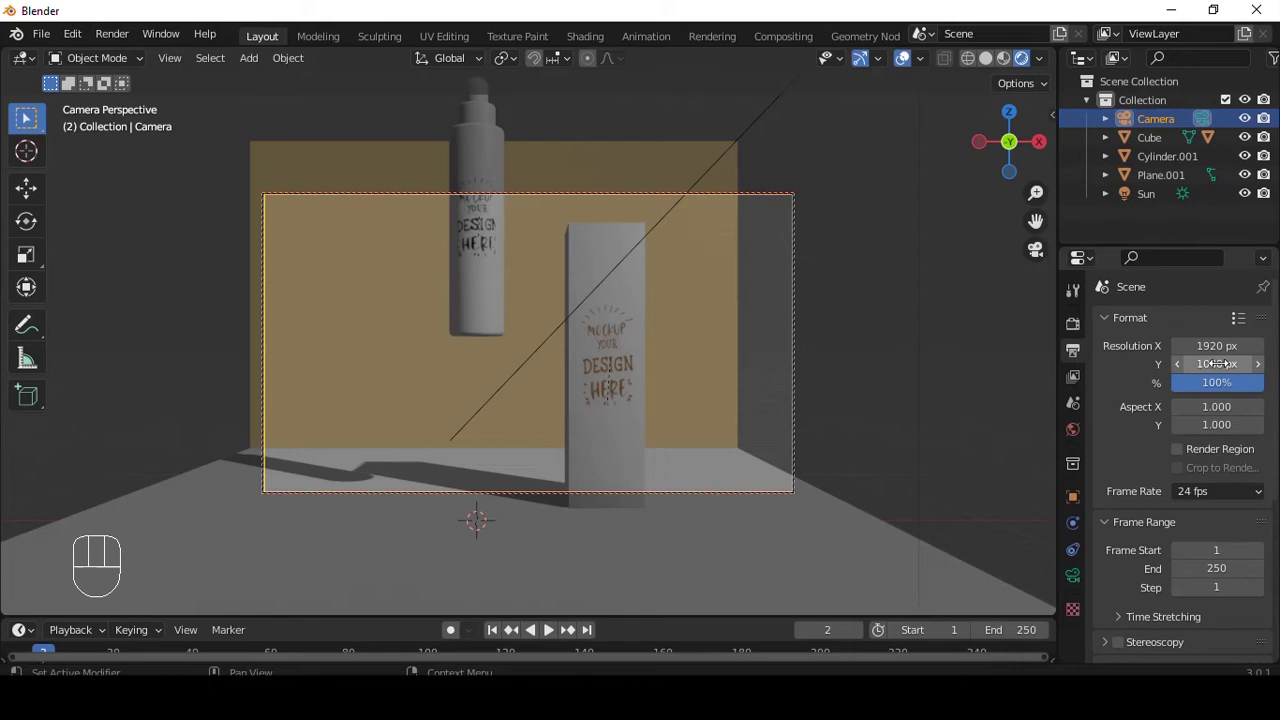
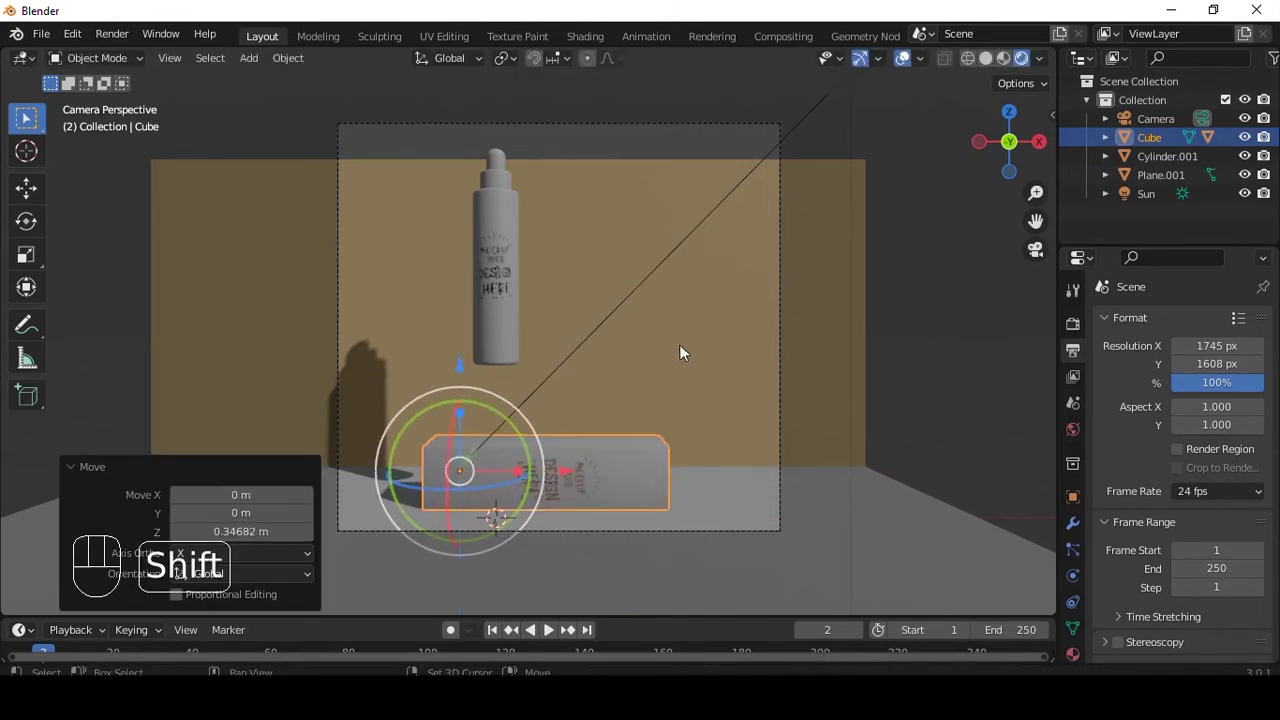
Duplicate the box into Cube.001, turn it and stack it on the first under the bottle
{"action": "key", "text": "shift+d"}
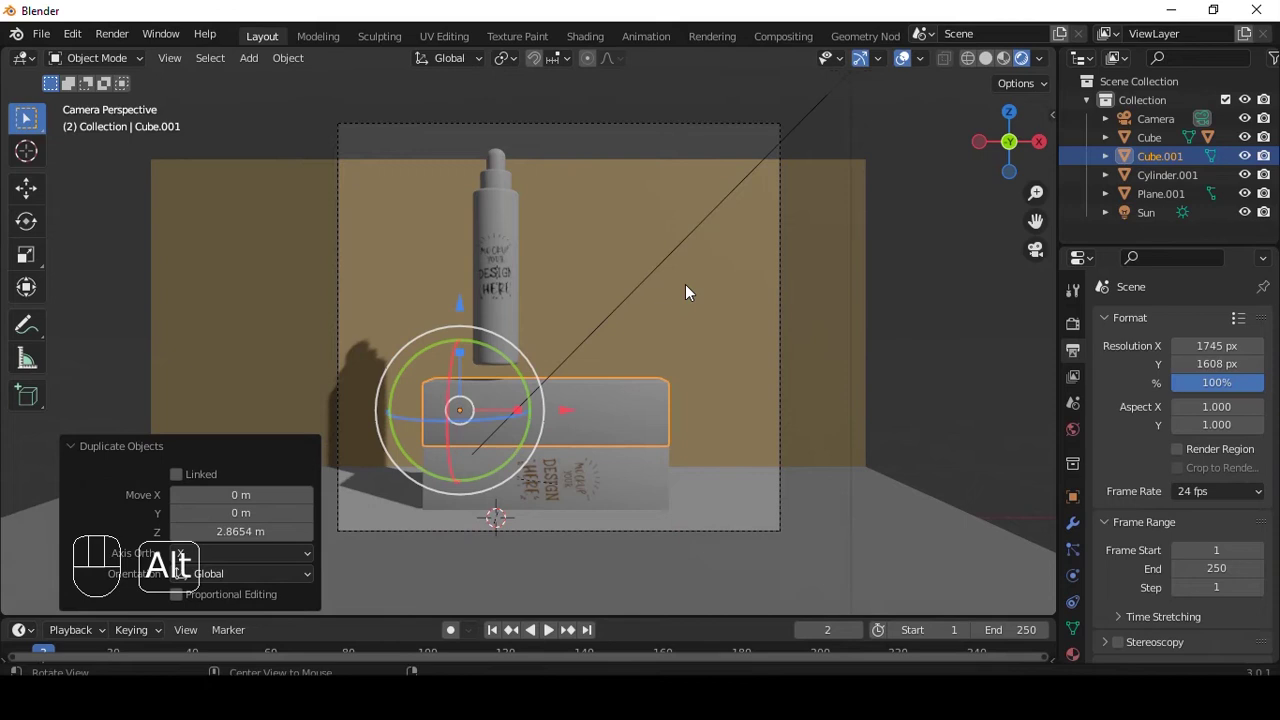
{"action": "left_click_drag", "start_coordinate": [693, 324], "coordinate": [638, 392]}
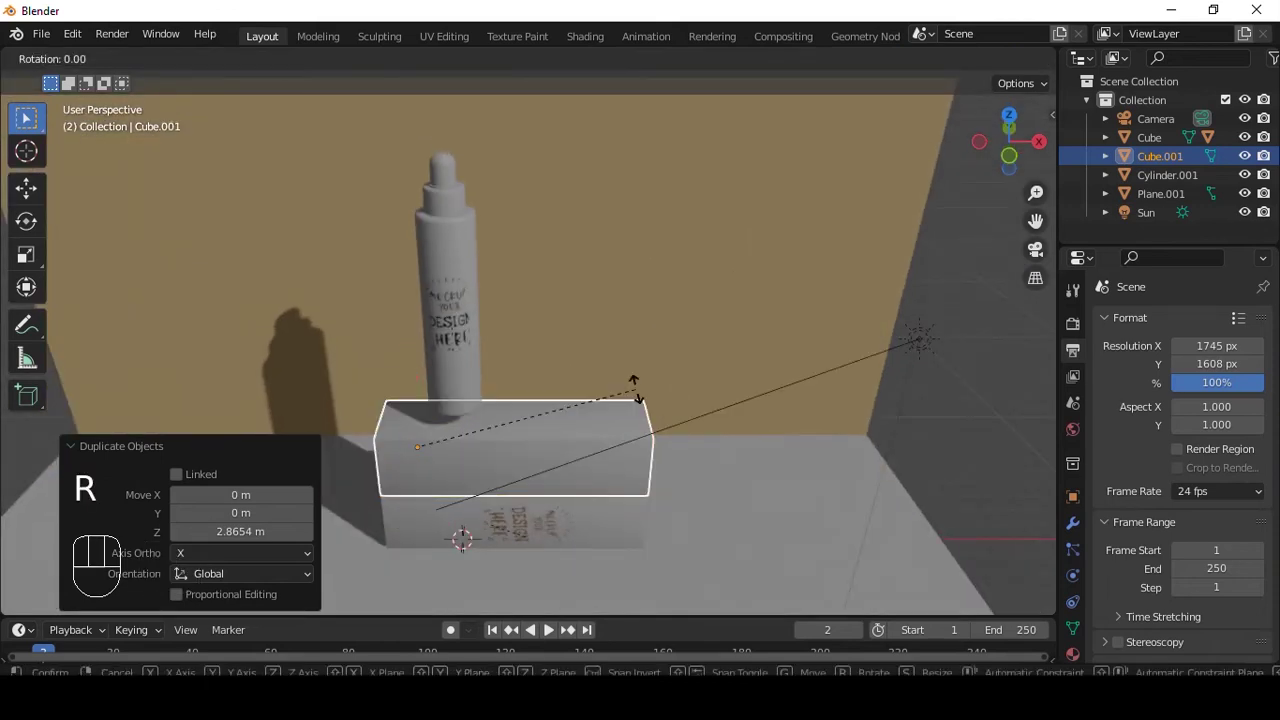
{"action": "key", "text": "r"}
{"action": "left_click_drag", "start_coordinate": [724, 349], "coordinate": [689, 347]}
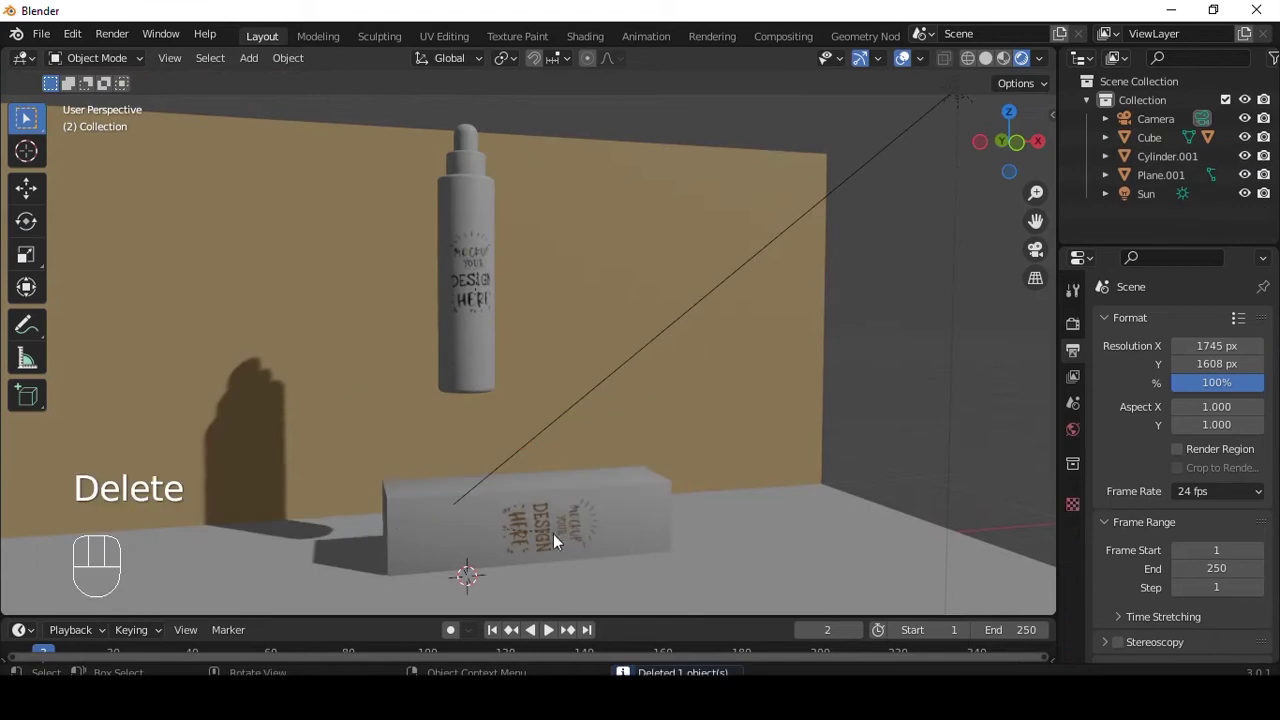
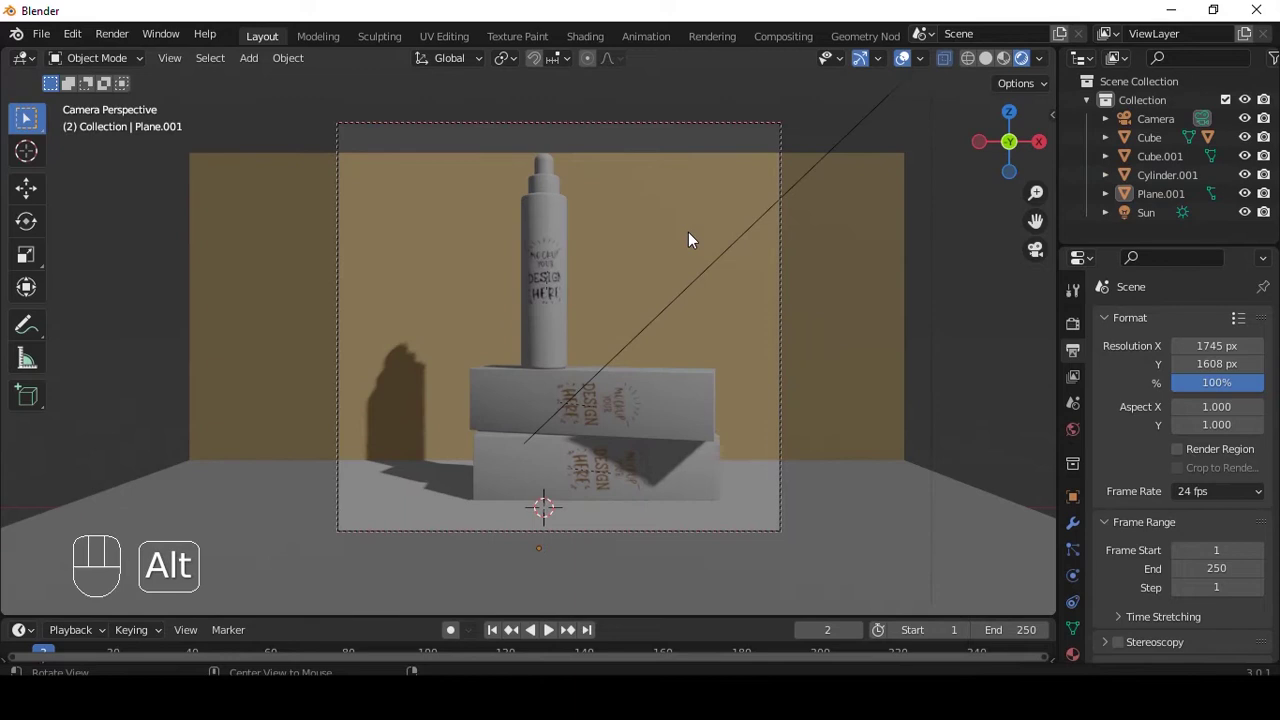
{"action": "middle_click", "coordinate": [693, 241]}
{"action": "key", "text": "q"}
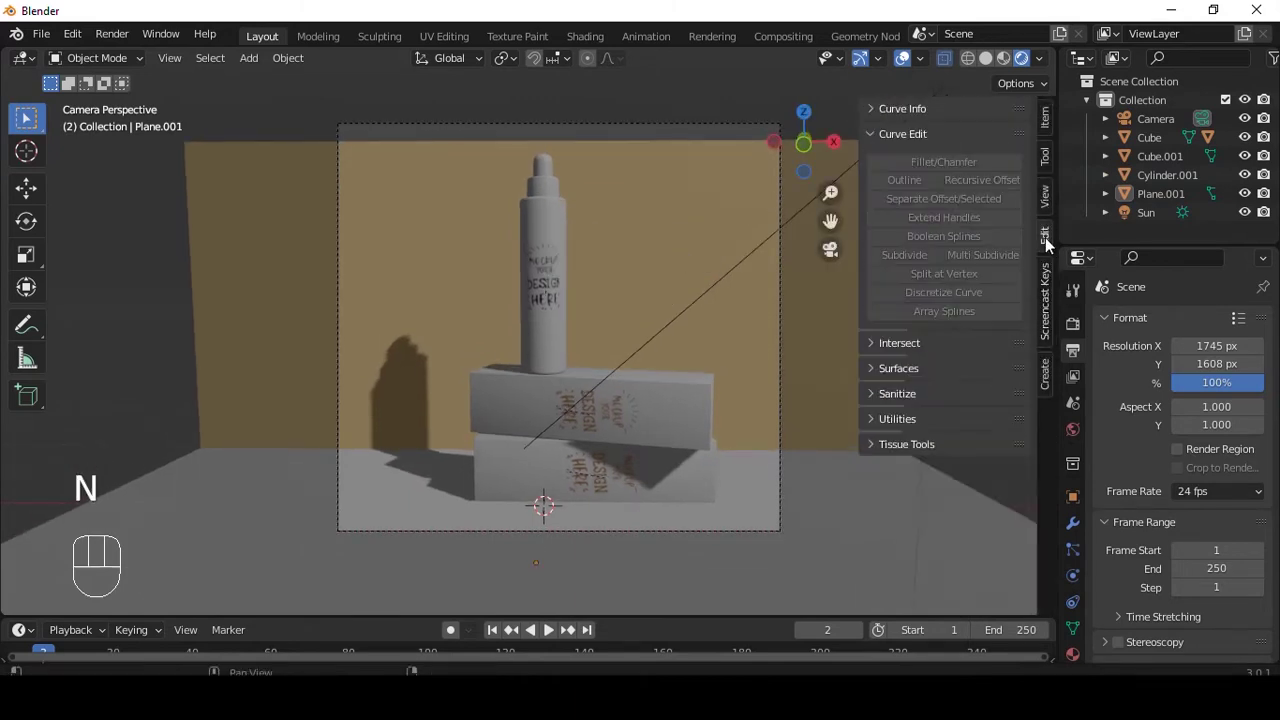
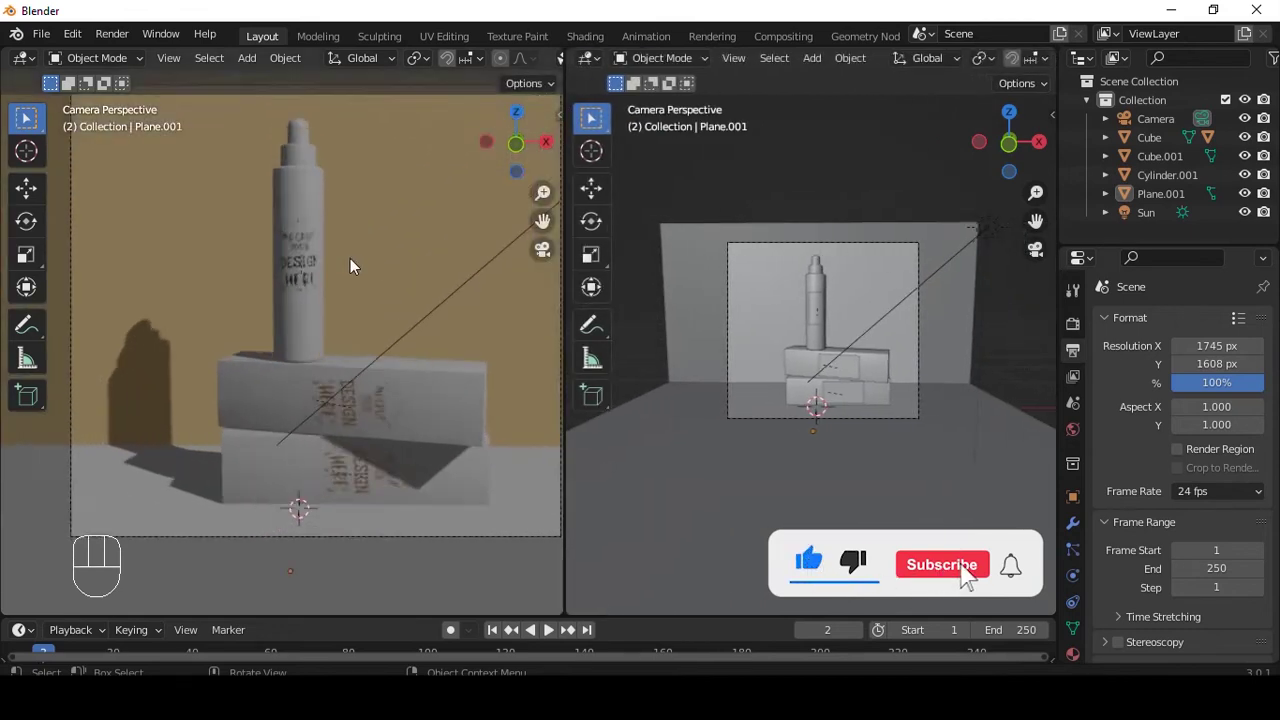
Split the workspace into two 3D views and orbit the main one out of the camera framing
{"action": "middle_click", "coordinate": [415, 249]}
{"action": "key", "text": "t"}
{"action": "key", "text": "alt+t"}
{"action": "middle_click", "coordinate": [819, 323]}
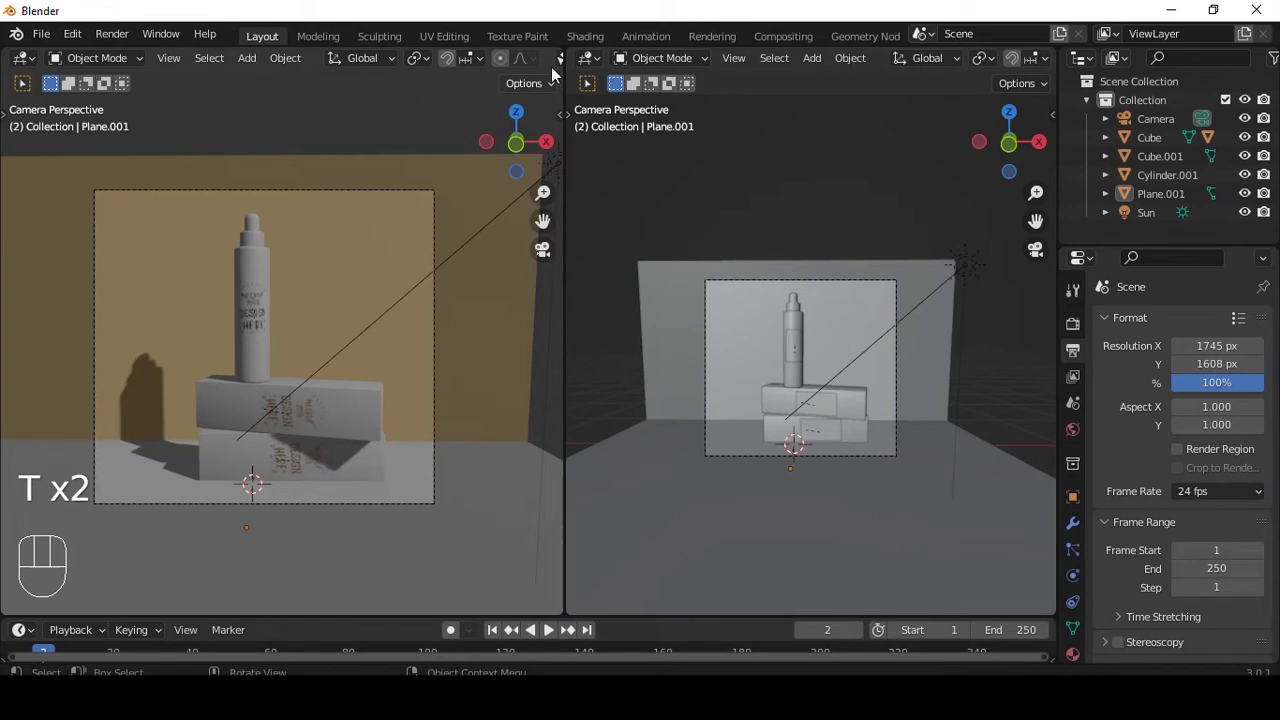
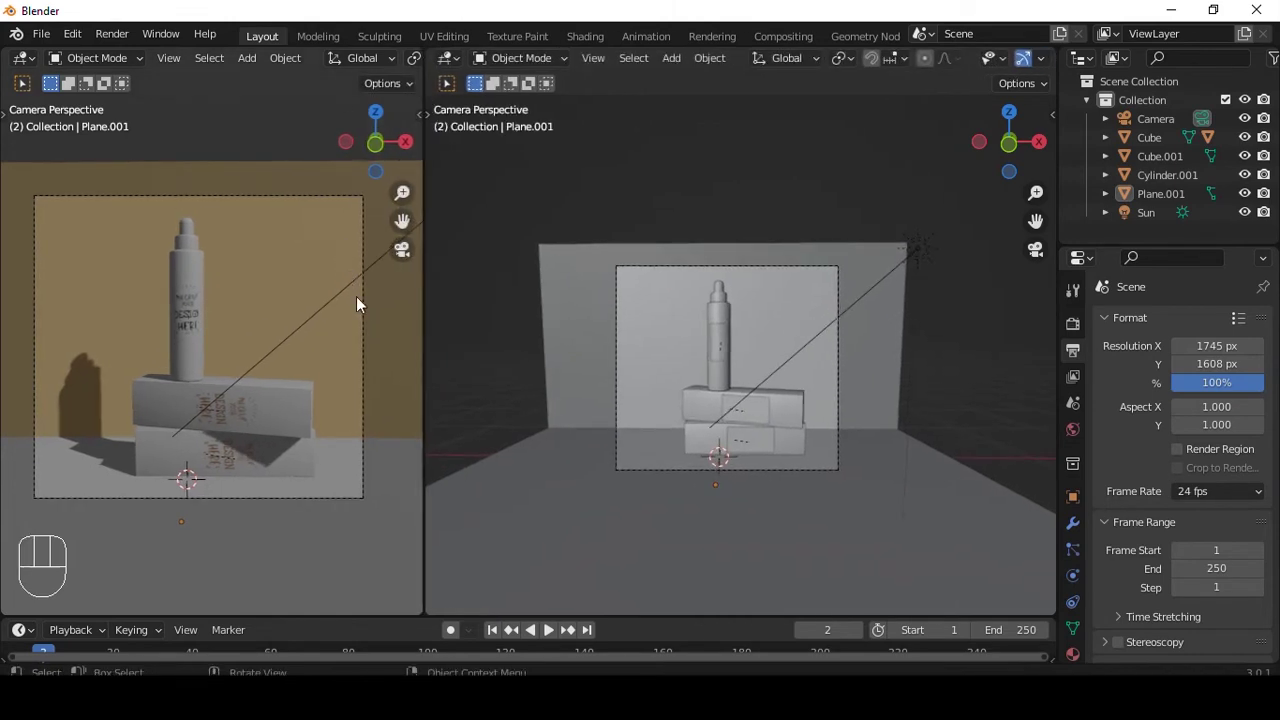
{"action": "left_click", "coordinate": [1012, 67]}
{"action": "middle_click", "coordinate": [880, 240]}
{"action": "left_click", "coordinate": [1037, 65]}
Add an Area light above the bottle, moved along Y and scaled to 1.466
{"action": "key", "text": "shift+a"}
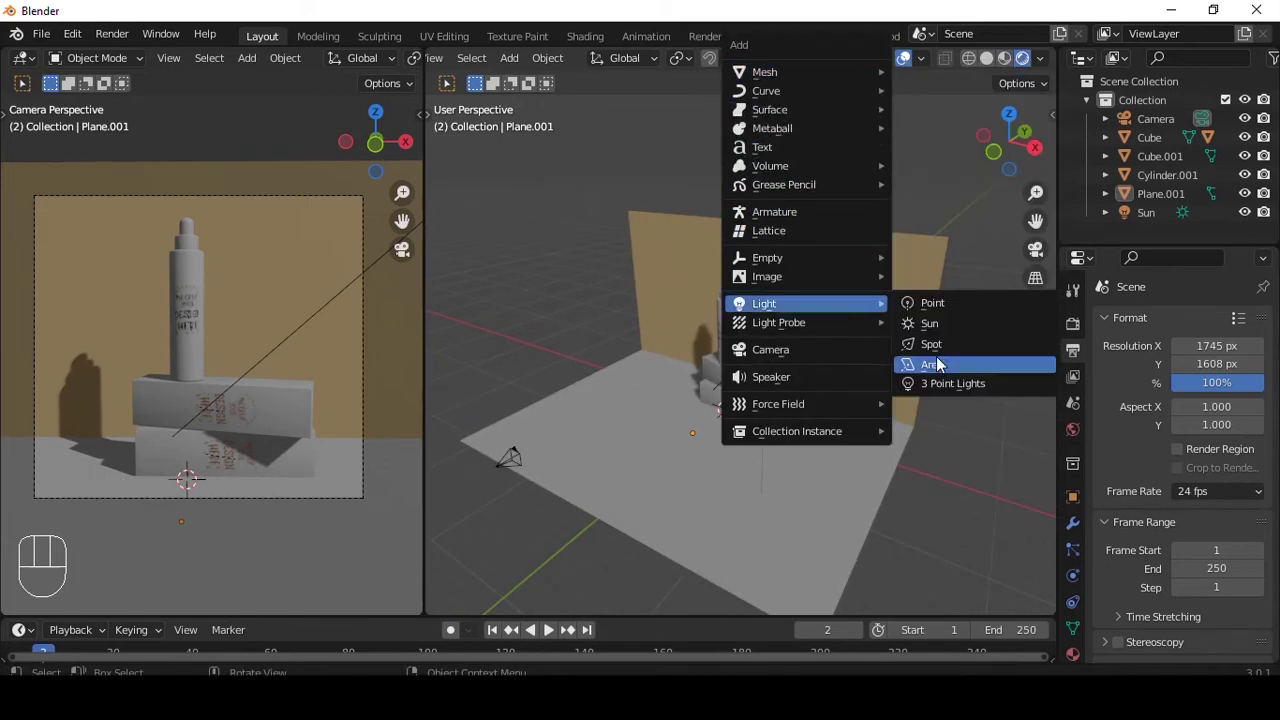
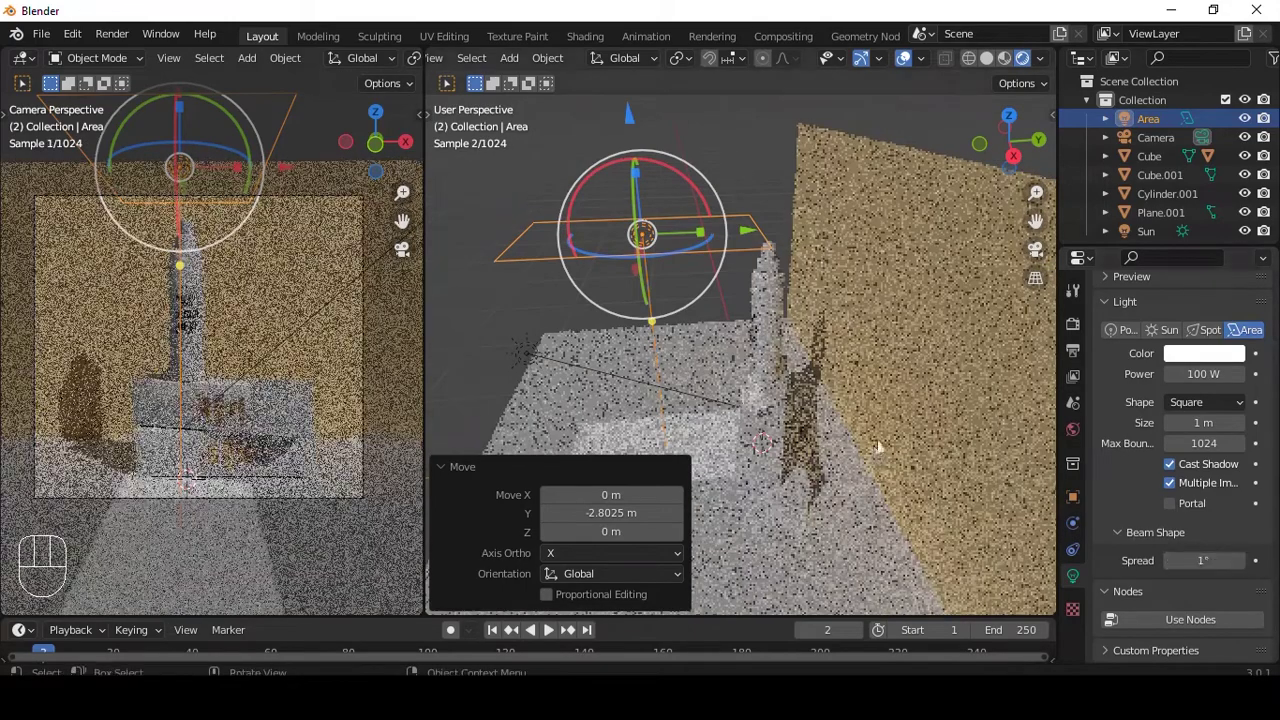
{"action": "left_click_drag", "start_coordinate": [867, 355], "coordinate": [891, 337]}
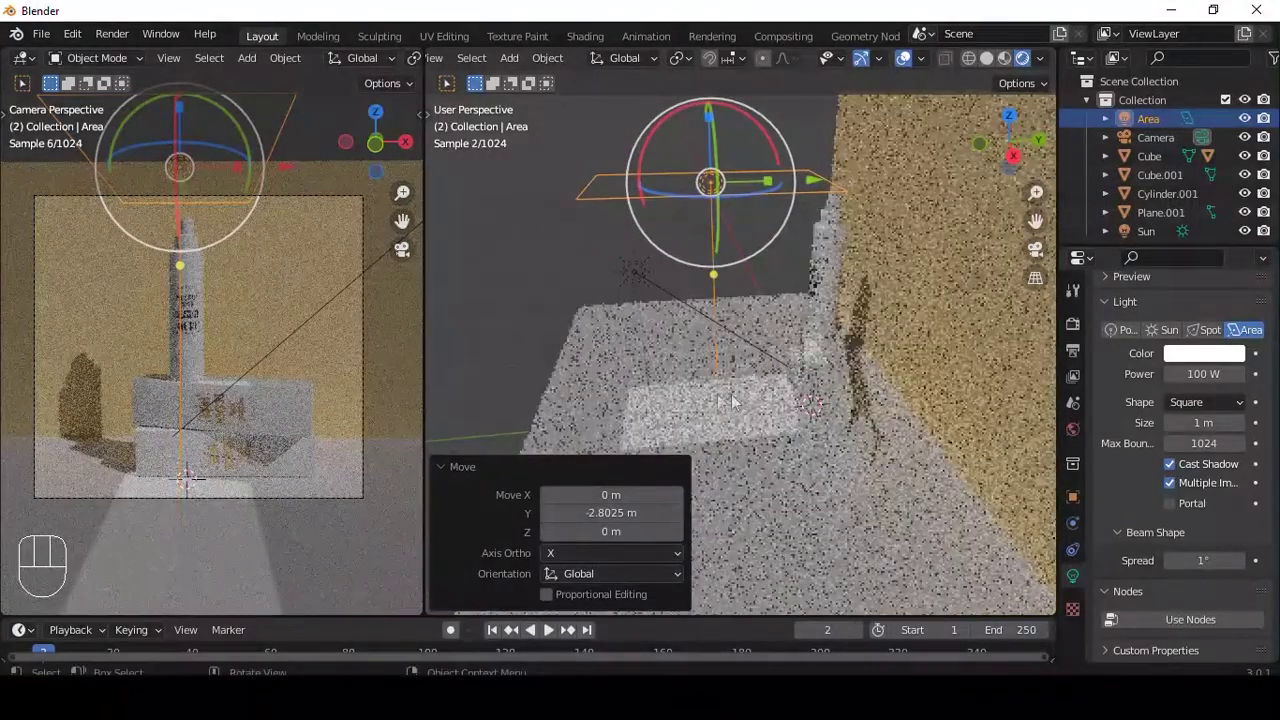
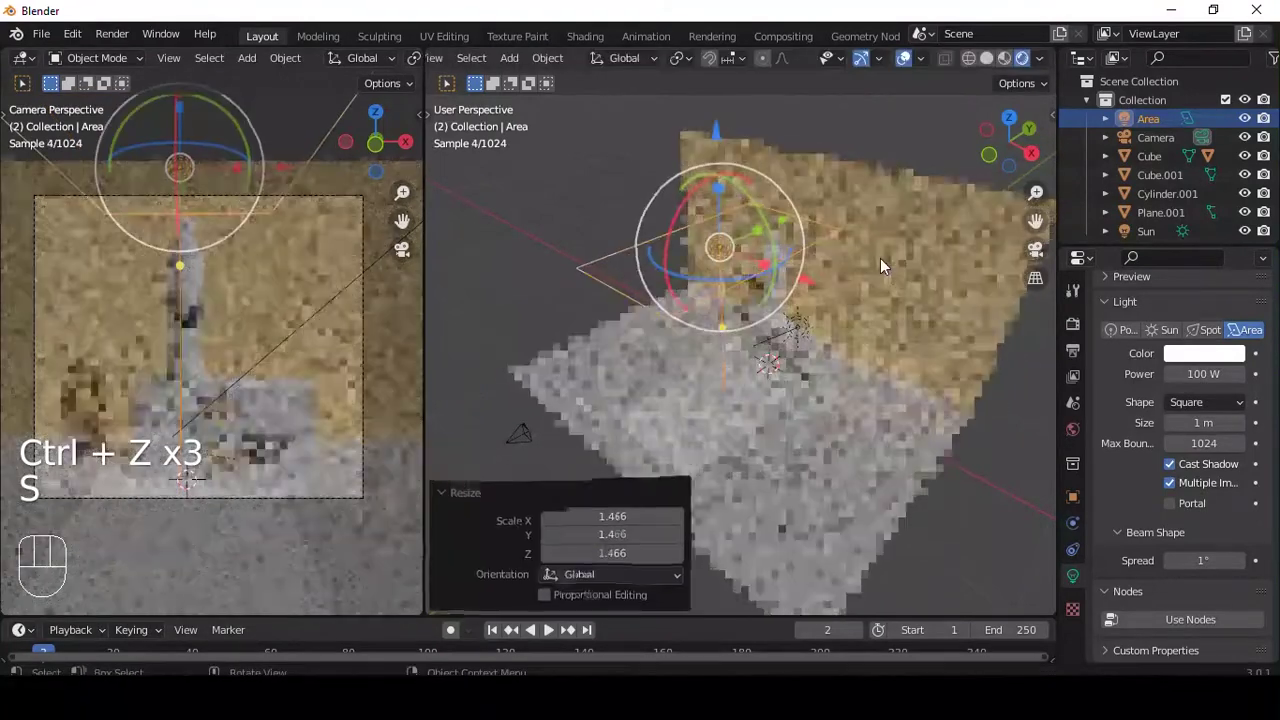
{"action": "middle_click", "coordinate": [860, 249]}
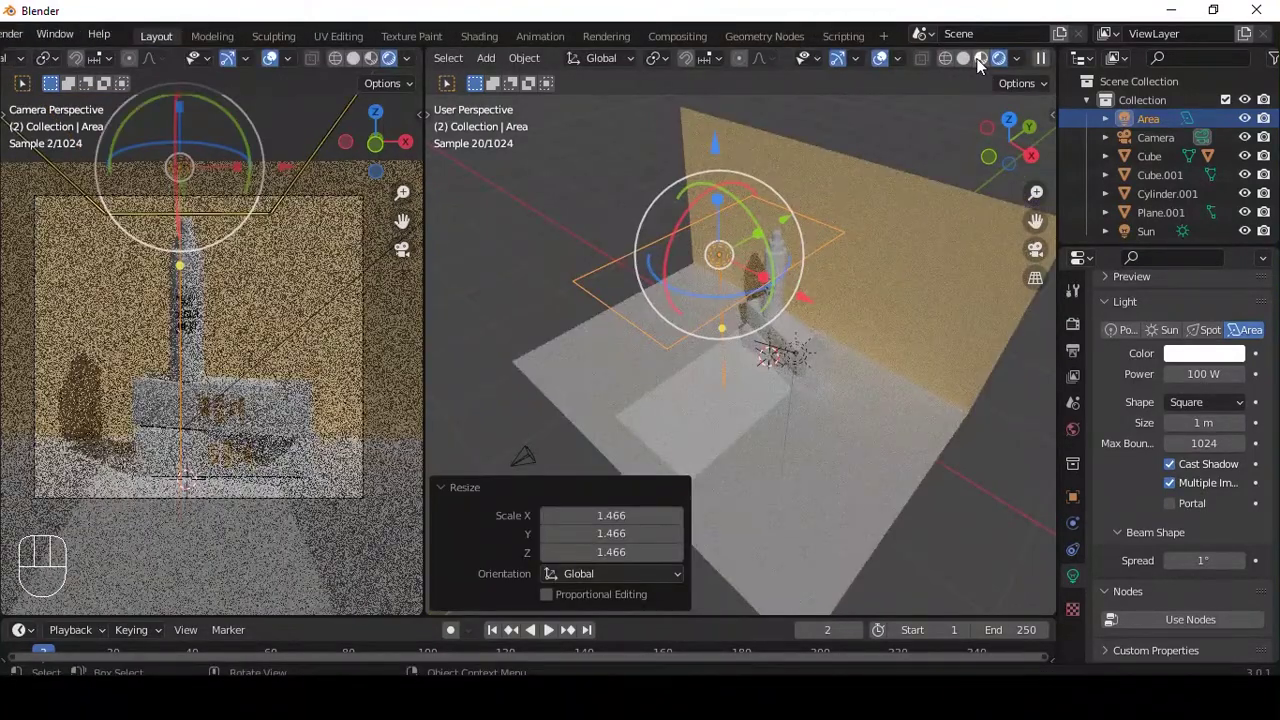
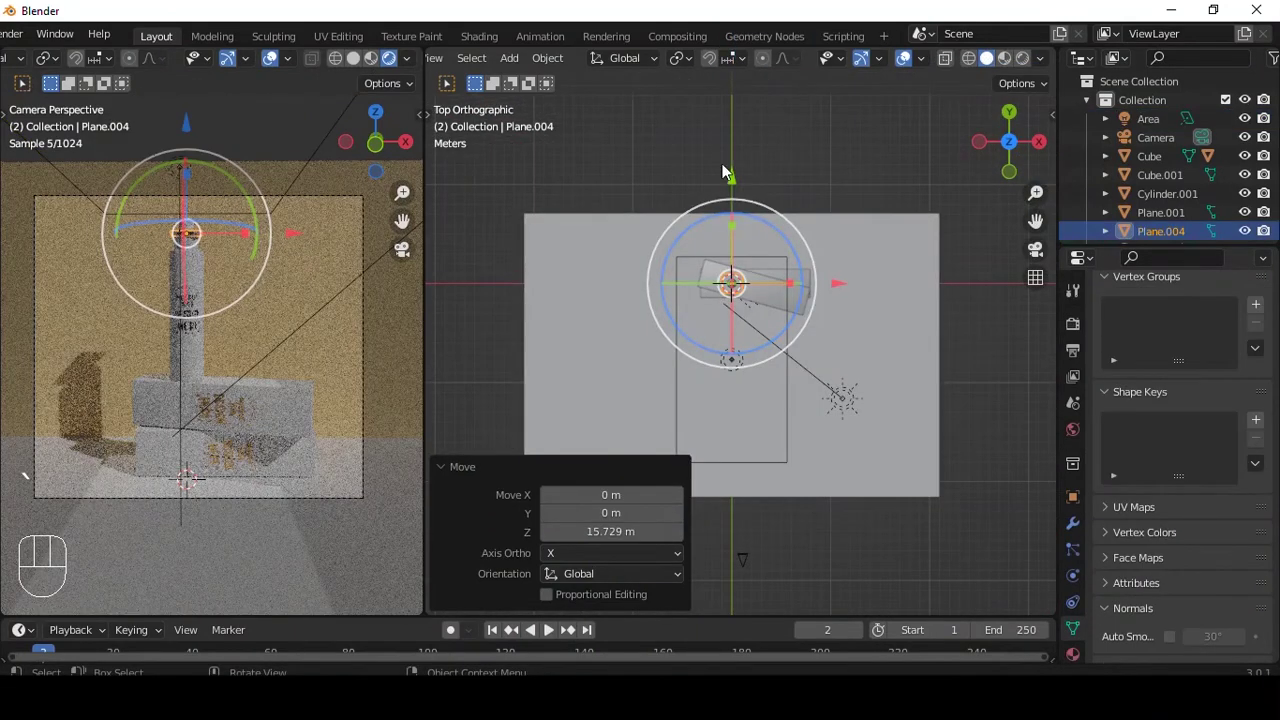
Give the raised plane Simple subdivision and a 0.54 m Wireframe, then apply Rotation & Scale
{"action": "middle_click", "coordinate": [785, 210]}
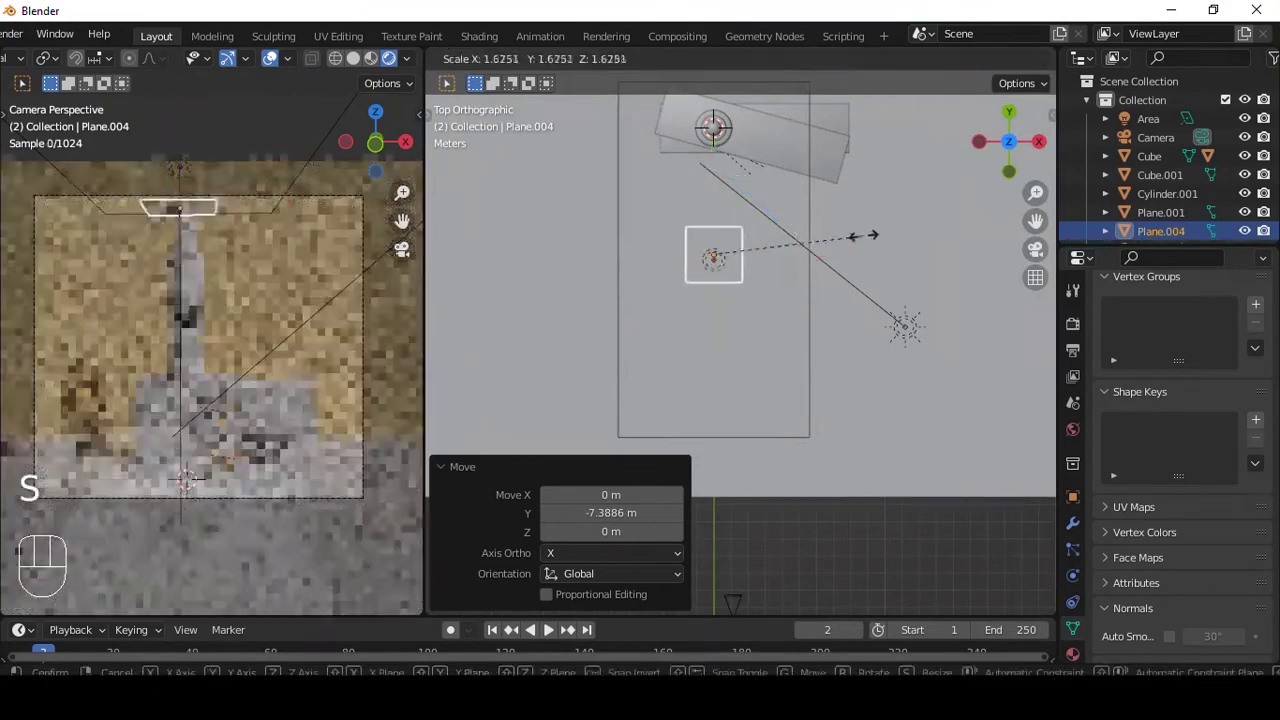
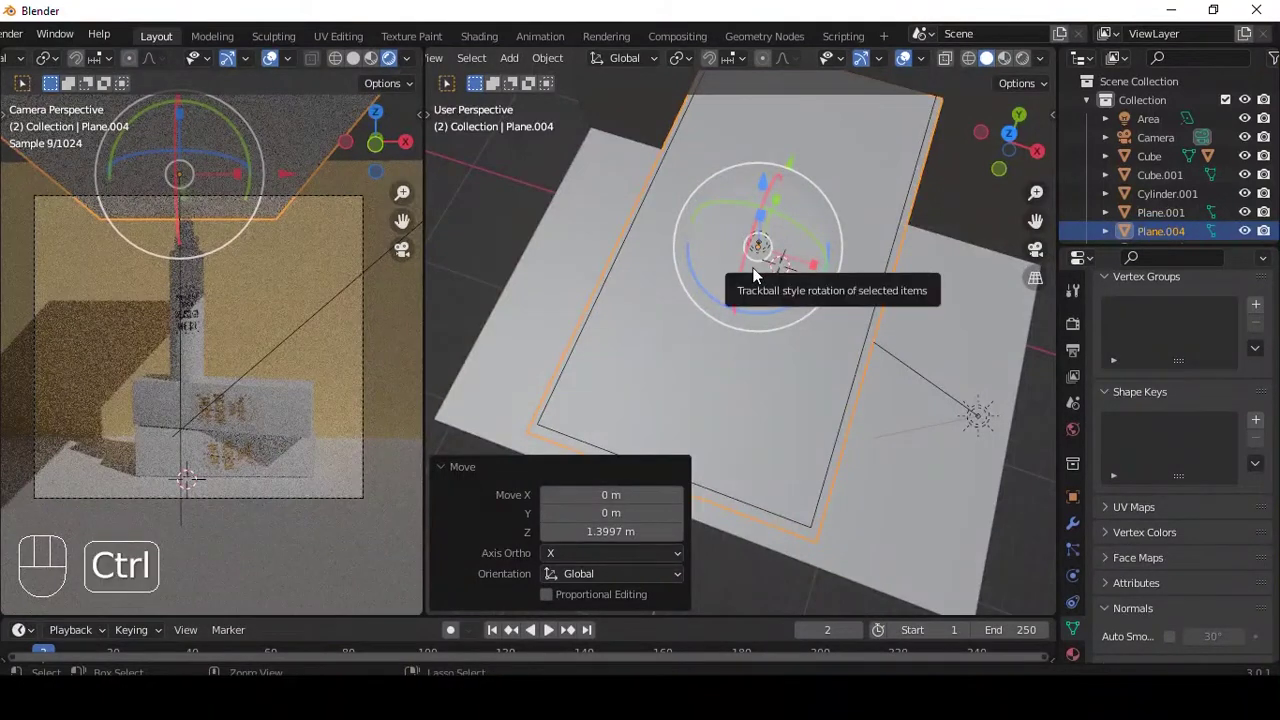
{"action": "key", "text": "ctrl+3"}
{"action": "left_click_drag", "start_coordinate": [1084, 520], "coordinate": [1233, 385]}
{"action": "left_click", "coordinate": [1233, 385]}
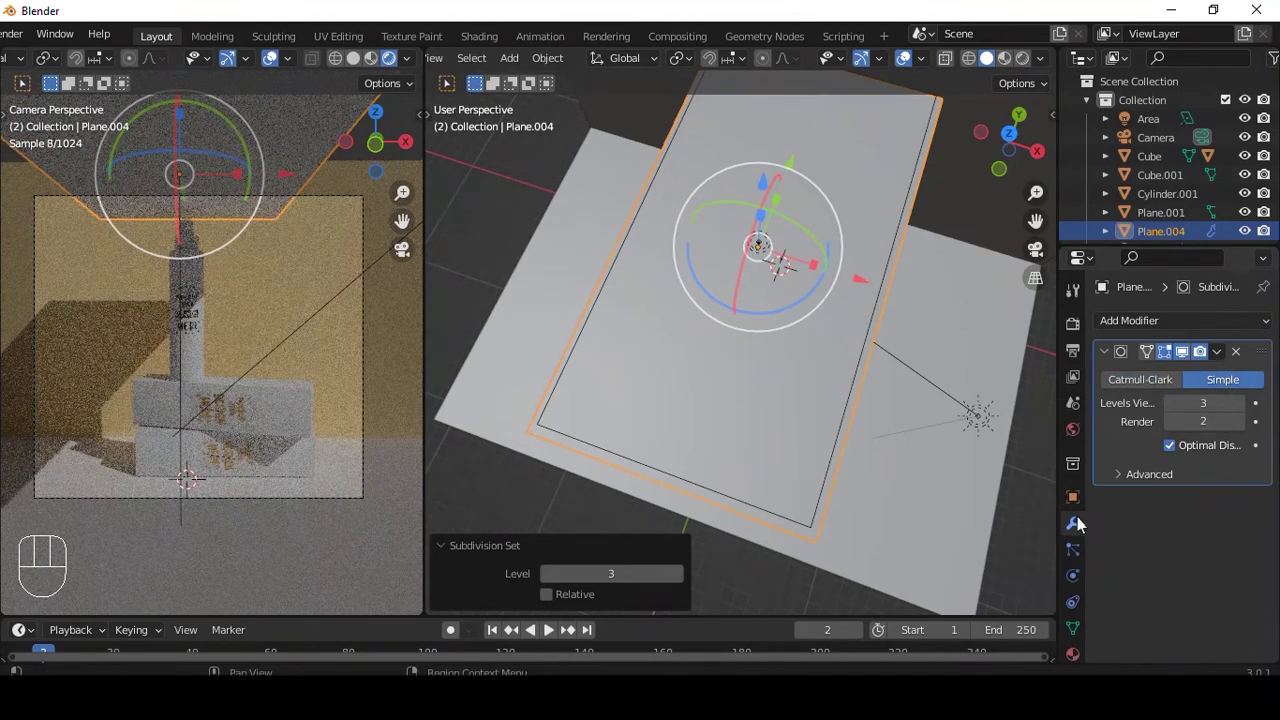
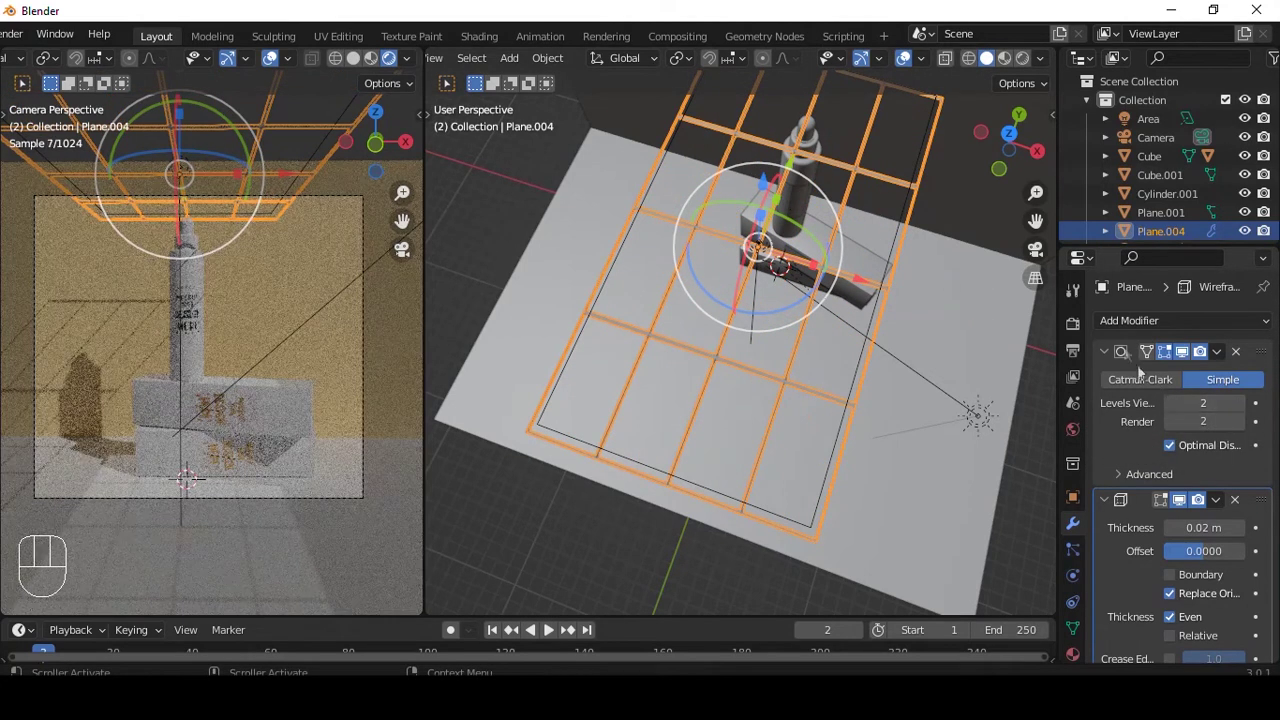
{"action": "left_click_drag", "start_coordinate": [1179, 406], "coordinate": [1218, 540]}
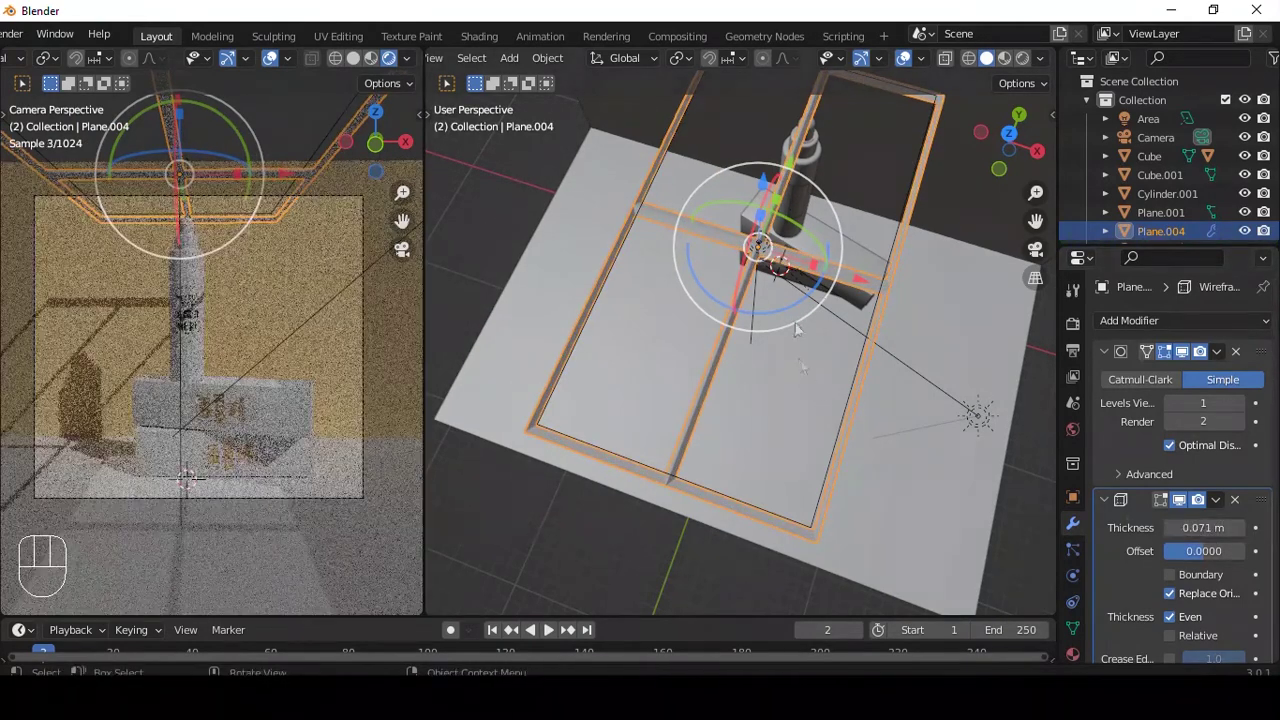
{"action": "key", "text": "ctrl+a"}
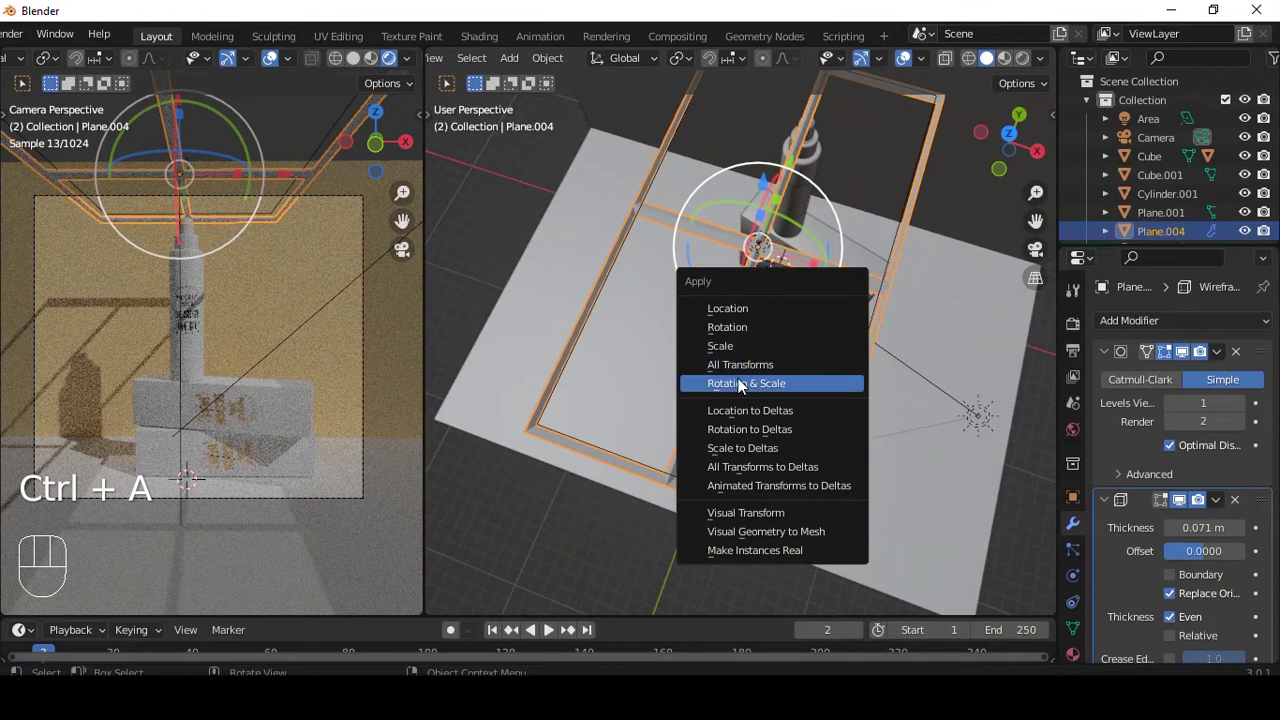
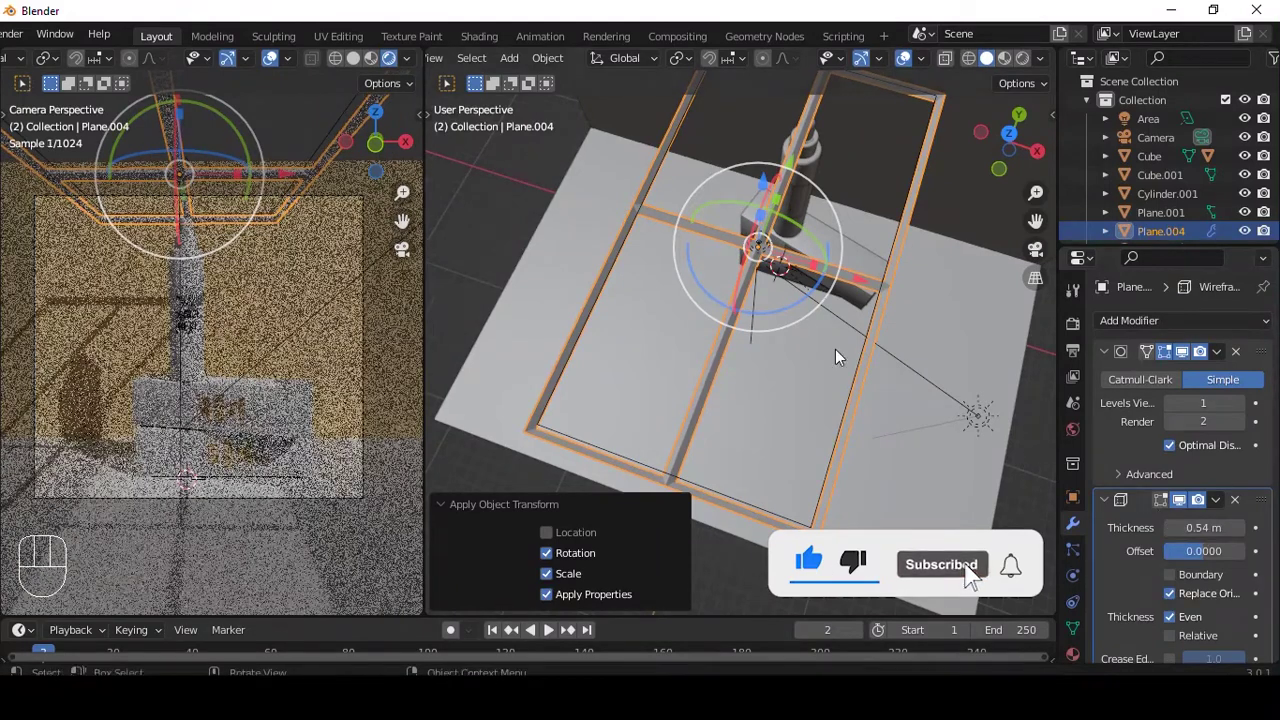
Inspect the window frame from the side and add the area light to the selection
{"action": "middle_click", "coordinate": [798, 252]}
{"action": "middle_click", "coordinate": [738, 270]}
{"action": "left_click_drag", "start_coordinate": [769, 254], "coordinate": [740, 327]}
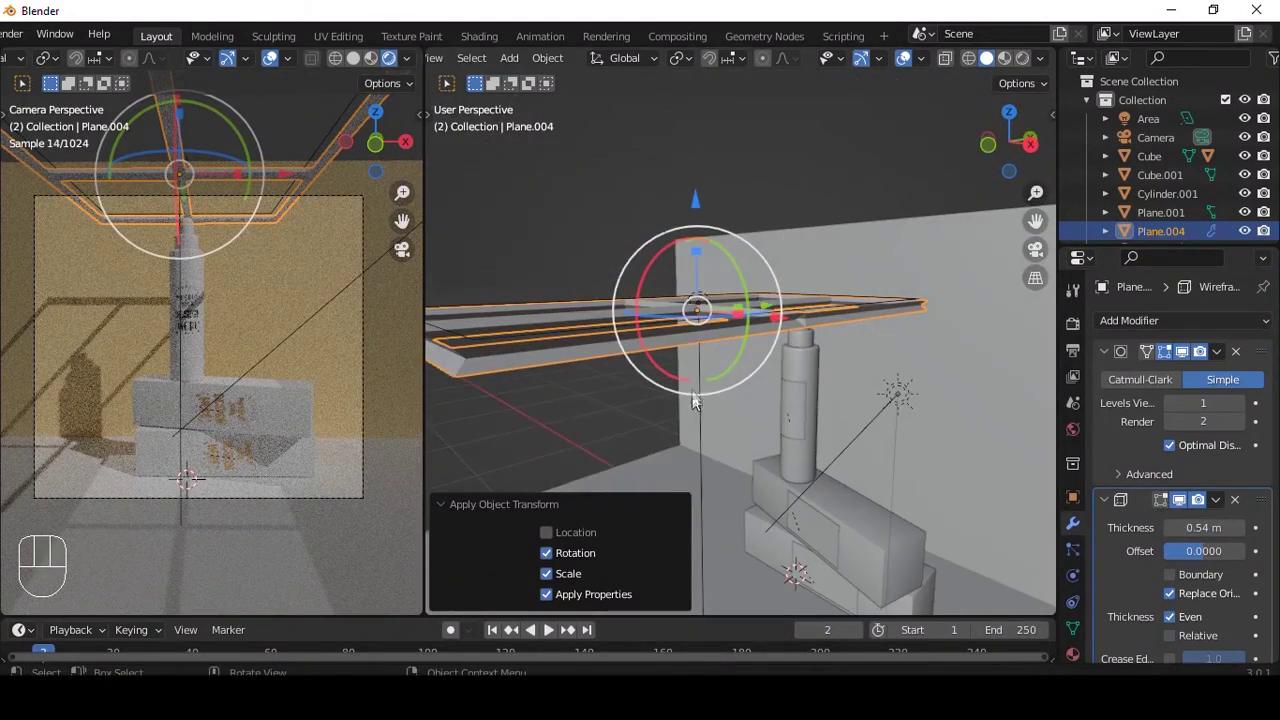
{"action": "middle_click", "coordinate": [736, 336]}
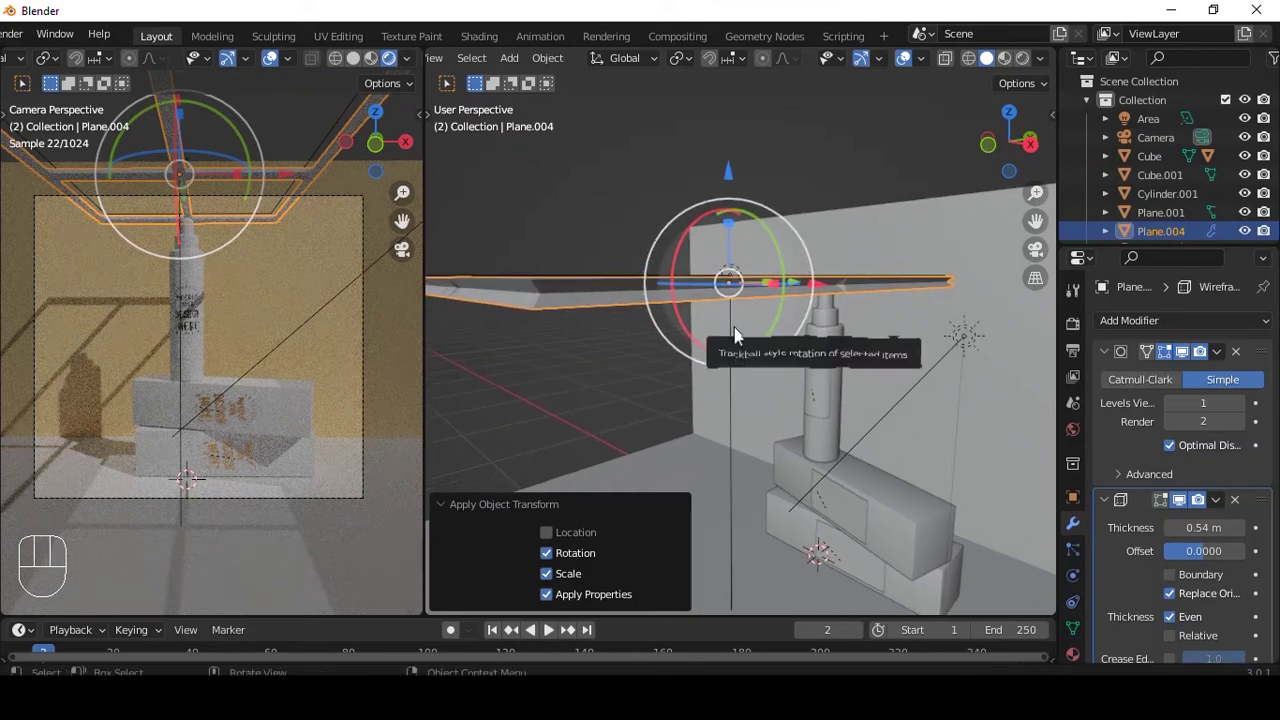
{"action": "left_click", "coordinate": [740, 338]}
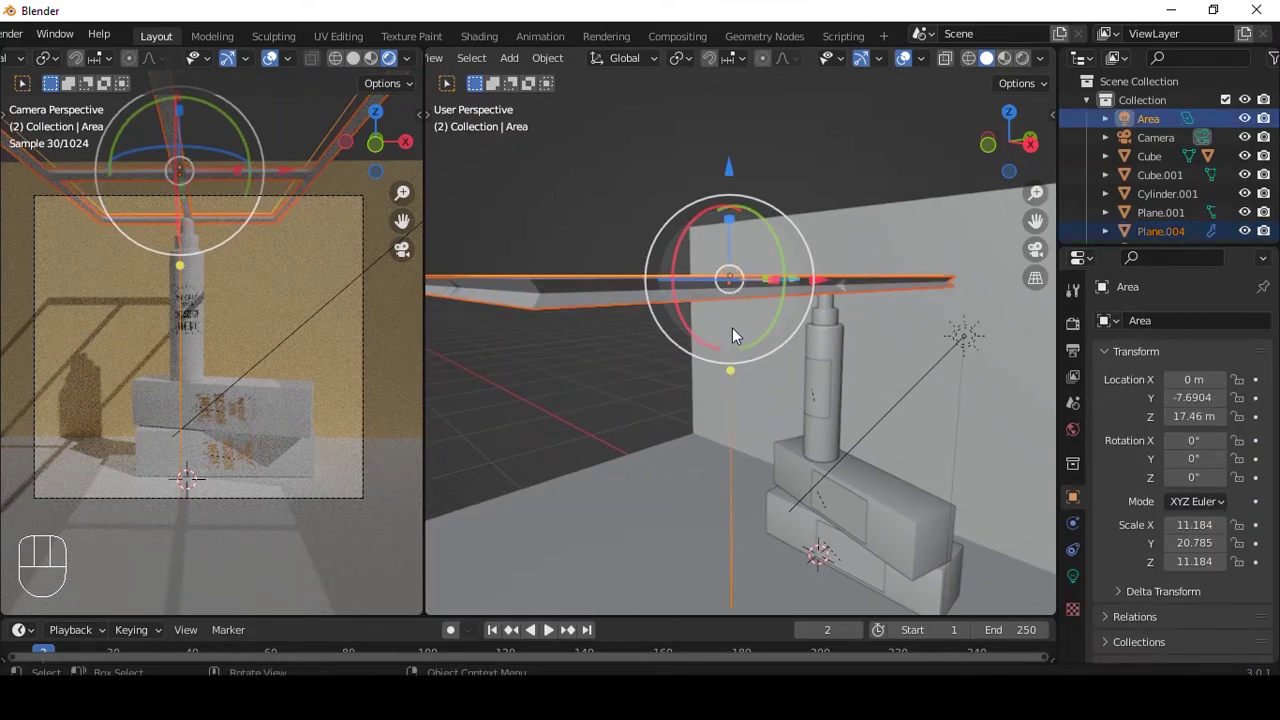
Parent the frame to the area light and raise the light's power to 3000 W
{"action": "key", "text": "ctrl+p"}
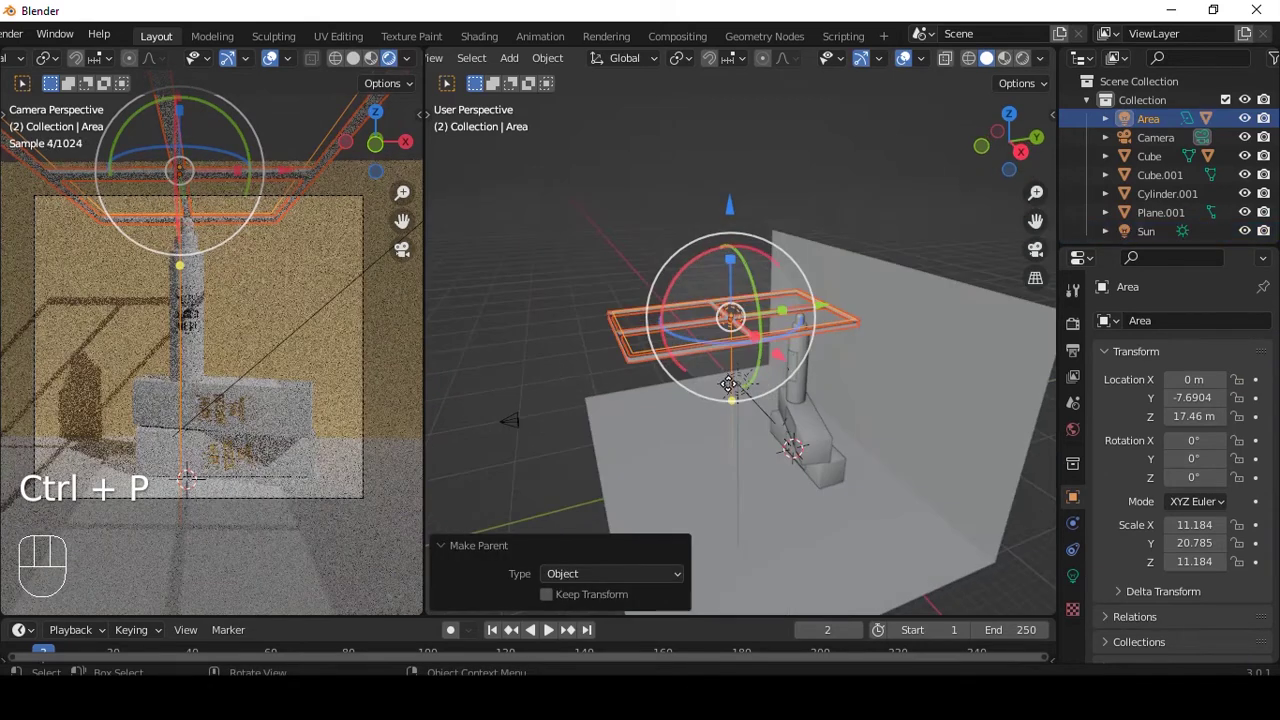
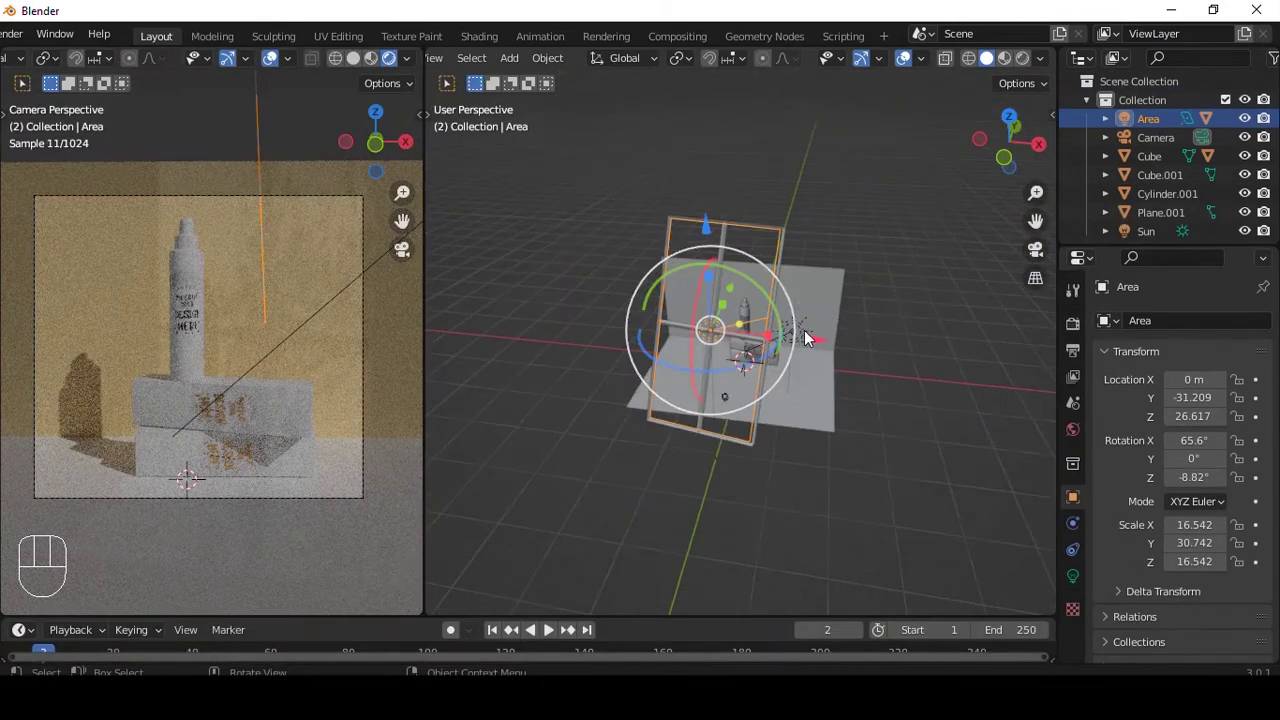
{"action": "left_click", "coordinate": [813, 210]}
{"action": "left_click_drag", "start_coordinate": [1075, 587], "coordinate": [918, 416]}
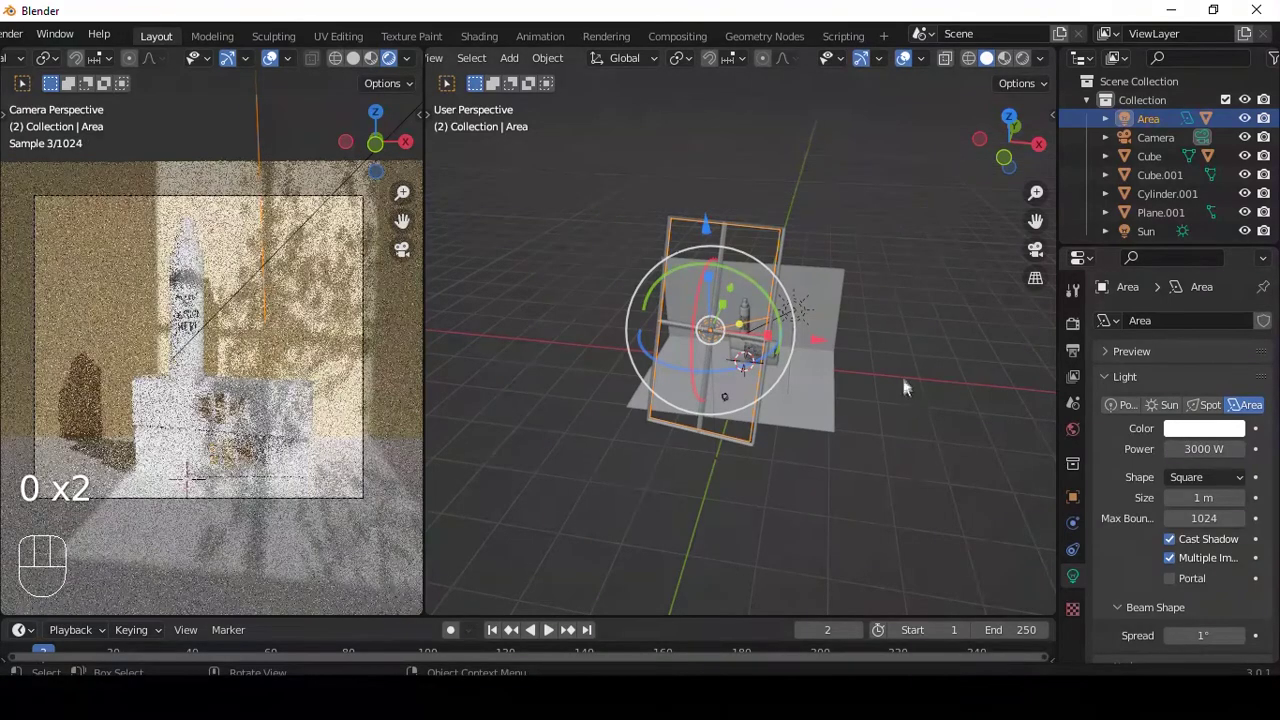
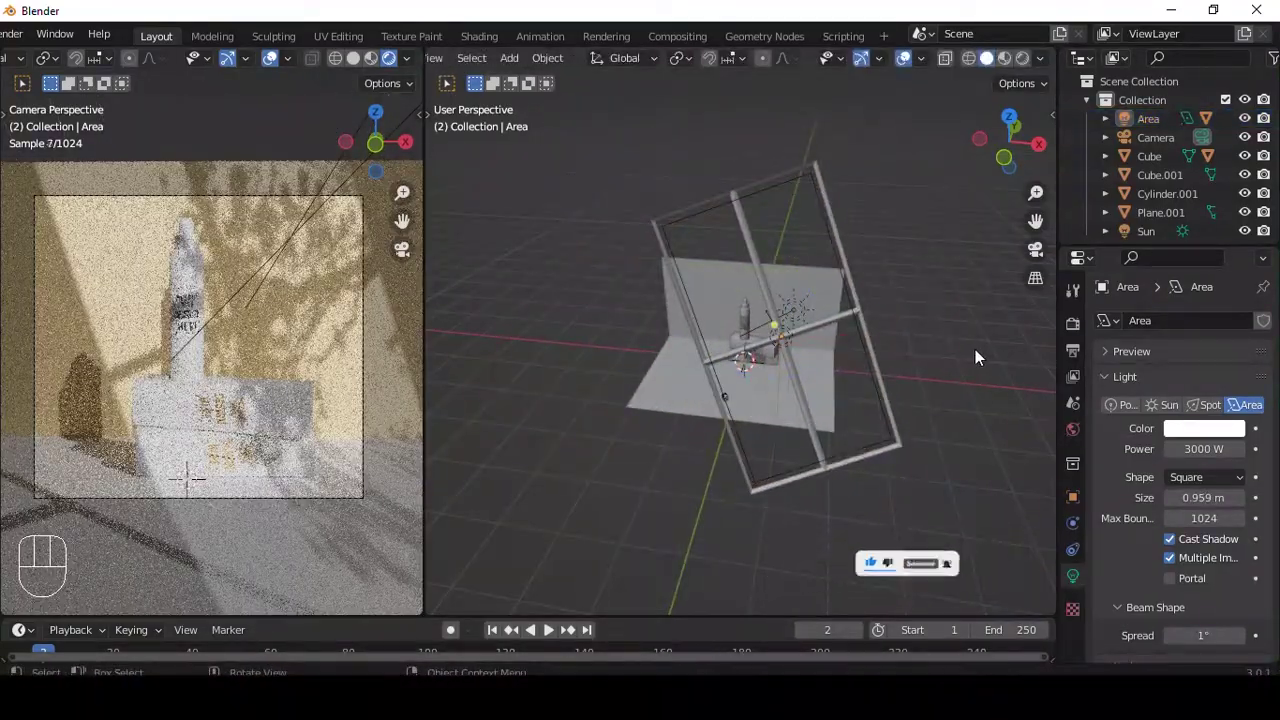
Adjust the window frame object's display so its pane shadows land on the backdrop and bottle
{"action": "key", "text": "ctrl+b"}
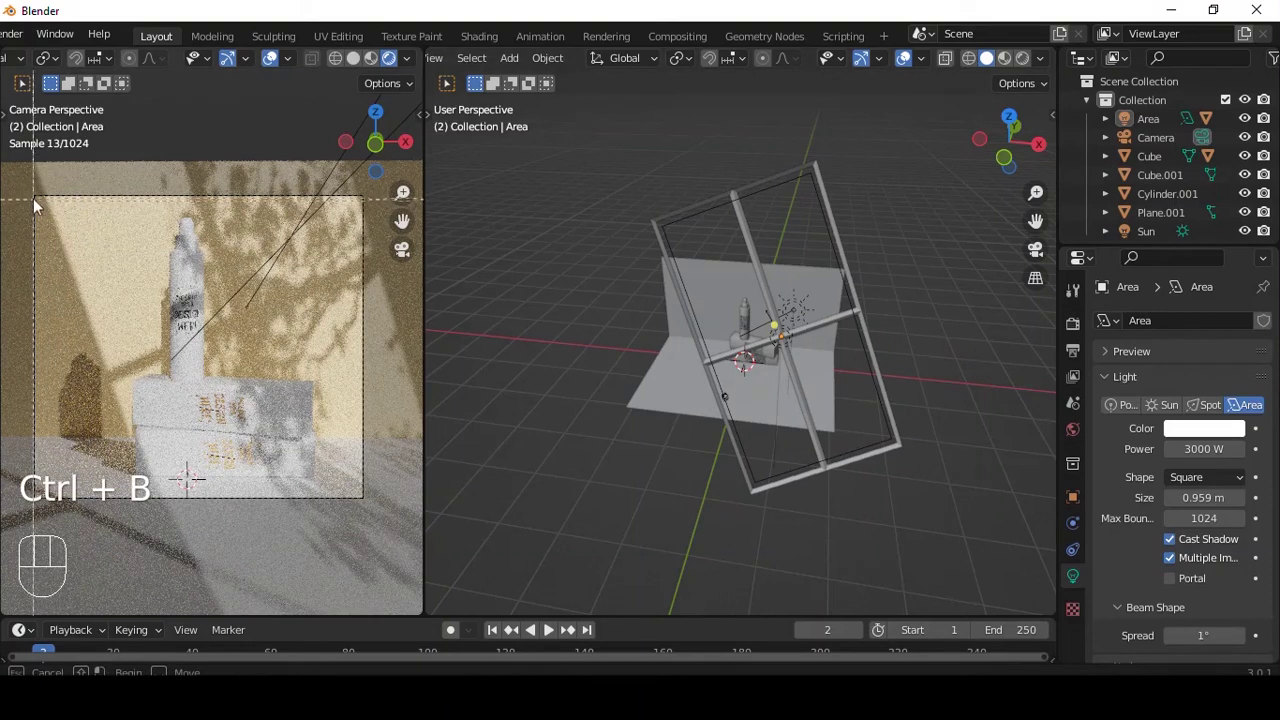
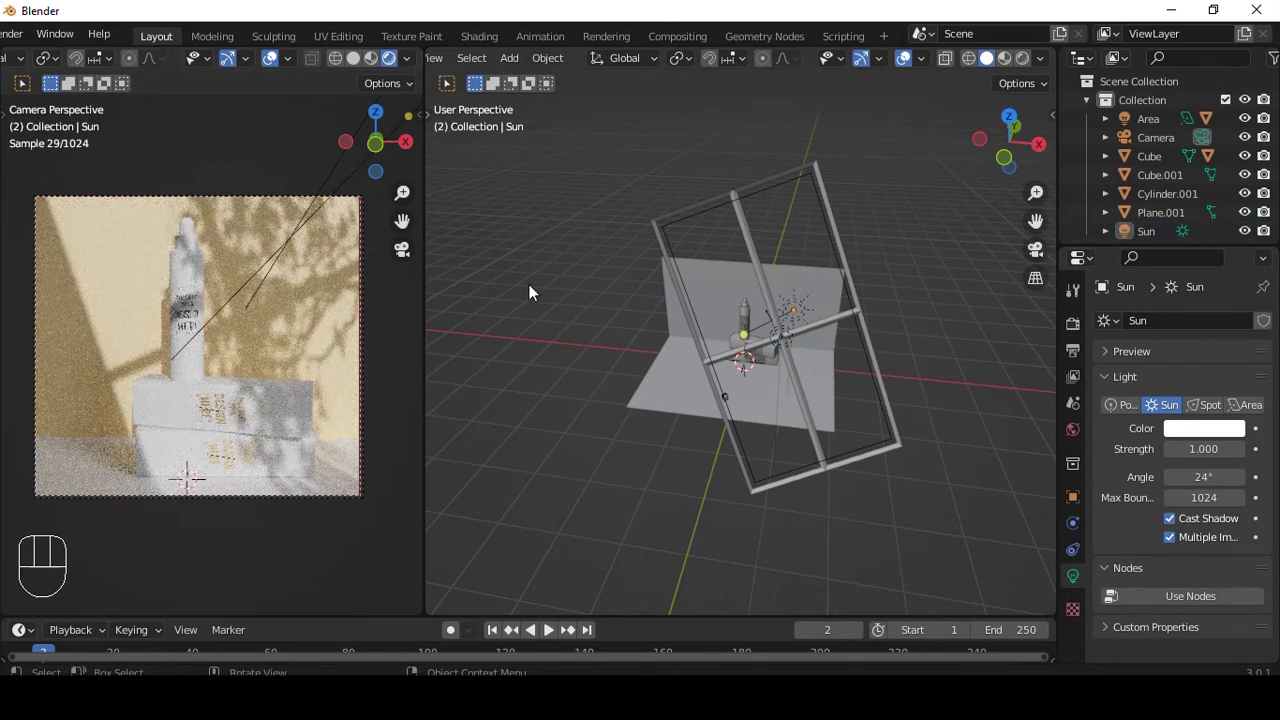
Give the bottle body Cylinder.001 a new Material.005 using Glass BSDF at roughness 0.601
{"action": "left_click", "coordinate": [202, 369]}
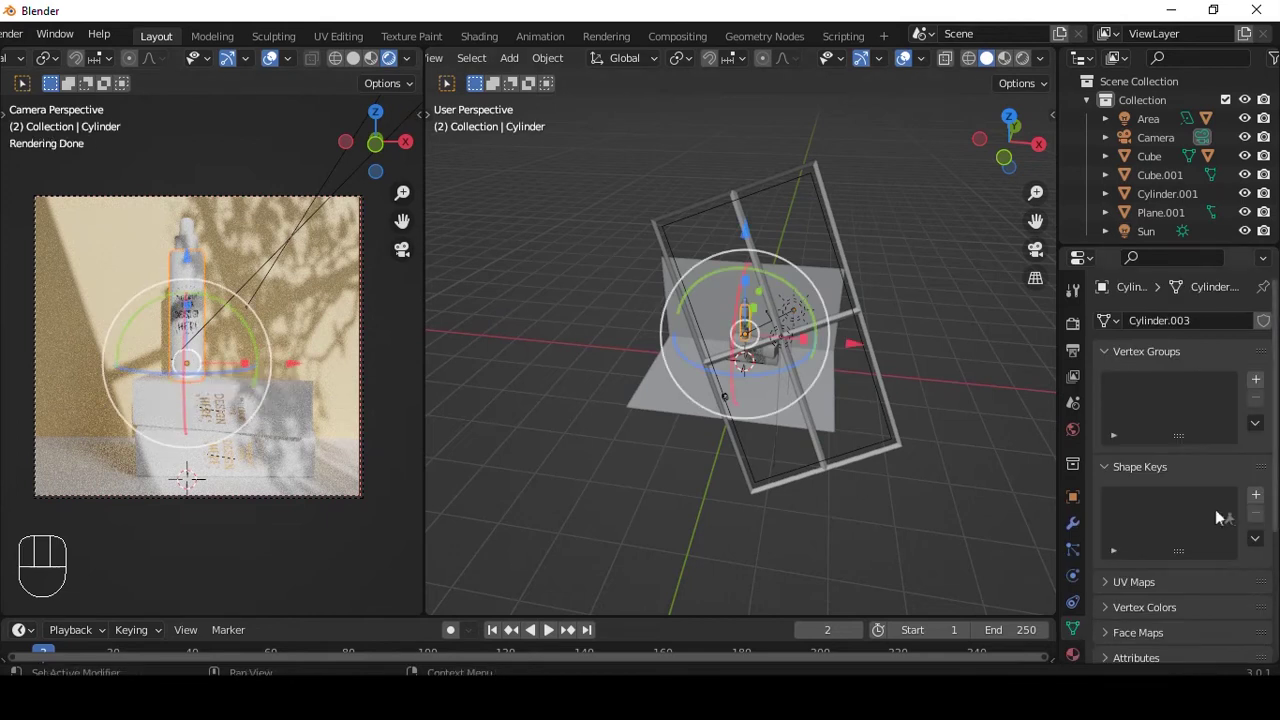
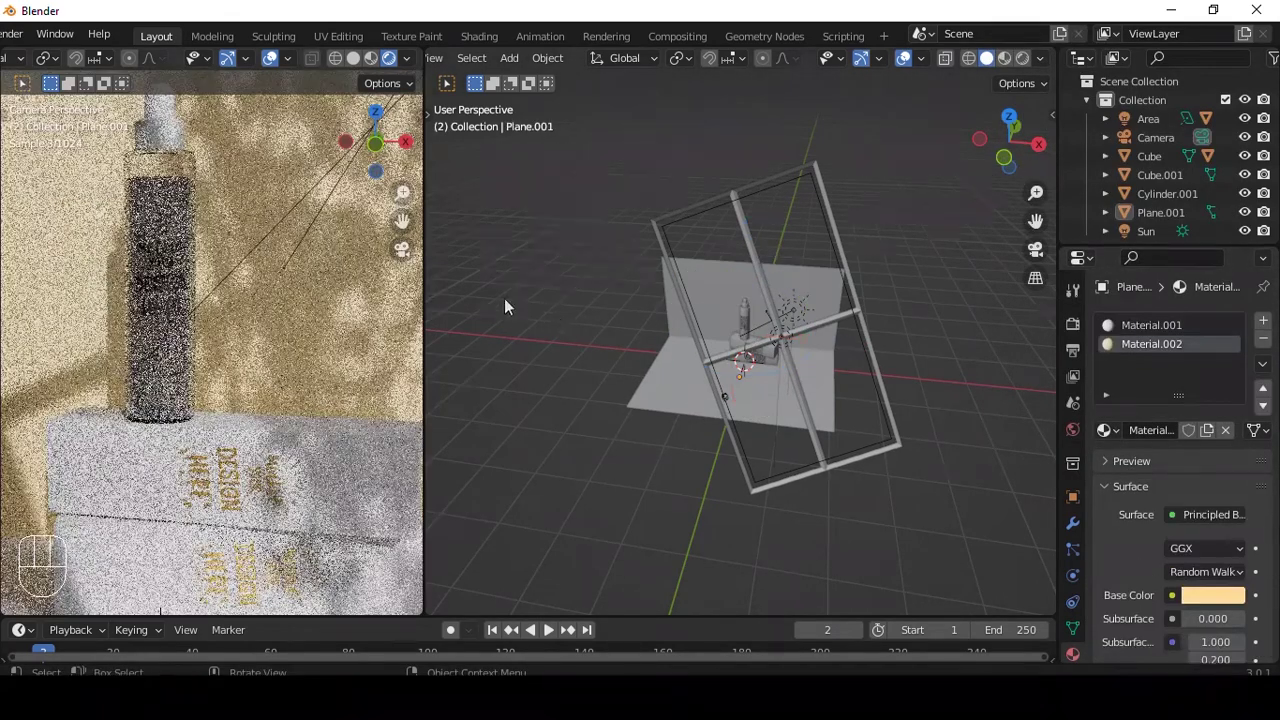
{"action": "left_click", "coordinate": [175, 218]}
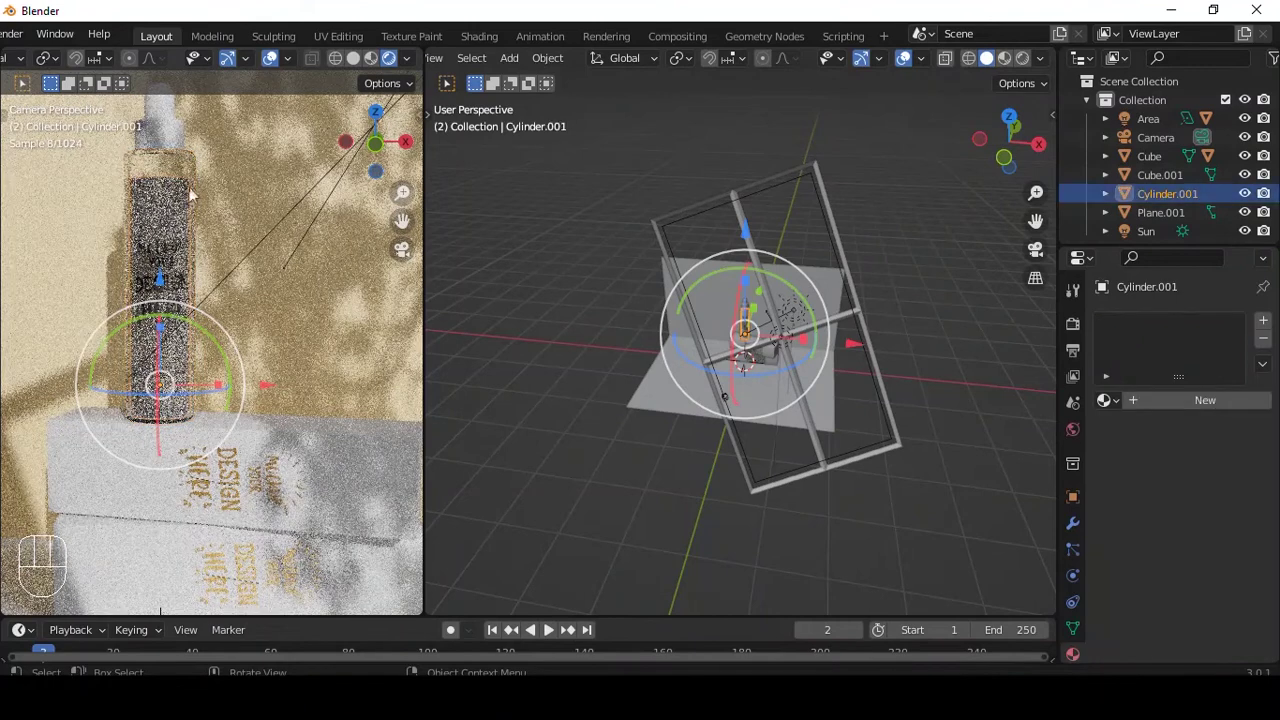
{"action": "left_click_drag", "start_coordinate": [1222, 425], "coordinate": [1221, 463]}
{"action": "left_click", "coordinate": [1236, 568]}
{"action": "left_click", "coordinate": [1140, 257]}
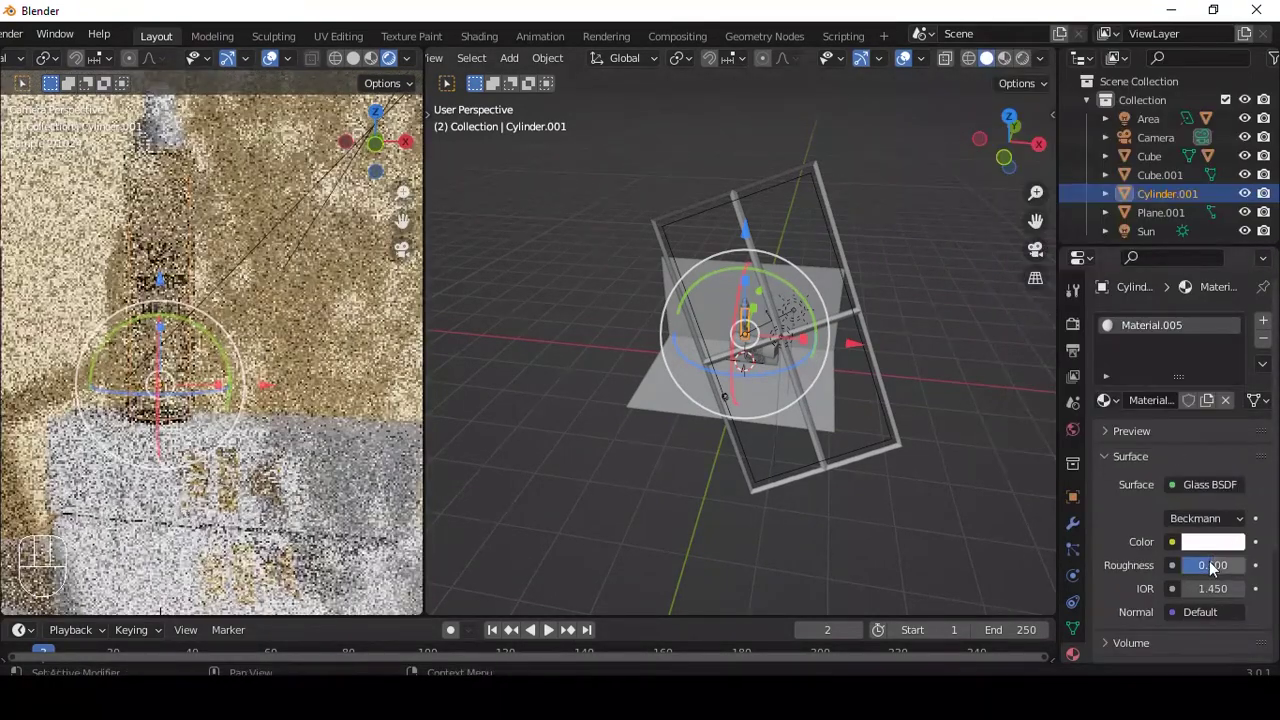